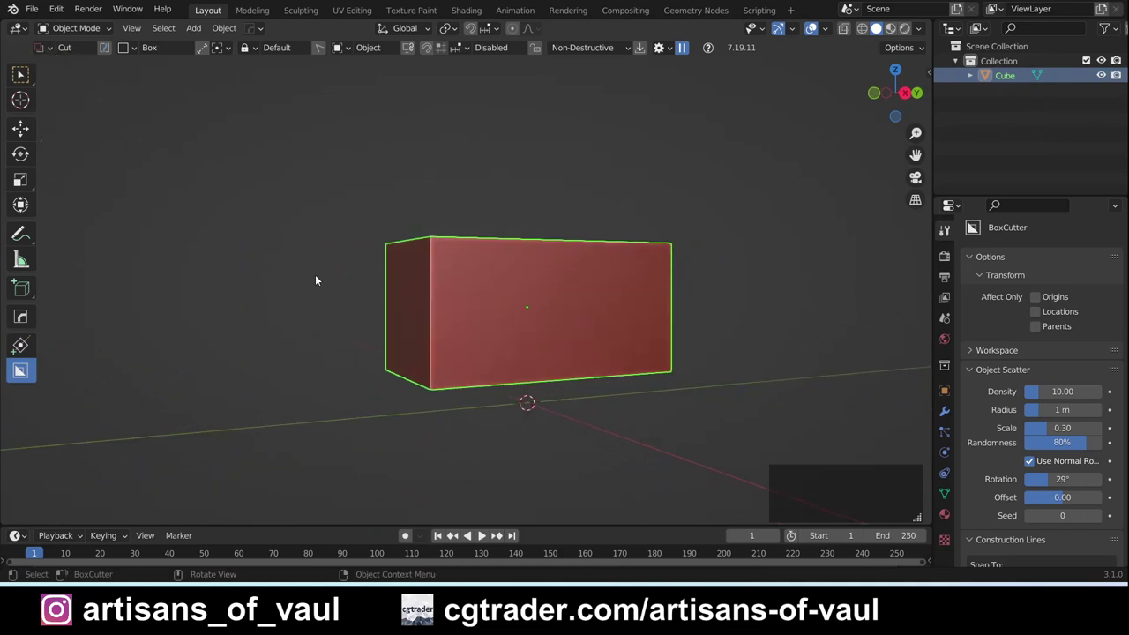
Step: Draw a stepped corner cut into the block's top-left edge with BoxCutter's D hotkey menu
{"action": "key", "text": "d"}
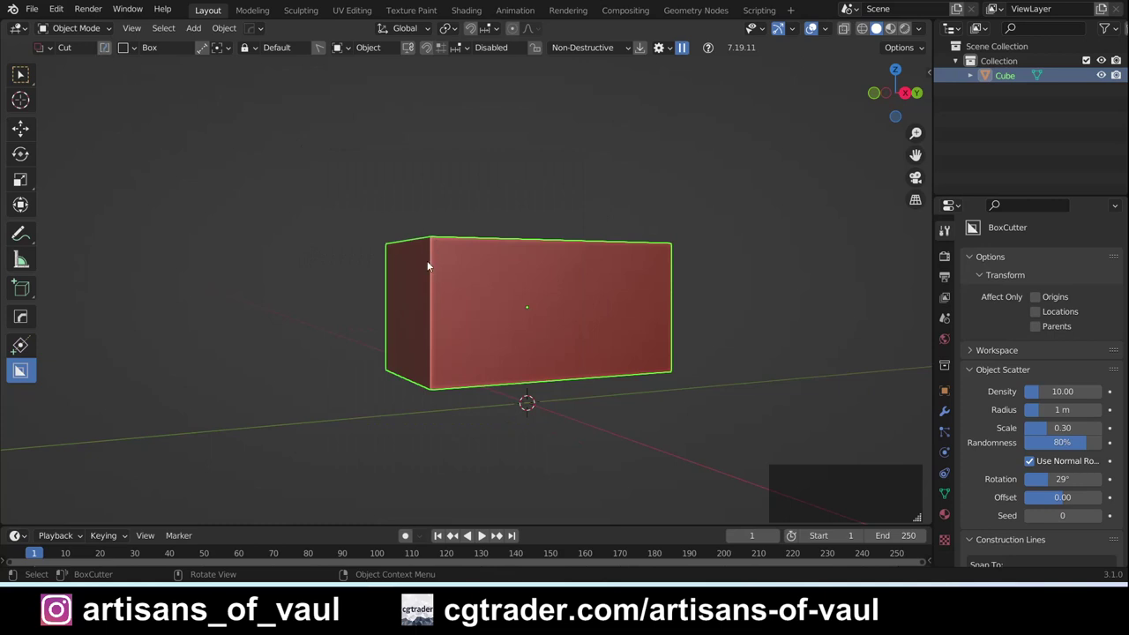
{"action": "key", "text": "d"}
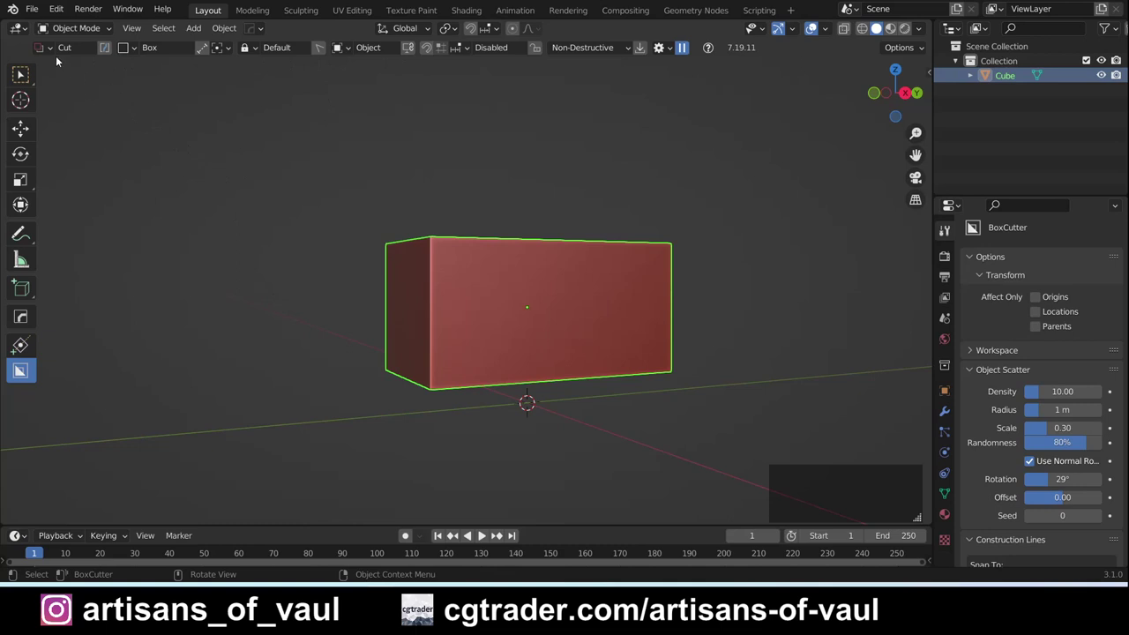
{"action": "middle_click", "coordinate": [455, 256]}
{"action": "middle_click", "coordinate": [484, 275]}
{"action": "left_click", "coordinate": [507, 276]}
{"action": "double_click", "coordinate": [371, 189]}
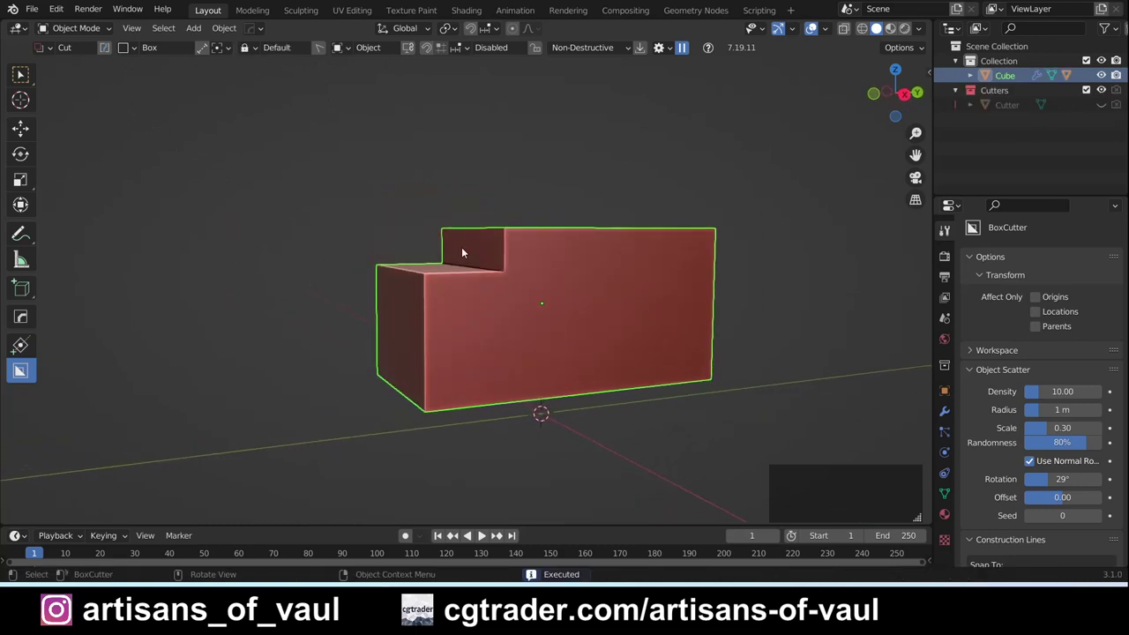
Step: Undo the corner cut, switch BoxCutter to Slice mode and slice through the top of the block
{"action": "key", "text": "ctrl+z"}
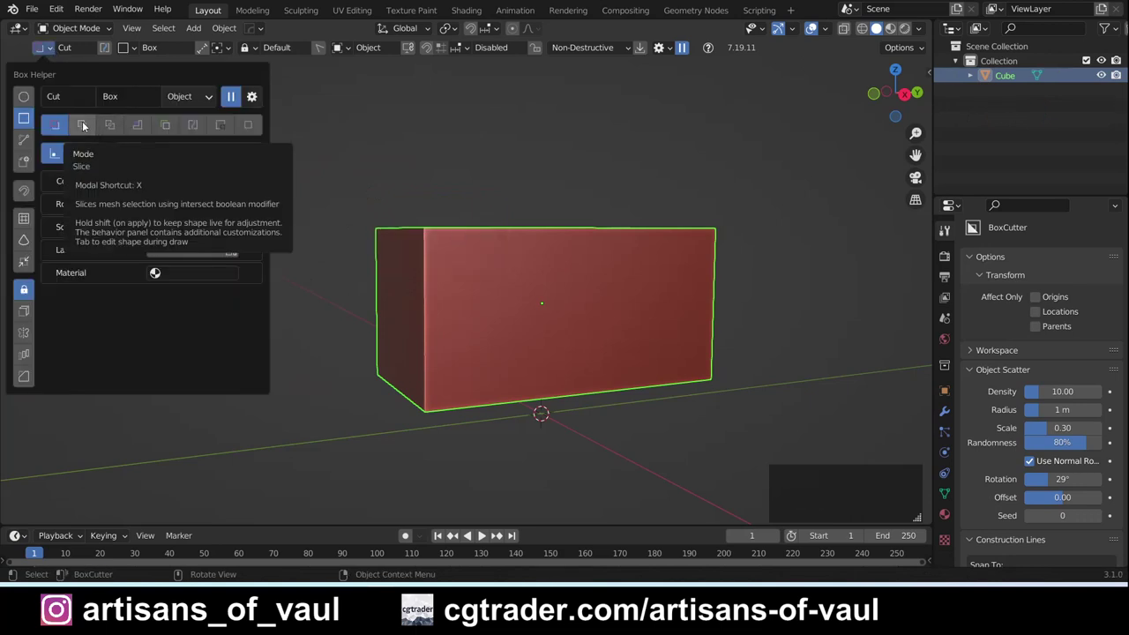
{"action": "left_click", "coordinate": [87, 124]}
{"action": "middle_click", "coordinate": [434, 191]}
{"action": "middle_click", "coordinate": [491, 234]}
{"action": "middle_click", "coordinate": [435, 289]}
{"action": "left_click", "coordinate": [515, 272]}
{"action": "middle_click", "coordinate": [525, 163]}
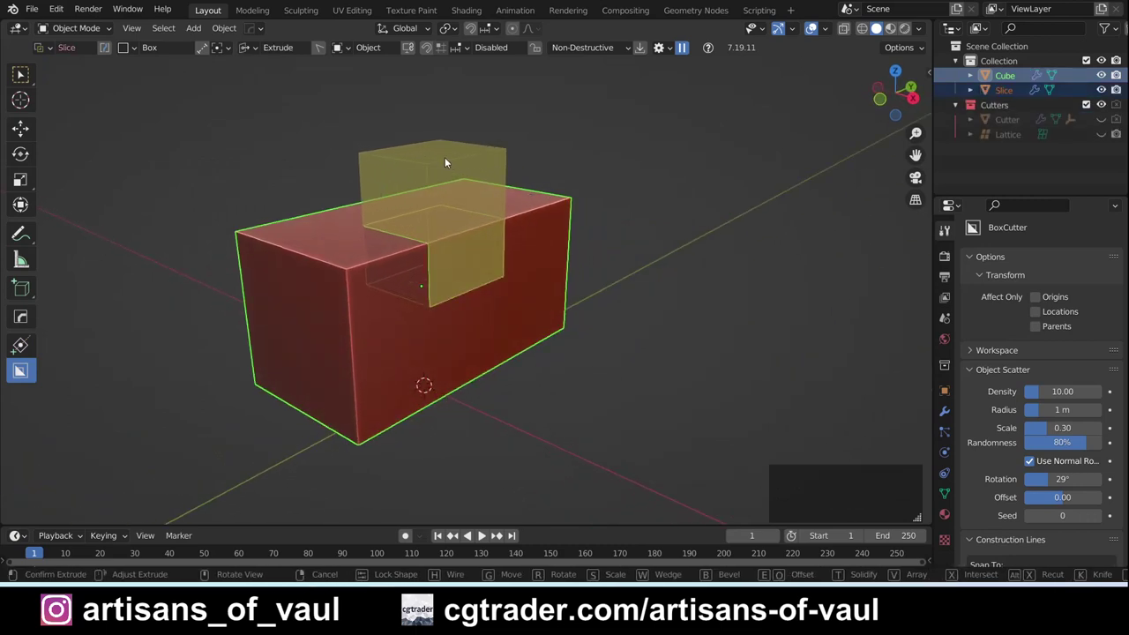
{"action": "left_click", "coordinate": [446, 162]}
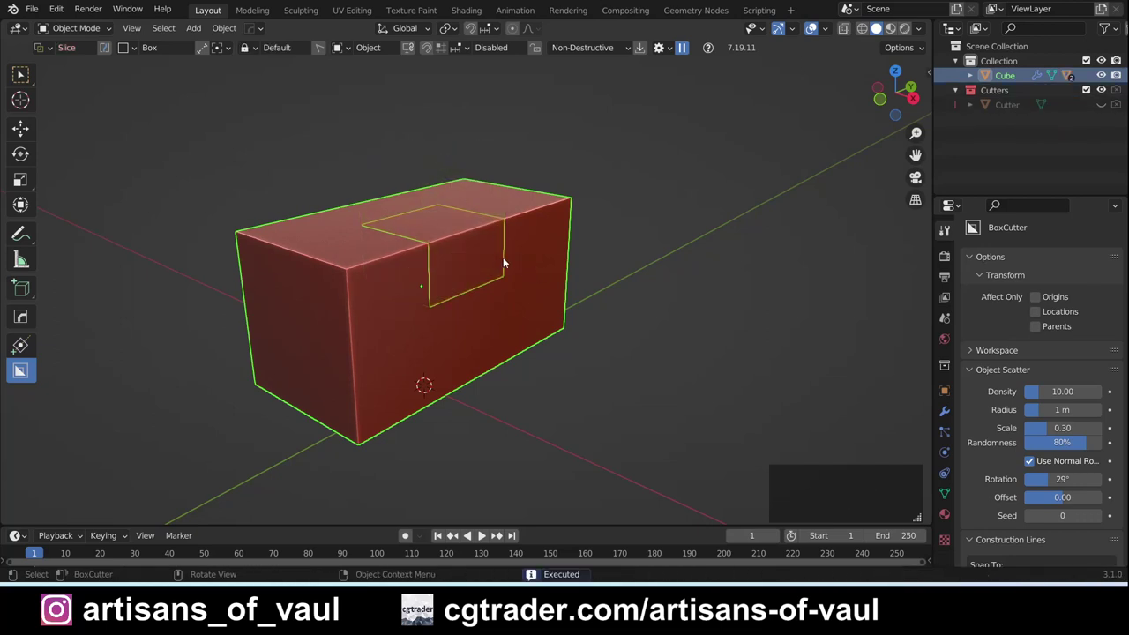
Step: Inspect the modifiers, apply them on the sliced-off piece and move it above the block
{"action": "middle_click", "coordinate": [497, 259]}
{"action": "middle_click", "coordinate": [376, 224]}
{"action": "middle_click", "coordinate": [347, 253]}
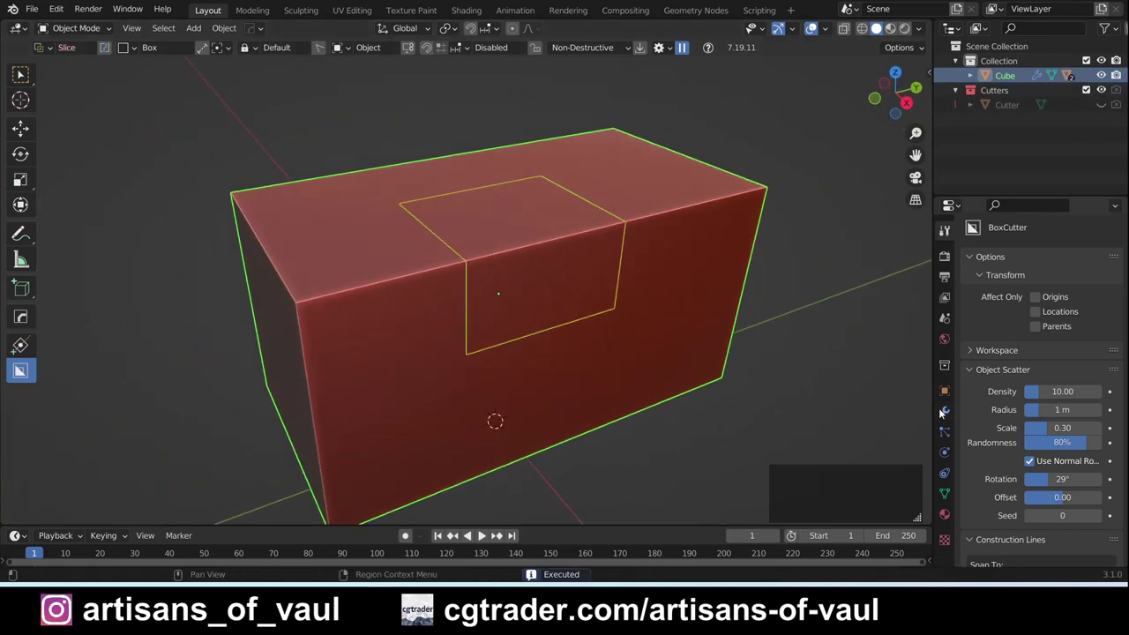
{"action": "left_click", "coordinate": [947, 411]}
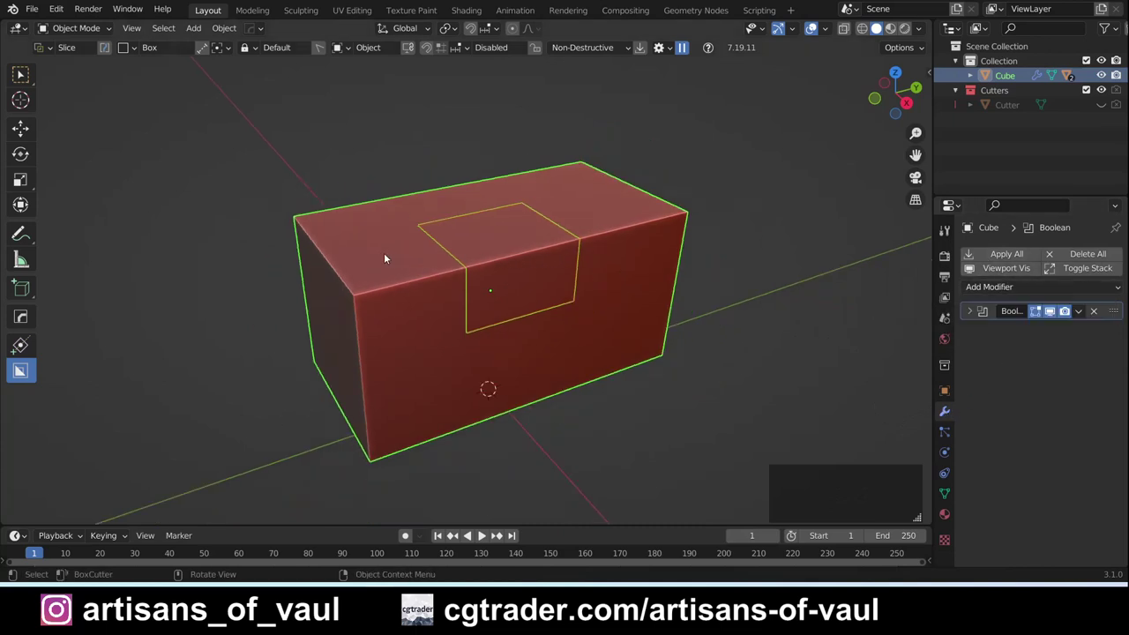
{"action": "left_click", "coordinate": [407, 279]}
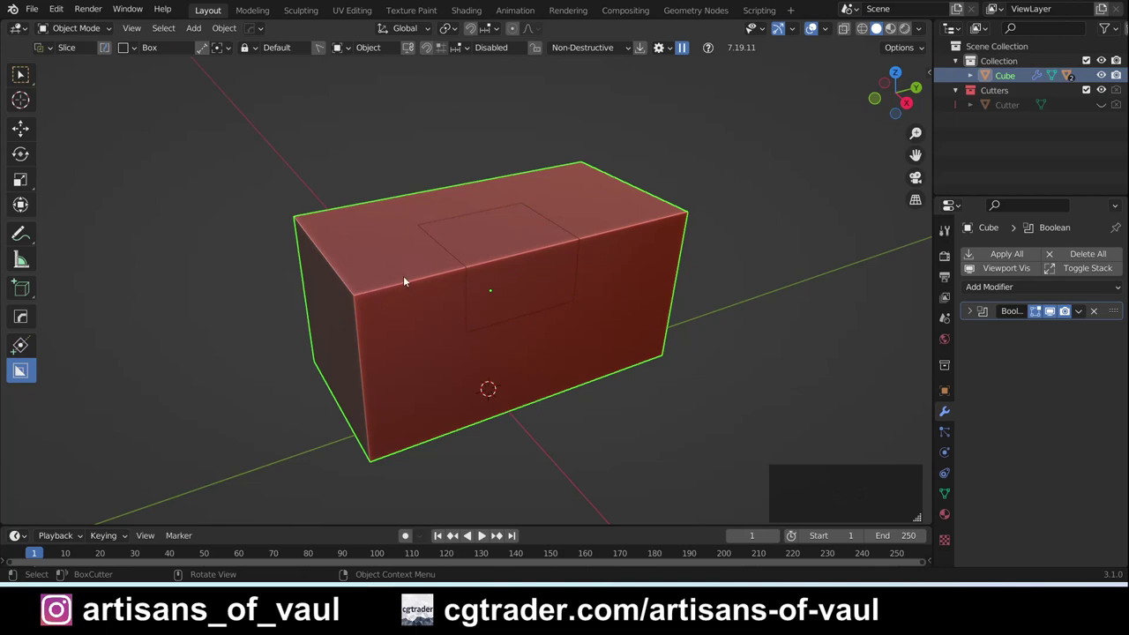
{"action": "middle_click", "coordinate": [436, 282]}
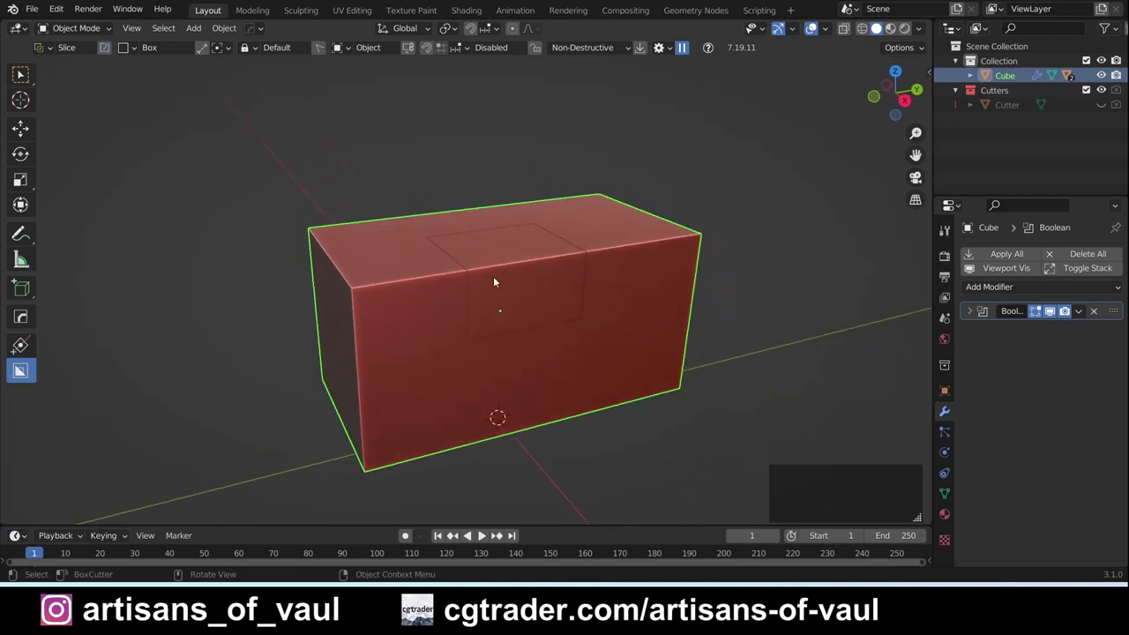
{"action": "left_click", "coordinate": [524, 263]}
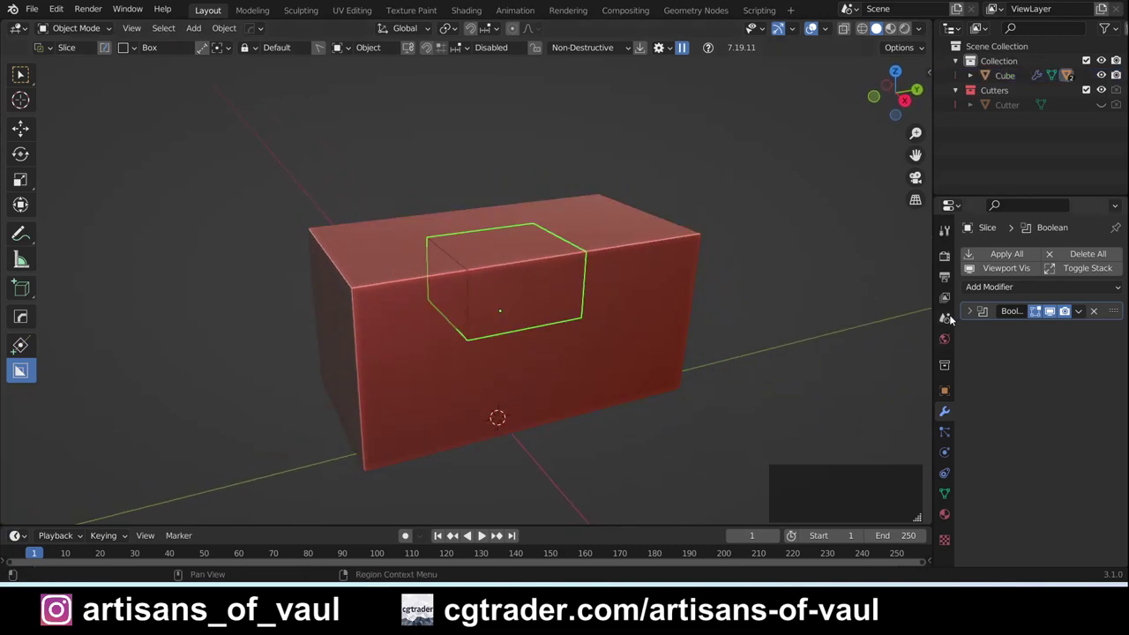
{"action": "left_click", "coordinate": [1004, 255]}
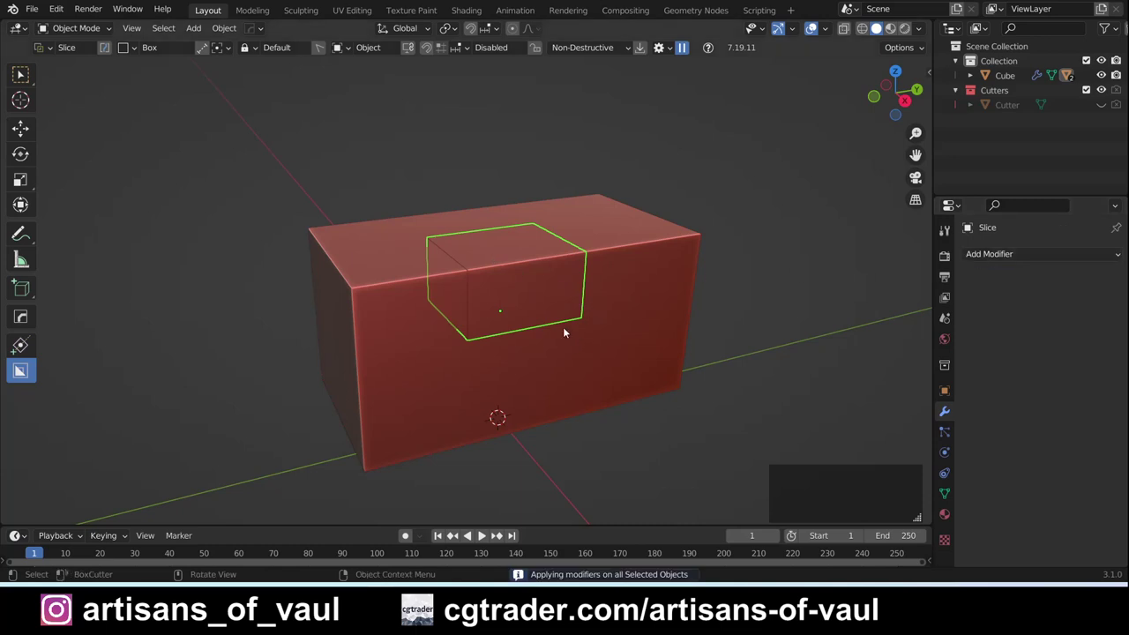
{"action": "key", "text": "g"}
{"action": "left_click", "coordinate": [689, 222]}
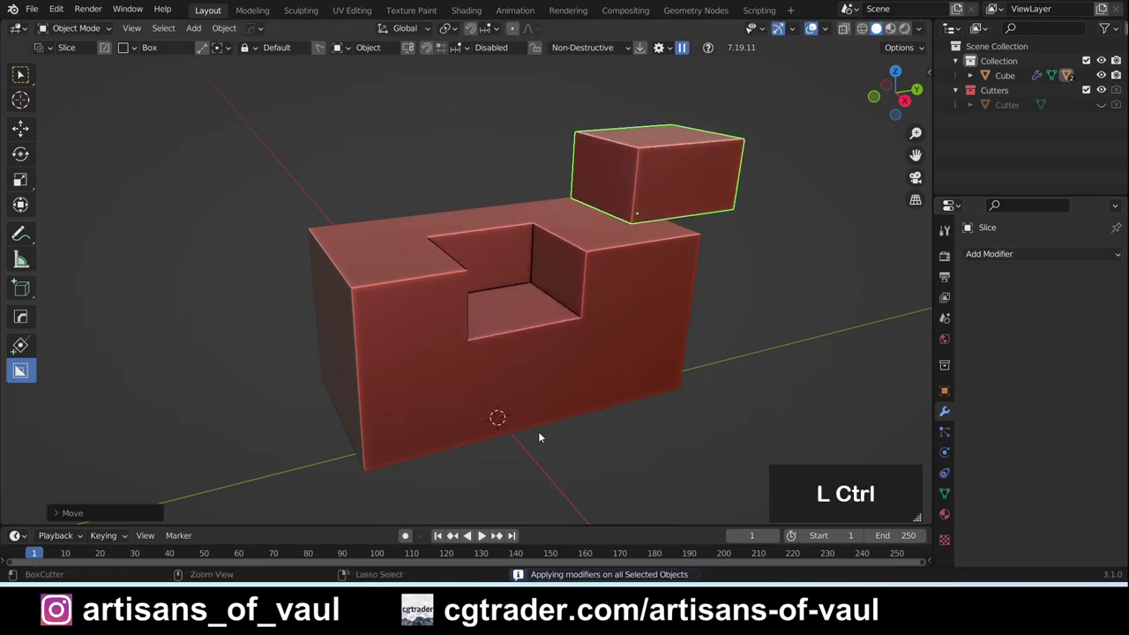
Step: Undo the whole slice demo back to the plain cube and switch cutting to Intersect mode
{"action": "key", "text": "ctrl+z"}
{"action": "key", "text": "ctrl+z"}
{"action": "key", "text": "ctrl+z"}
{"action": "key", "text": "ctrl+z"}
{"action": "key", "text": "ctrl+z"}
{"action": "left_click", "coordinate": [115, 129]}
Step: Draw an intersect box that trims the block to a small box, inspect it, then undo to the whole cube
{"action": "middle_click", "coordinate": [486, 322]}
{"action": "middle_click", "coordinate": [391, 275]}
{"action": "middle_click", "coordinate": [418, 285]}
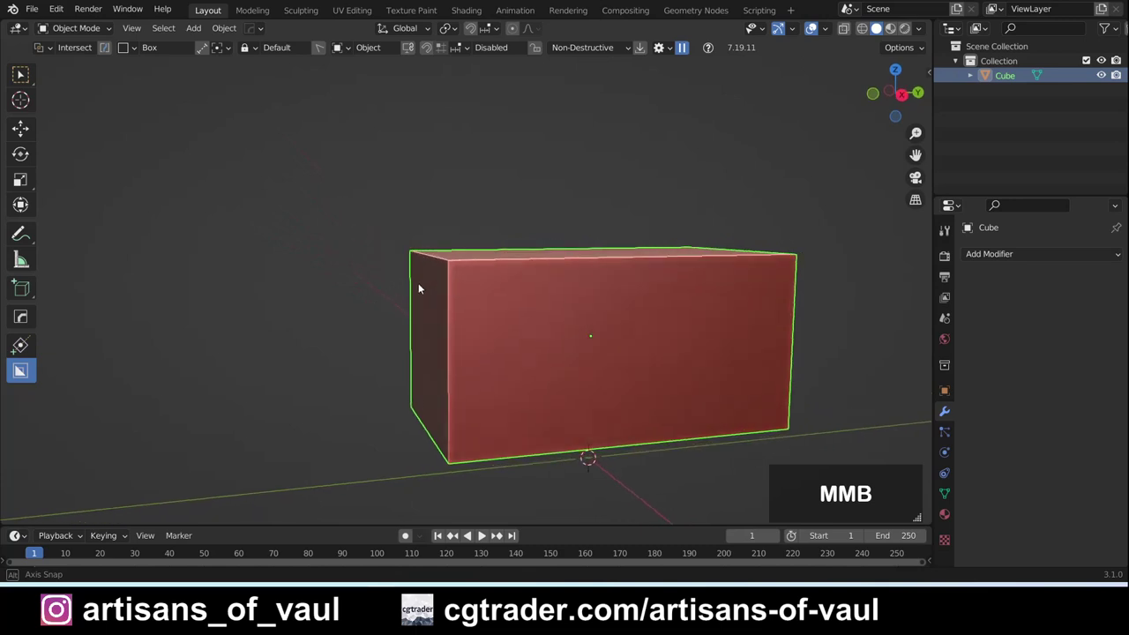
{"action": "left_click", "coordinate": [573, 350]}
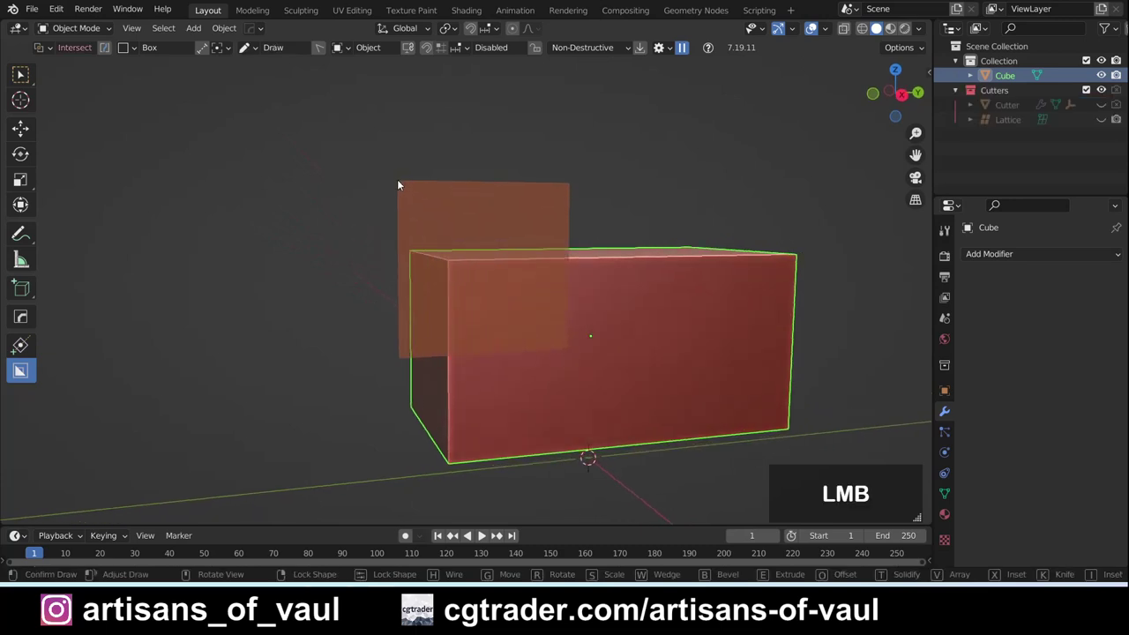
{"action": "middle_click", "coordinate": [398, 186]}
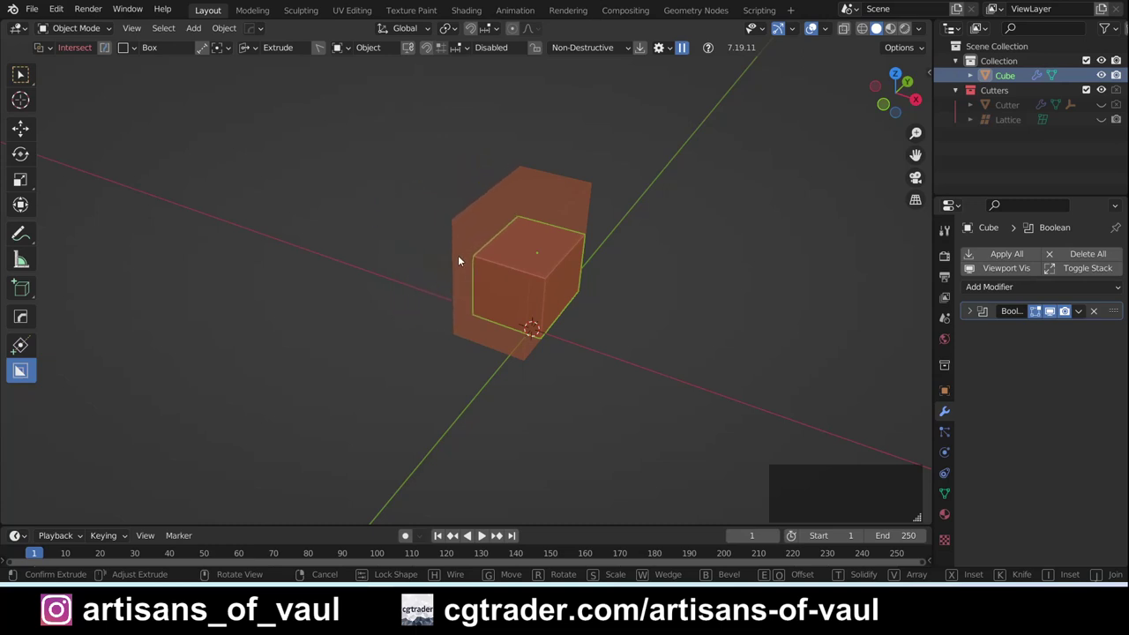
{"action": "middle_click", "coordinate": [461, 256]}
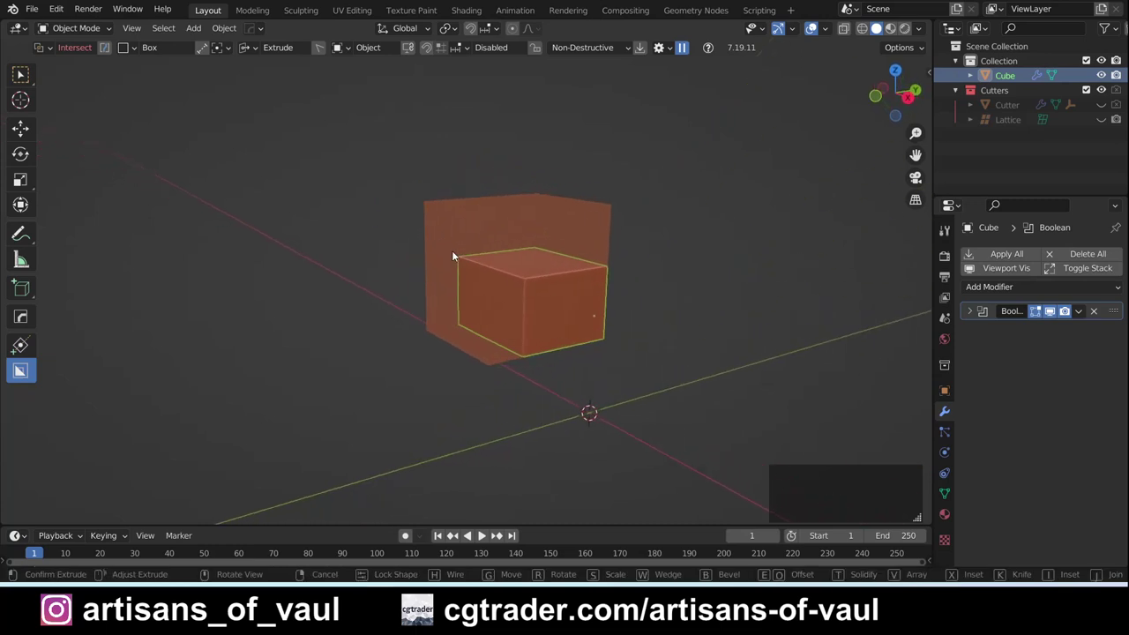
{"action": "middle_click", "coordinate": [463, 262]}
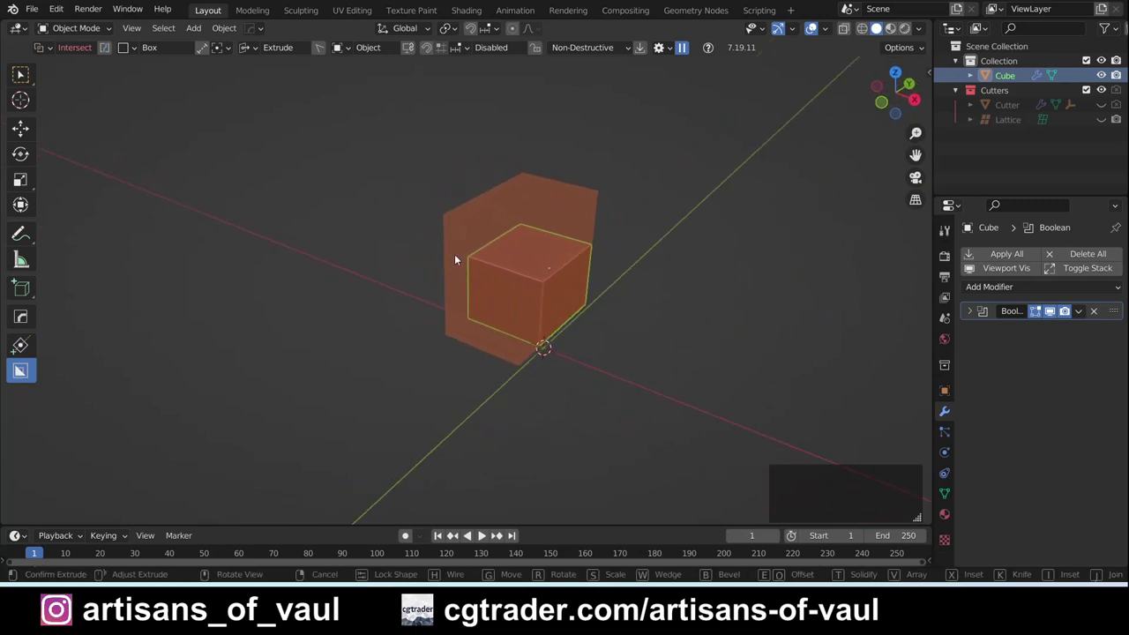
{"action": "left_click", "coordinate": [458, 258]}
{"action": "middle_click", "coordinate": [555, 328]}
{"action": "middle_click", "coordinate": [492, 306]}
{"action": "key", "text": "ctrl+z"}
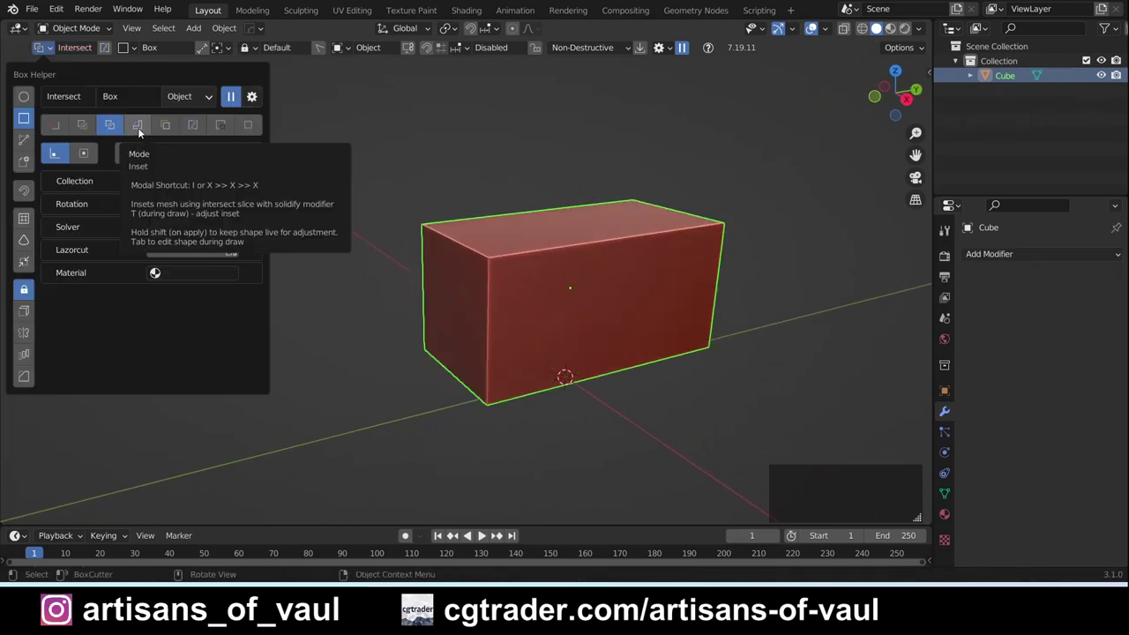
Step: Switch to Inset mode and carve an inset box into the cube's upper corner
{"action": "left_click", "coordinate": [144, 130]}
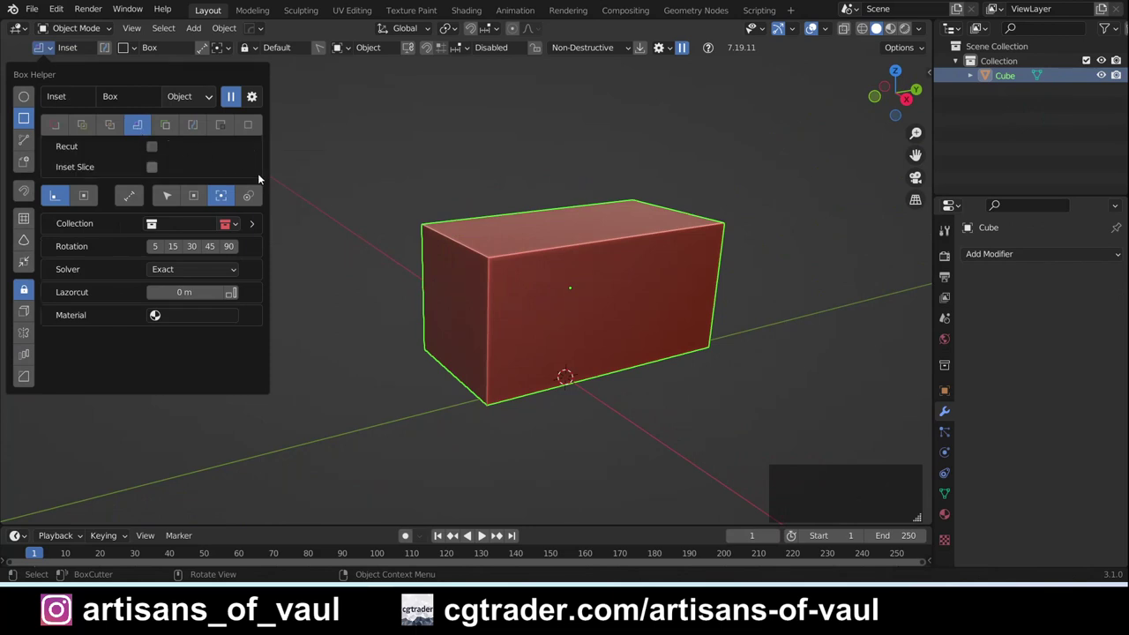
{"action": "middle_click", "coordinate": [464, 254]}
{"action": "middle_click", "coordinate": [456, 325]}
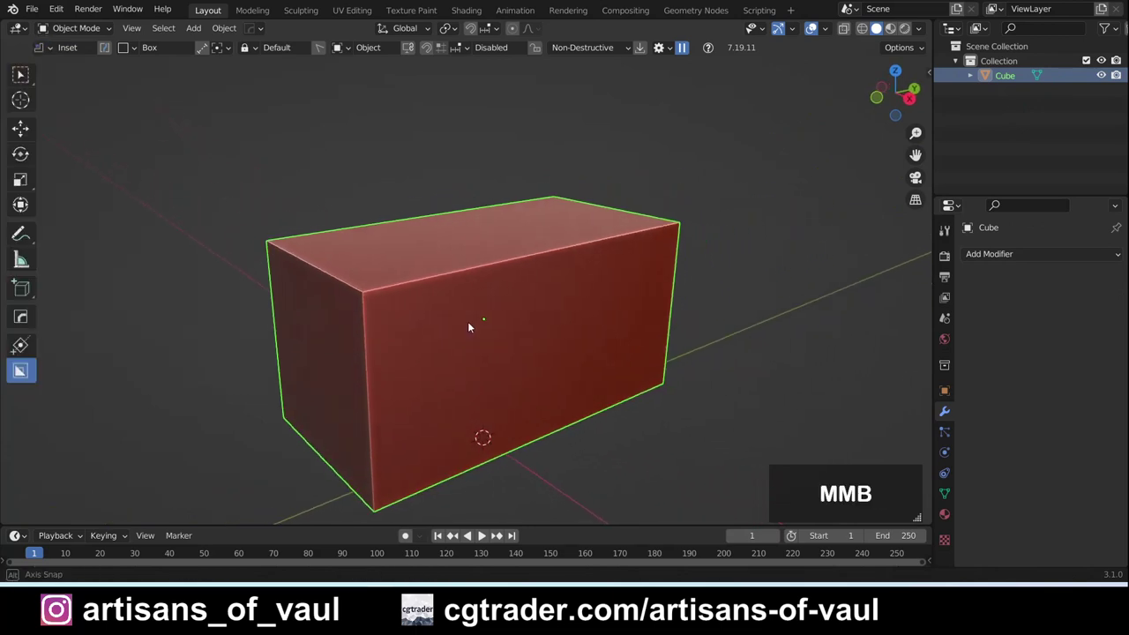
{"action": "left_click", "coordinate": [473, 370]}
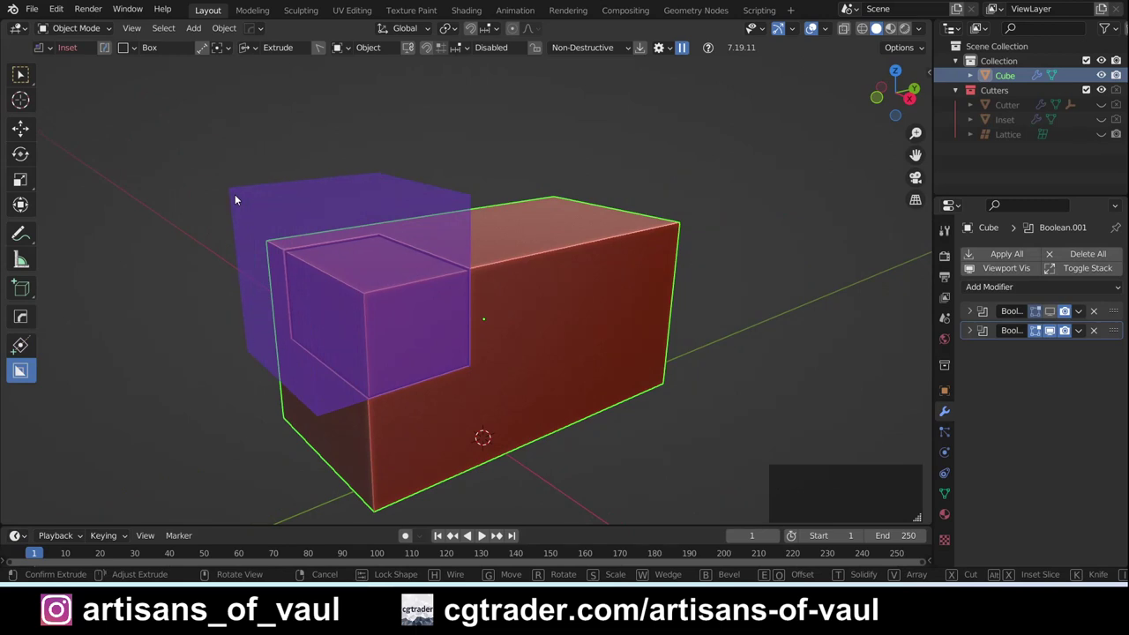
{"action": "left_click", "coordinate": [240, 196]}
Step: Orbit around the stepped inset corner to examine it, then undo back to the plain block
{"action": "middle_click", "coordinate": [292, 250]}
{"action": "middle_click", "coordinate": [549, 361]}
{"action": "middle_click", "coordinate": [610, 362]}
{"action": "middle_click", "coordinate": [530, 283]}
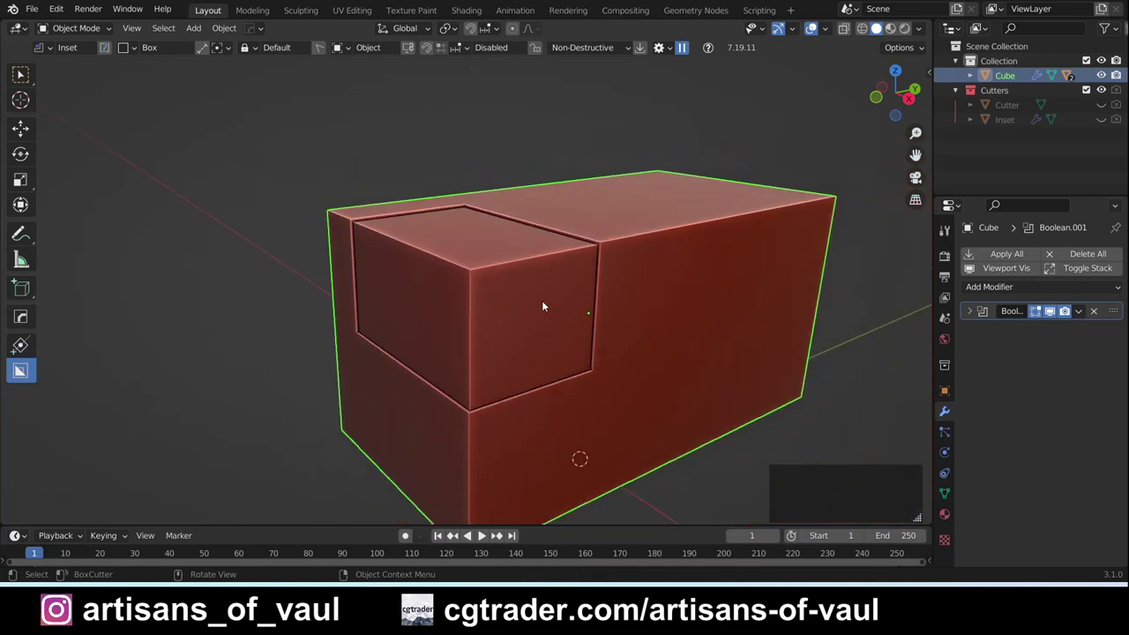
{"action": "middle_click", "coordinate": [536, 313]}
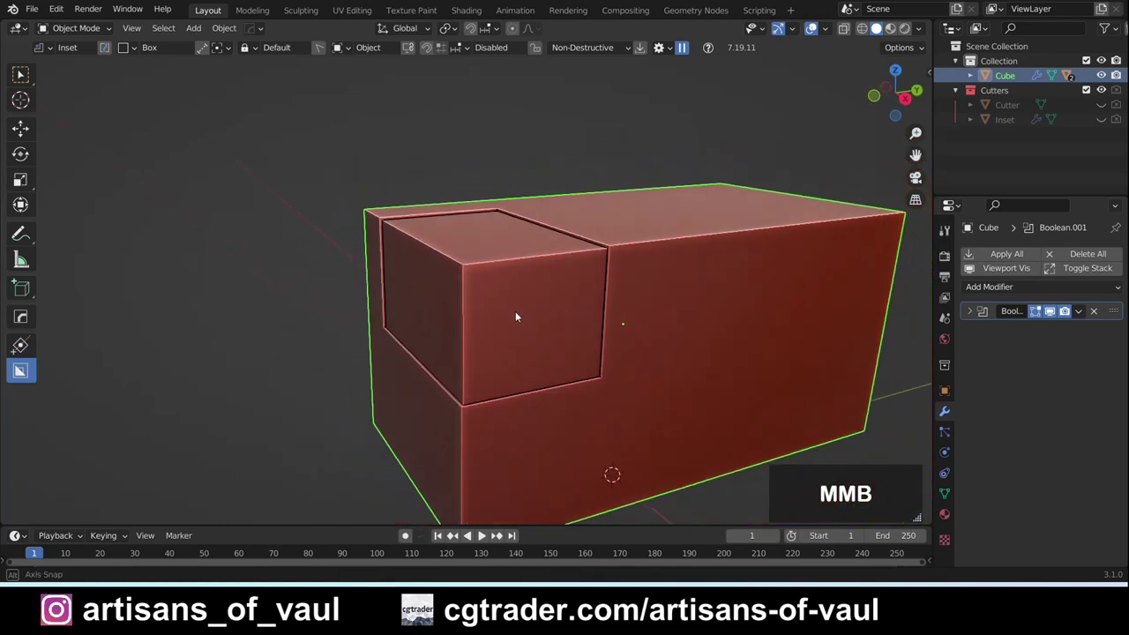
{"action": "middle_click", "coordinate": [485, 267]}
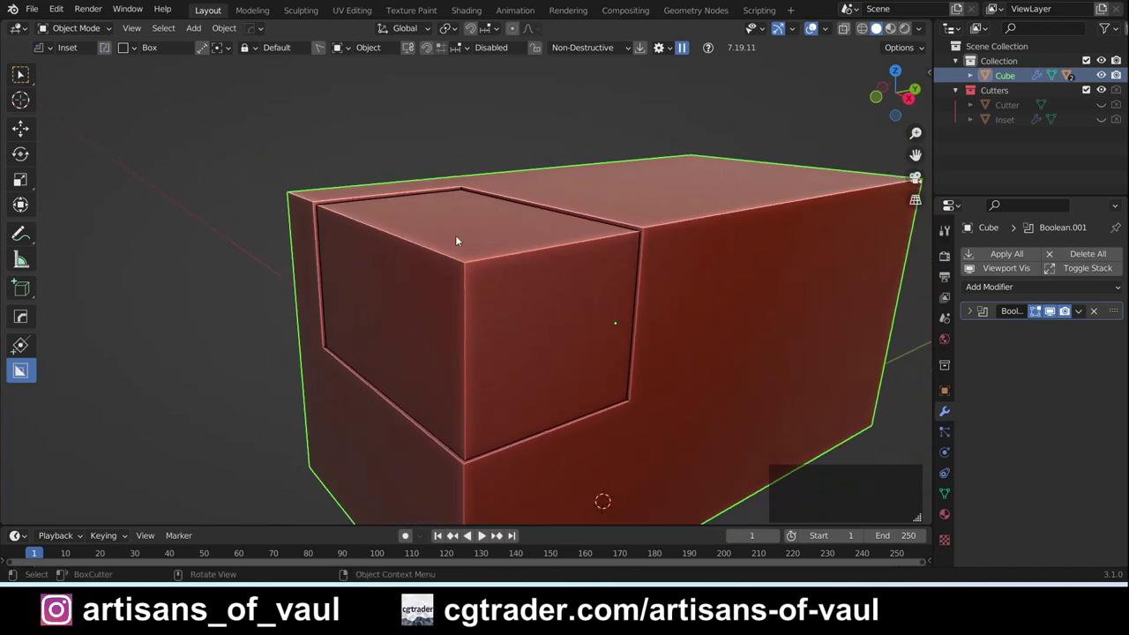
{"action": "key", "text": "ctrl+z"}
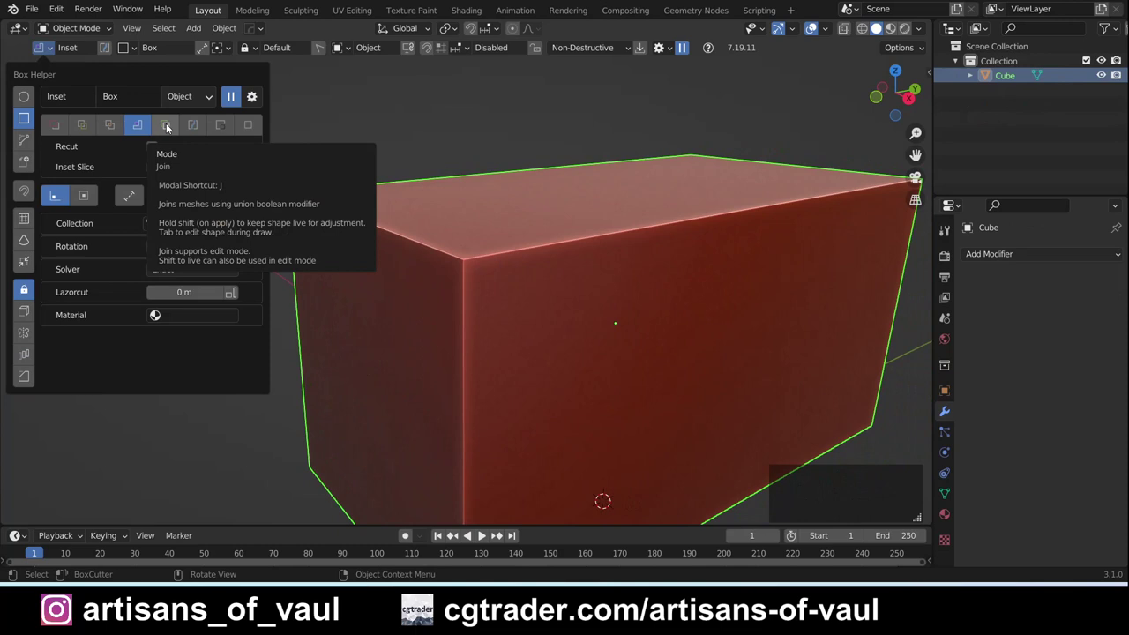
Step: Switch to Join mode and add a raised block rising from the cube's top
{"action": "left_click", "coordinate": [169, 128]}
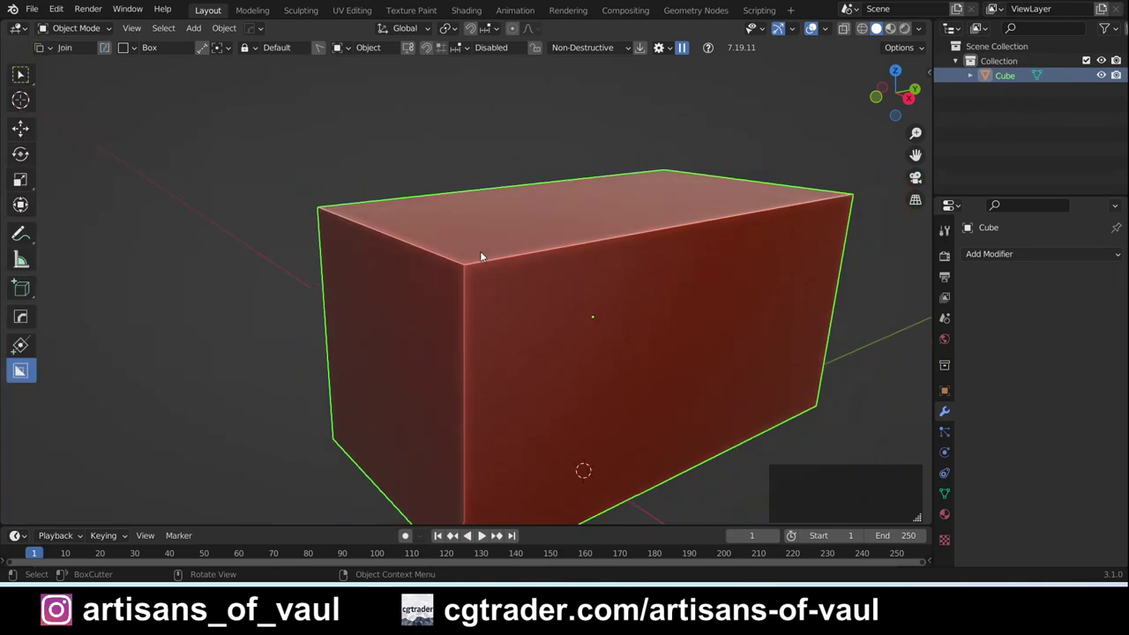
{"action": "middle_click", "coordinate": [552, 316]}
{"action": "left_click", "coordinate": [571, 344]}
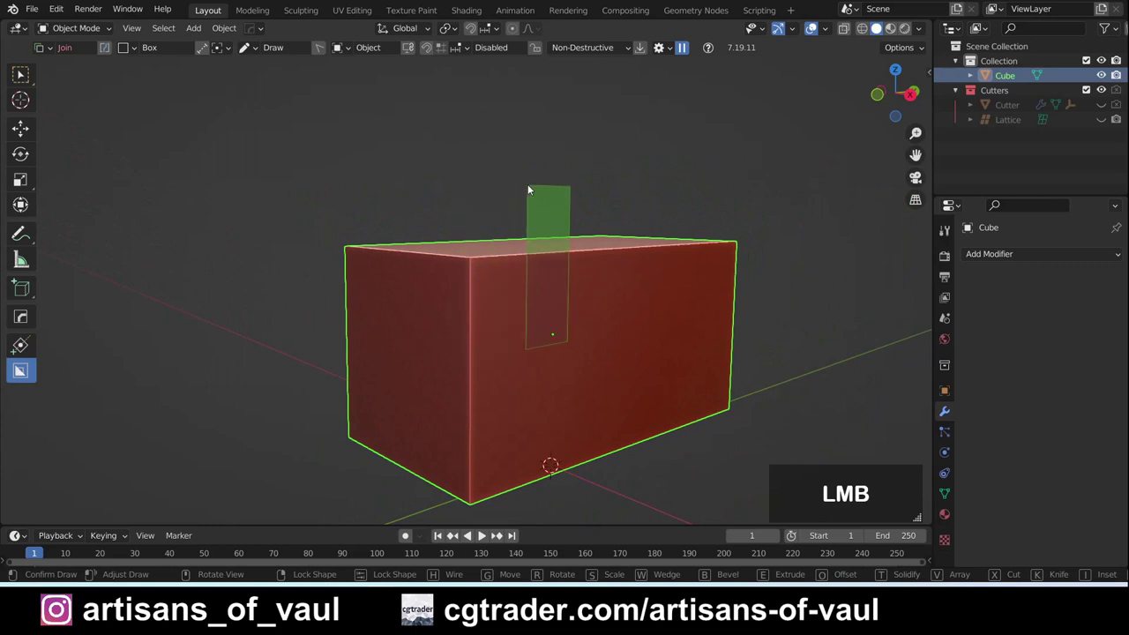
{"action": "left_click", "coordinate": [468, 180]}
Step: Orbit to inspect the joined block, then undo the addition
{"action": "middle_click", "coordinate": [457, 195]}
{"action": "middle_click", "coordinate": [486, 227]}
{"action": "middle_click", "coordinate": [509, 351]}
{"action": "middle_click", "coordinate": [475, 399]}
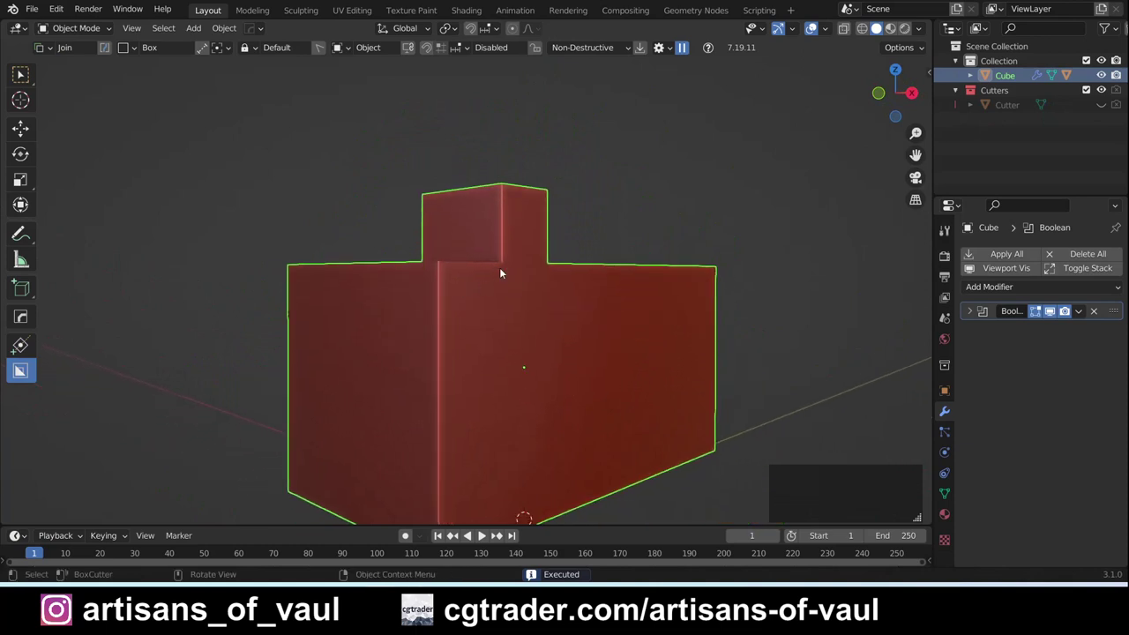
{"action": "middle_click", "coordinate": [475, 262]}
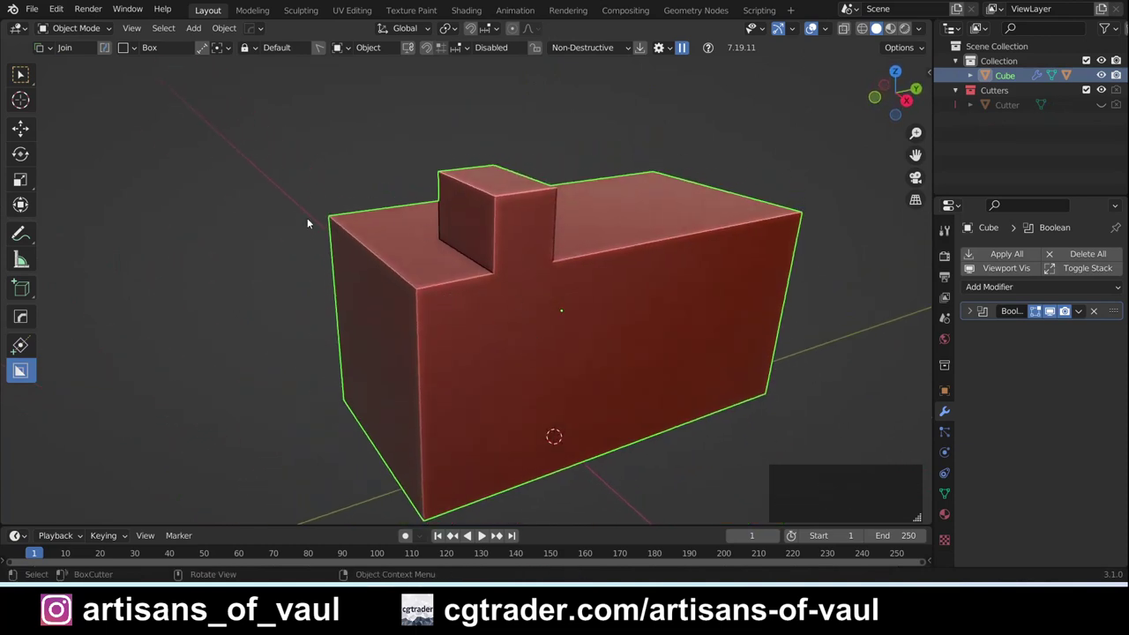
{"action": "key", "text": "ctrl+z"}
Step: Switch to Knife mode, score a square across the top front edge and view the cut faces in Edit Mode
{"action": "left_click", "coordinate": [194, 130]}
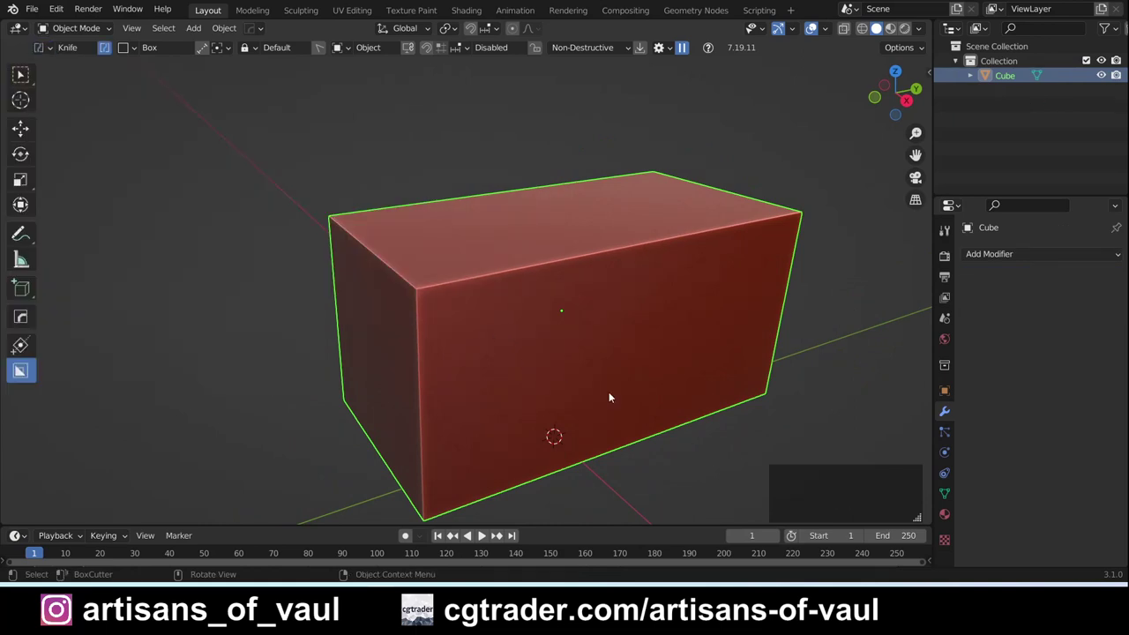
{"action": "middle_click", "coordinate": [546, 328]}
{"action": "left_click", "coordinate": [470, 349]}
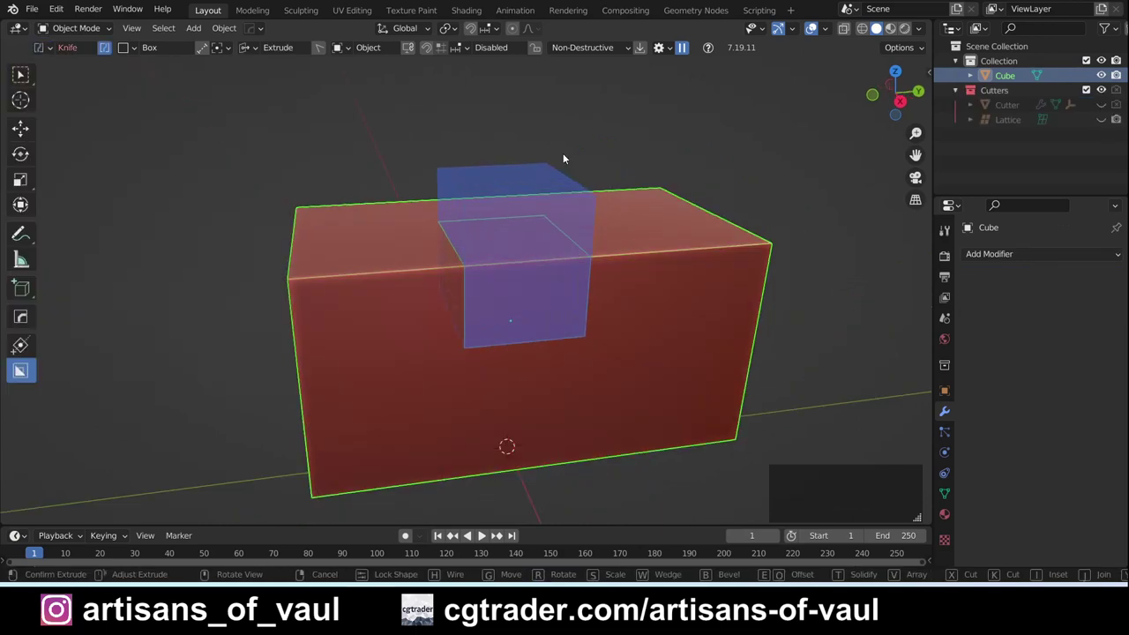
{"action": "left_click", "coordinate": [565, 158]}
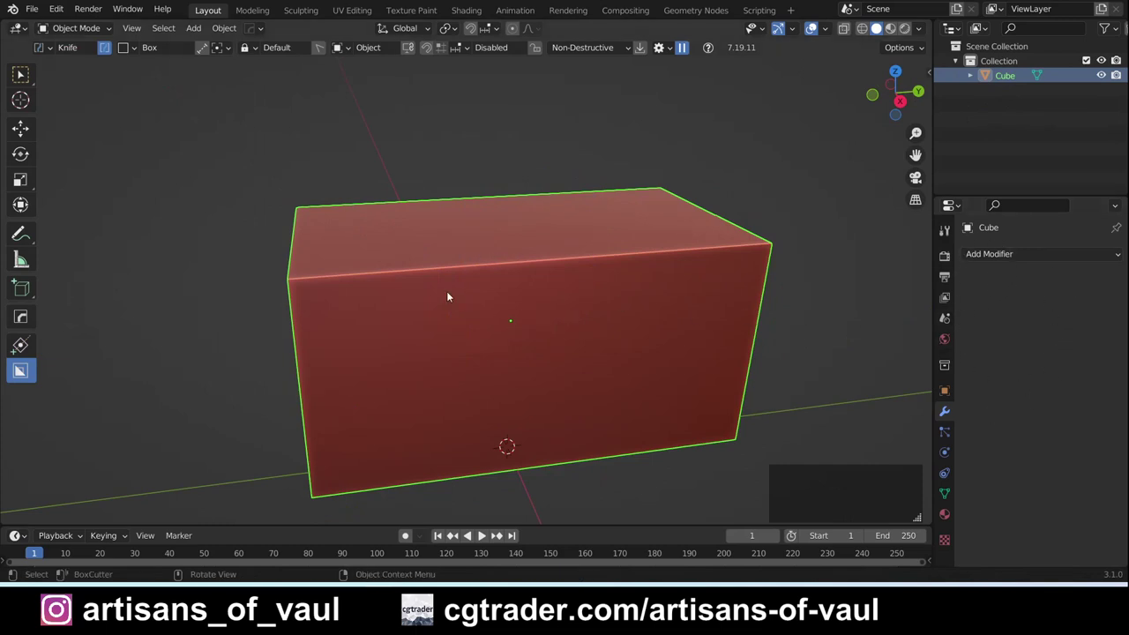
{"action": "middle_click", "coordinate": [504, 291]}
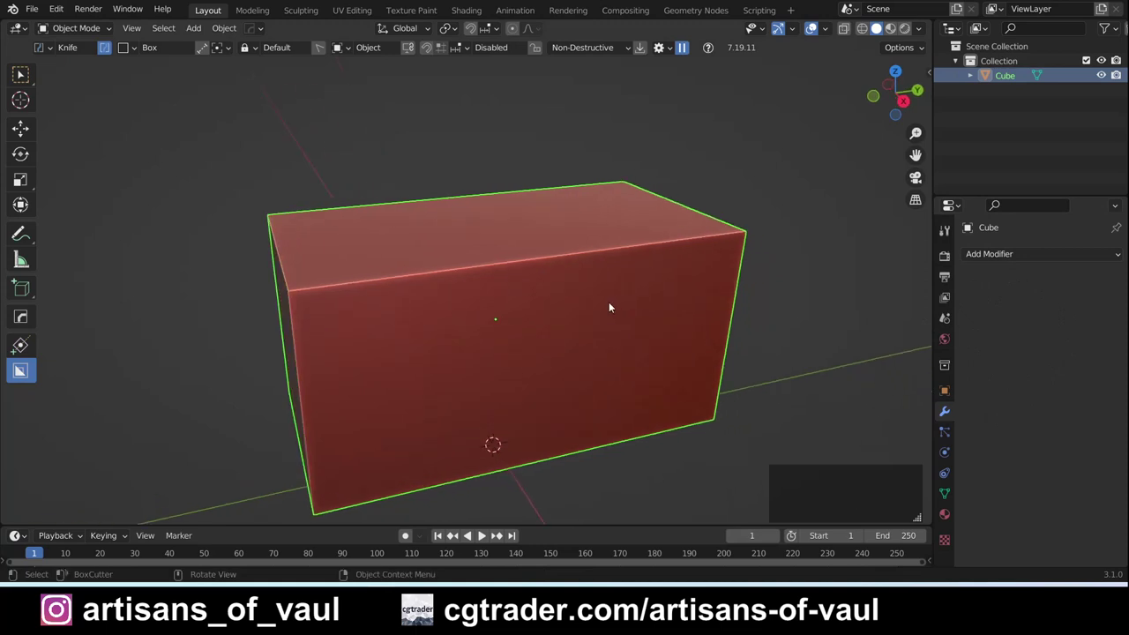
{"action": "key", "text": "Tab"}
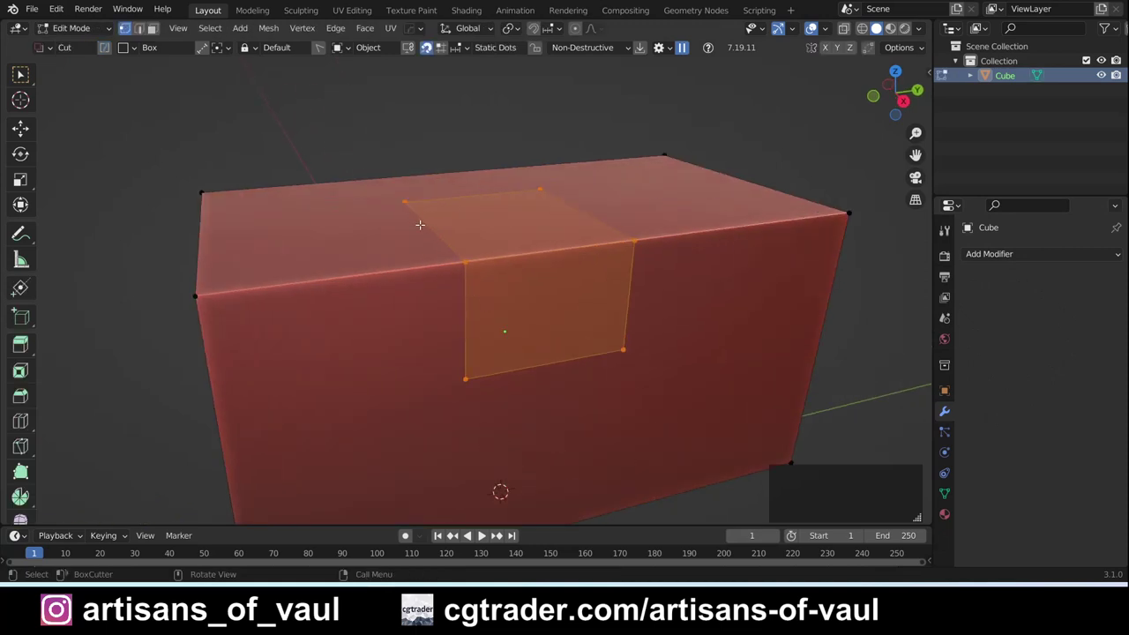
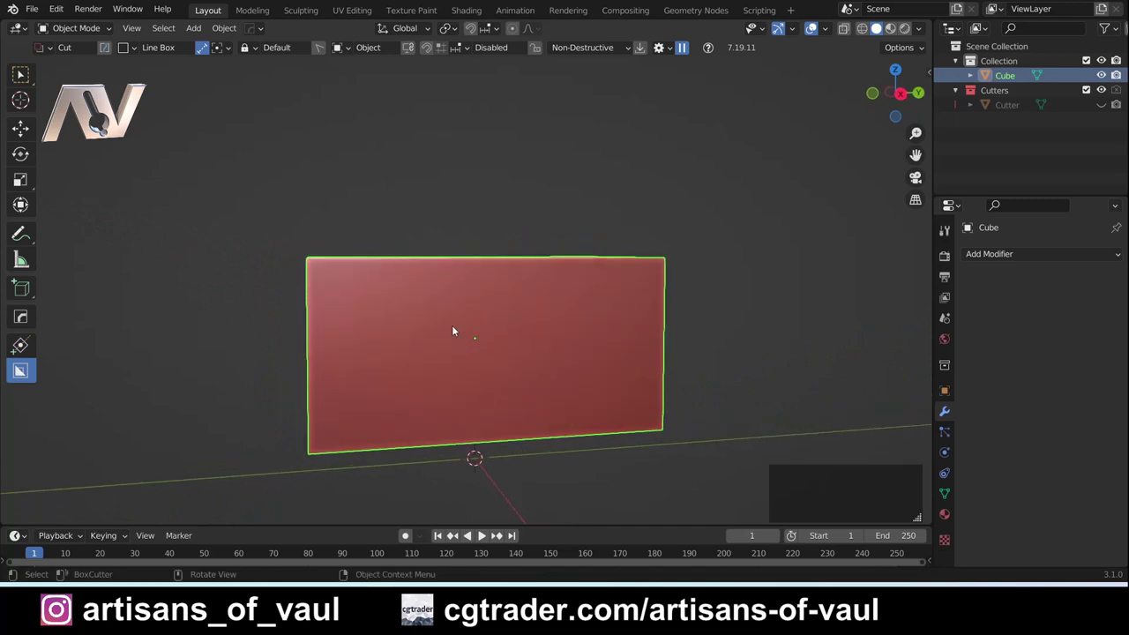
Step: Place line-box cut points across the side face, undo a V-shaped notch and reposition the end point
{"action": "left_click", "coordinate": [445, 327]}
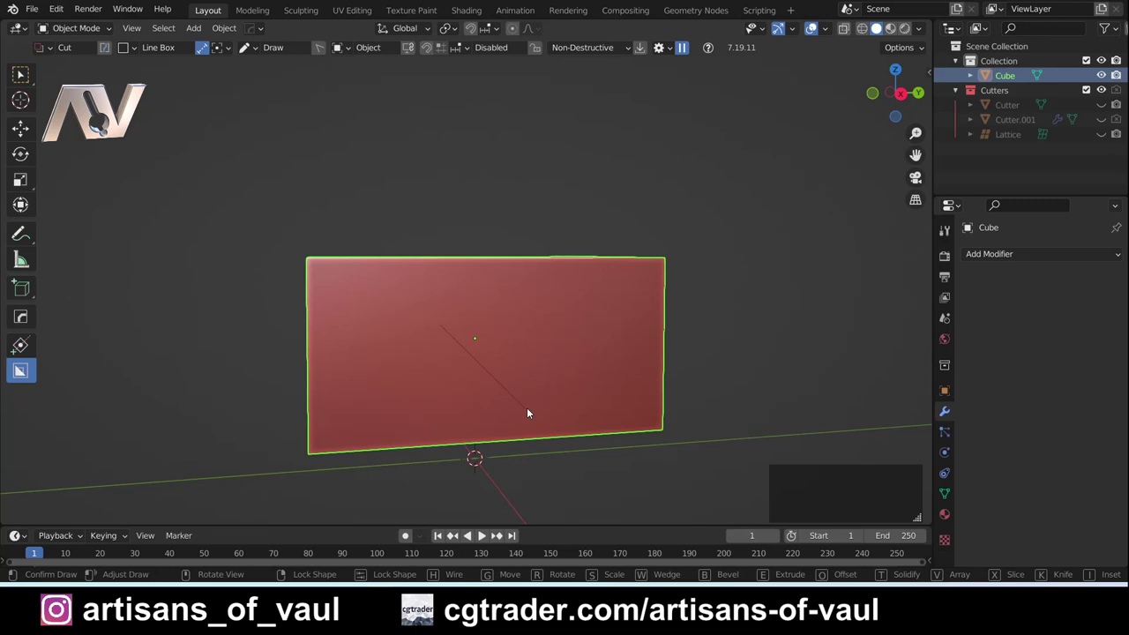
{"action": "left_click", "coordinate": [613, 328]}
{"action": "middle_click", "coordinate": [516, 341]}
{"action": "middle_click", "coordinate": [498, 408]}
{"action": "key", "text": "ctrl+z"}
{"action": "left_click", "coordinate": [393, 387]}
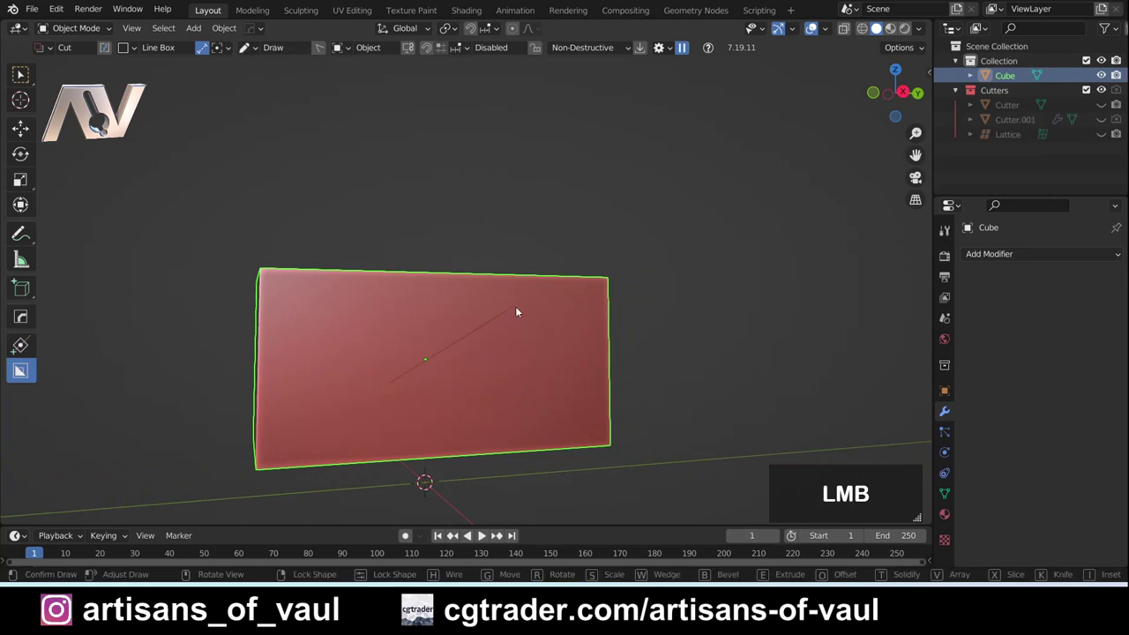
{"action": "left_click", "coordinate": [521, 309]}
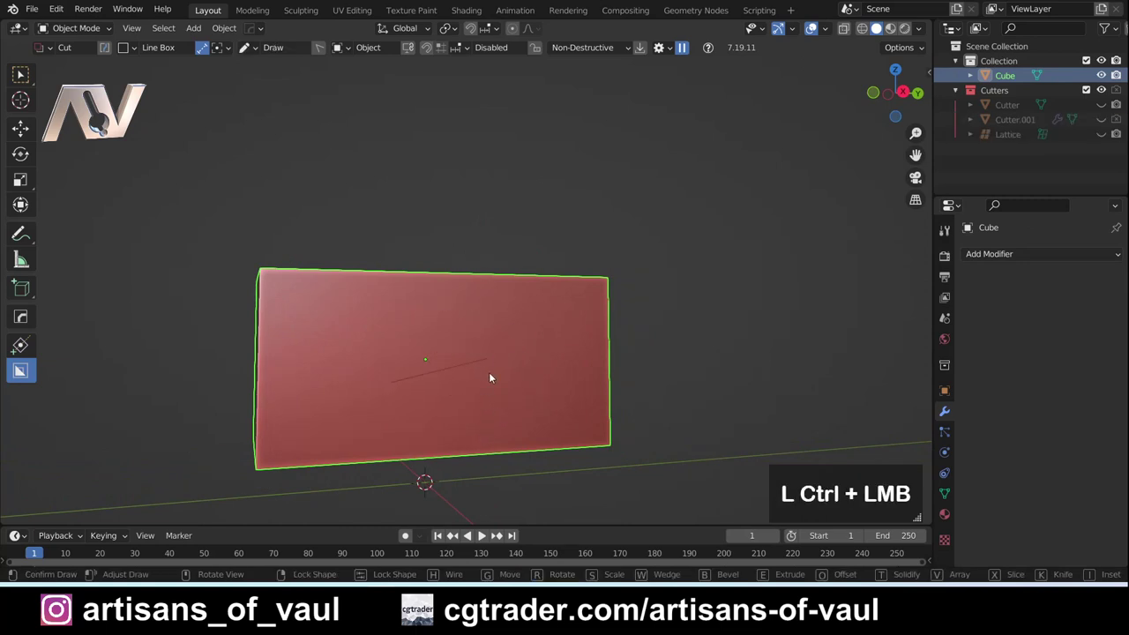
{"action": "middle_click", "coordinate": [410, 341]}
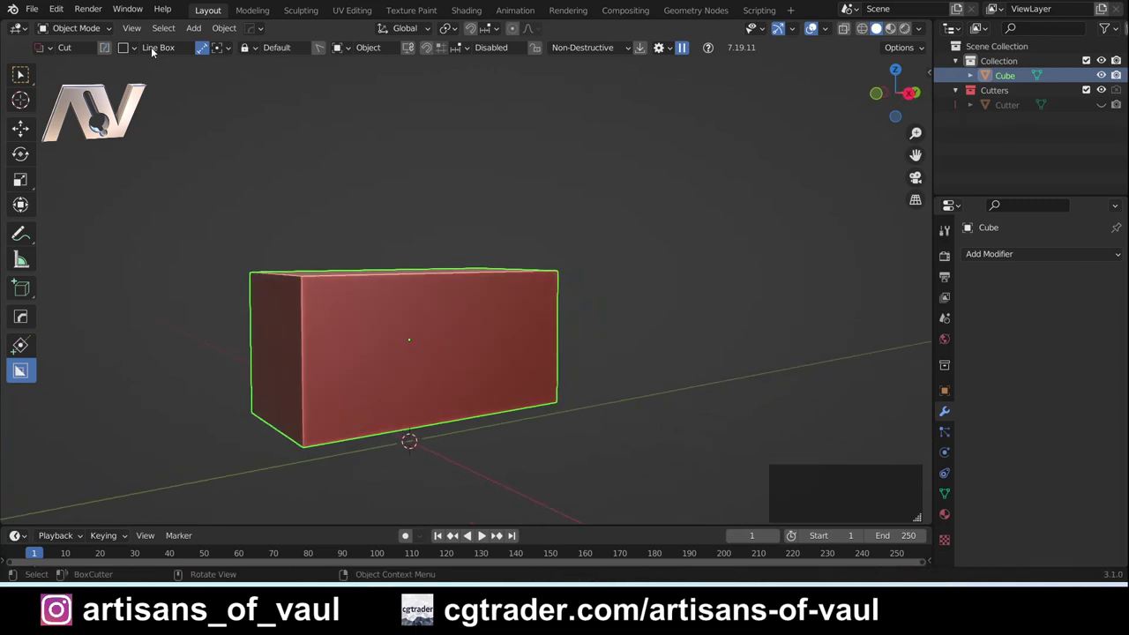
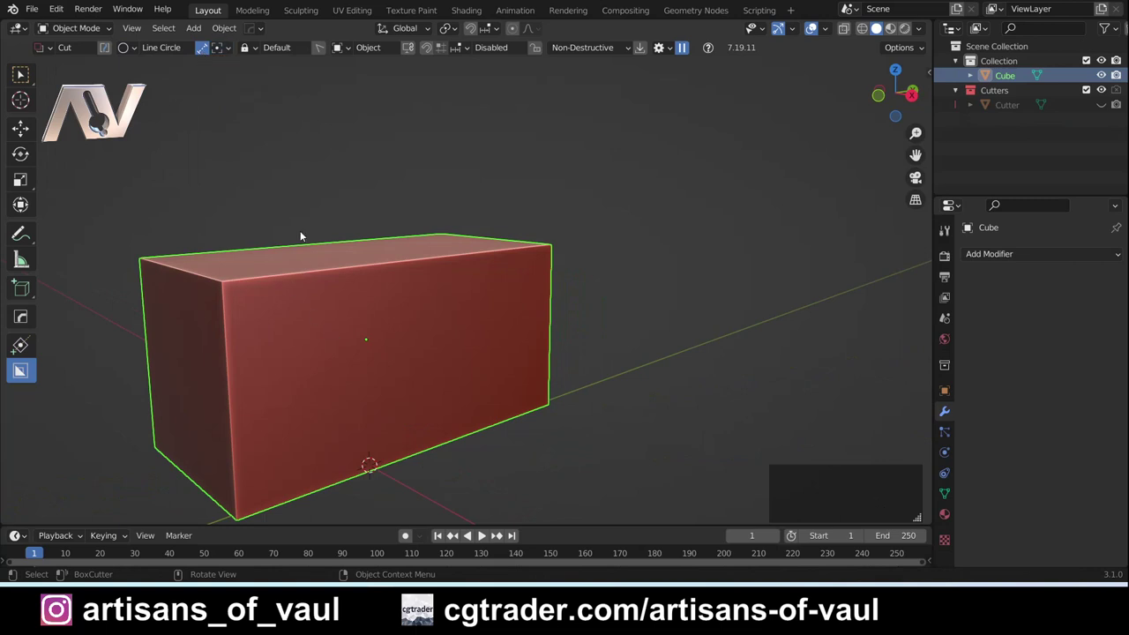
Step: Switch the cutter shape from Line Box to Circle and cut a first round hole into the side
{"action": "left_click", "coordinate": [203, 59]}
{"action": "middle_click", "coordinate": [488, 354]}
{"action": "middle_click", "coordinate": [413, 331]}
{"action": "left_click", "coordinate": [388, 322]}
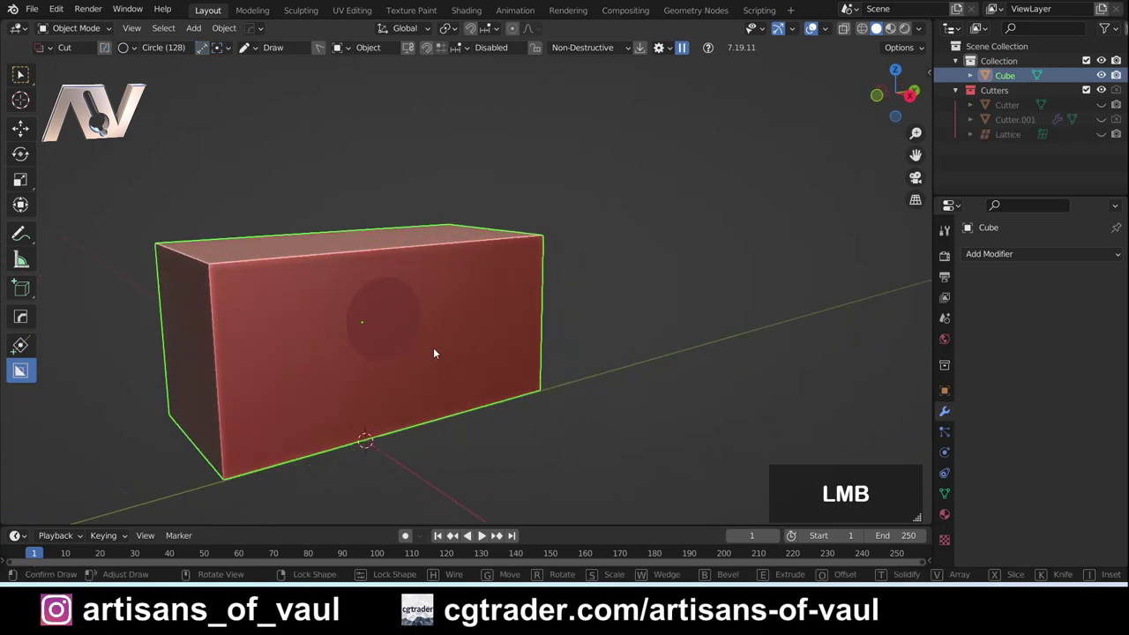
{"action": "double_click", "coordinate": [438, 351]}
{"action": "middle_click", "coordinate": [362, 305]}
Step: Cut further round holes into the block's side, then undo the trial circle cuts
{"action": "left_click", "coordinate": [476, 326]}
{"action": "middle_click", "coordinate": [515, 346]}
{"action": "left_click", "coordinate": [480, 325]}
{"action": "middle_click", "coordinate": [487, 397]}
{"action": "left_click", "coordinate": [308, 376]}
{"action": "middle_click", "coordinate": [320, 367]}
{"action": "left_click", "coordinate": [319, 366]}
{"action": "middle_click", "coordinate": [340, 375]}
{"action": "key", "text": "ctrl+z"}
{"action": "middle_click", "coordinate": [235, 168]}
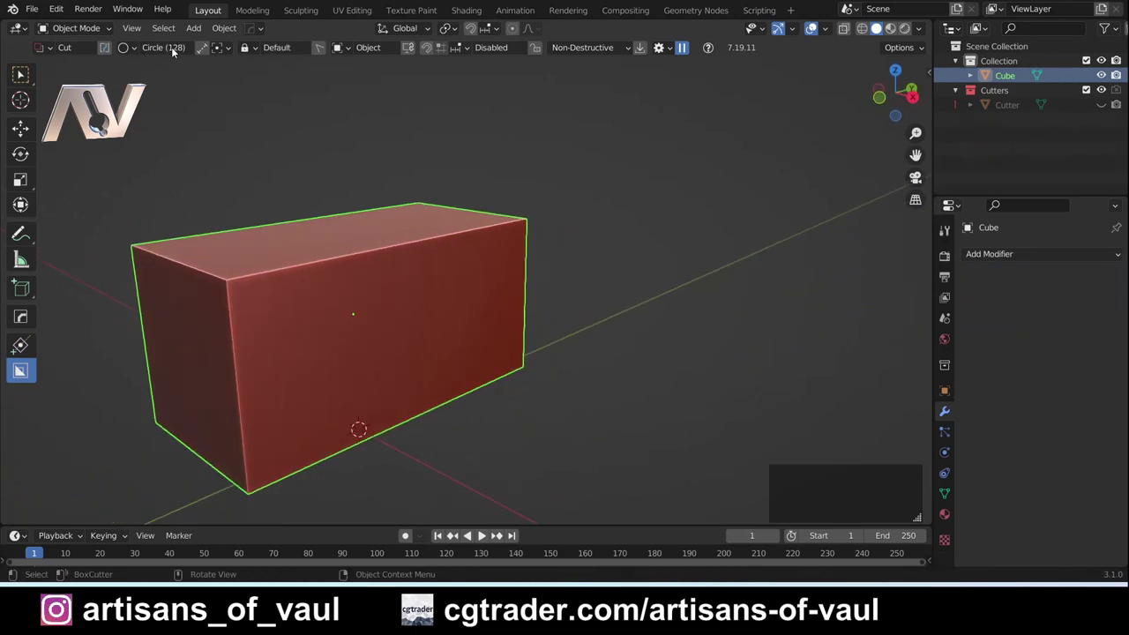
Step: Try circle vertex presets such as 64 and 8, cut an octagonal hole in the side, then undo it
{"action": "left_click", "coordinate": [181, 51]}
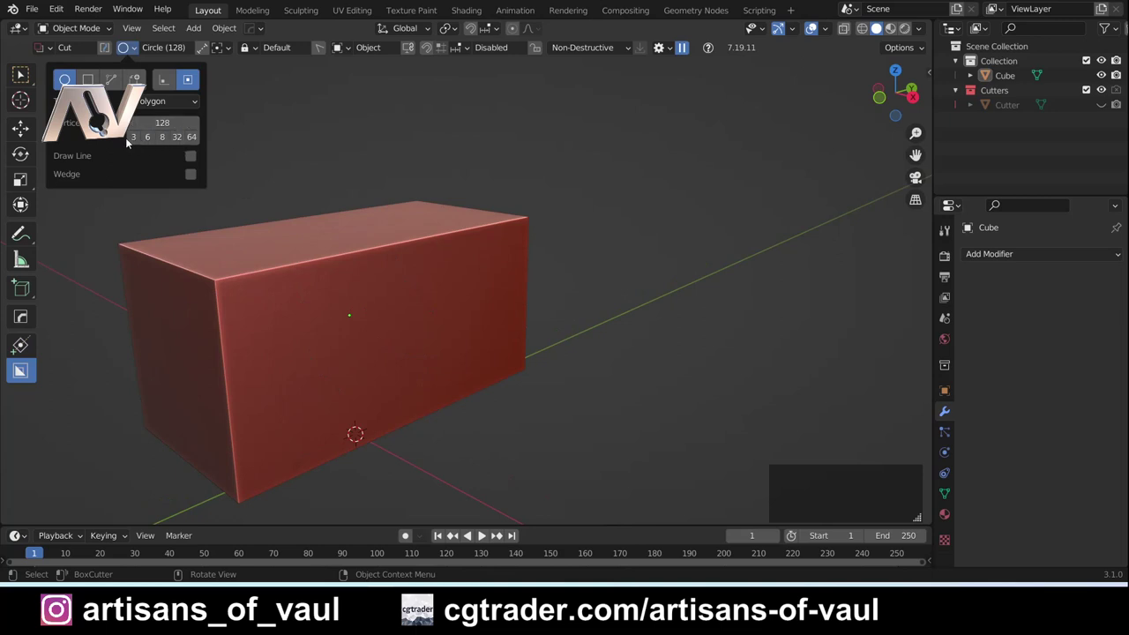
{"action": "left_click", "coordinate": [194, 139]}
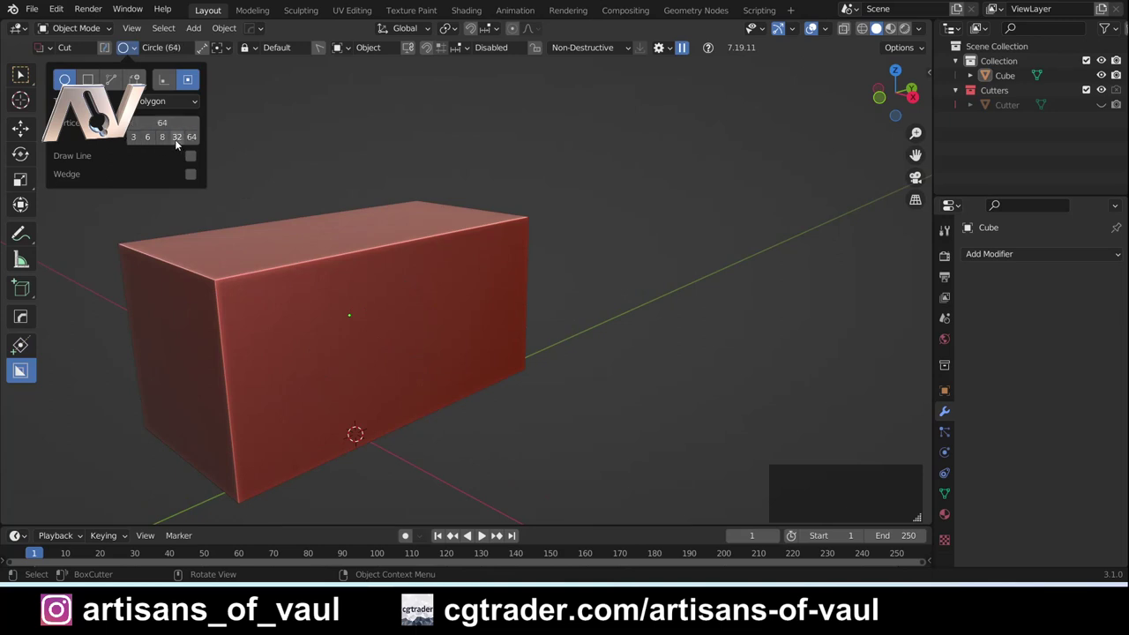
{"action": "left_click", "coordinate": [174, 143]}
{"action": "left_click", "coordinate": [388, 321]}
{"action": "left_click", "coordinate": [368, 305]}
{"action": "left_click", "coordinate": [392, 311]}
{"action": "double_click", "coordinate": [431, 344]}
{"action": "key", "text": "ctrl+z"}
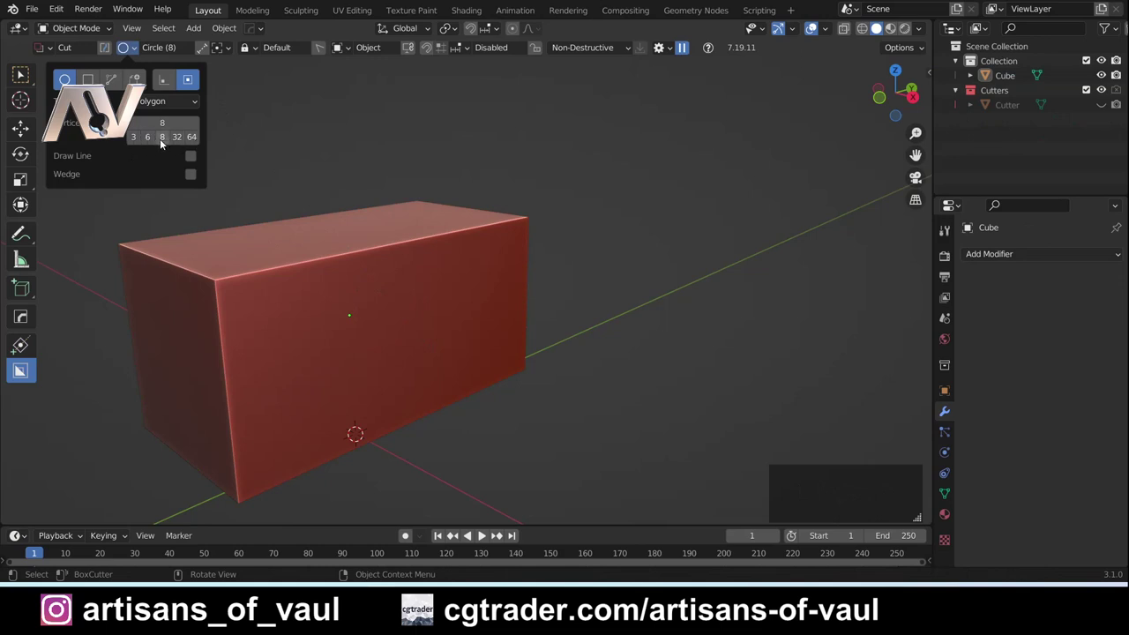
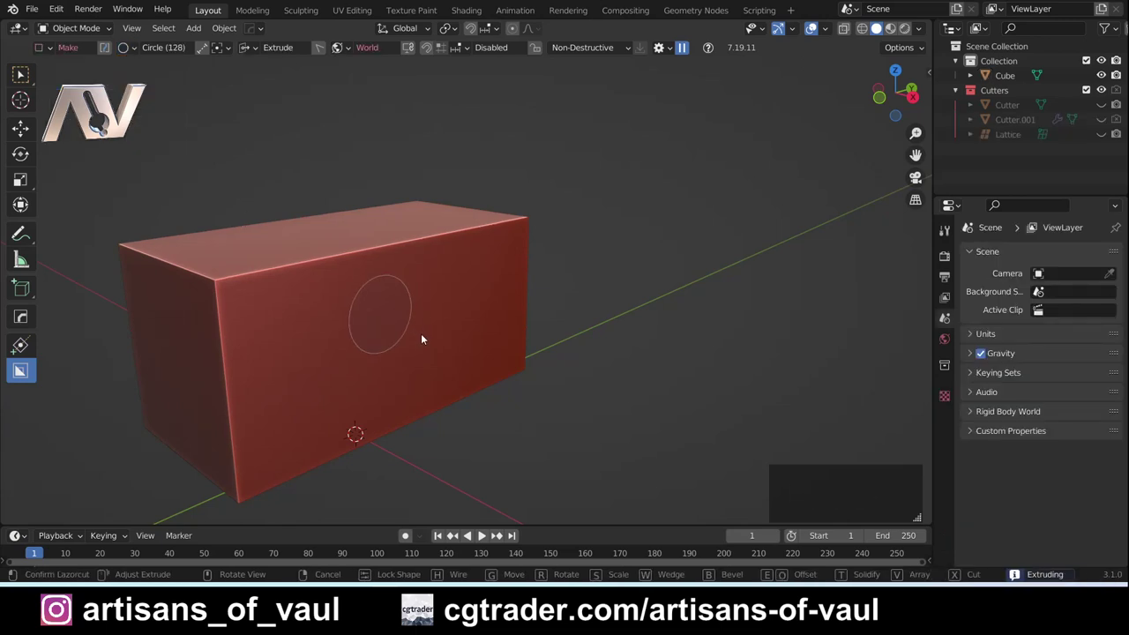
Step: Cut a round hole through the front face, inspect it and undo
{"action": "key", "text": "Escape"}
{"action": "left_click", "coordinate": [406, 286]}
{"action": "left_click", "coordinate": [398, 320]}
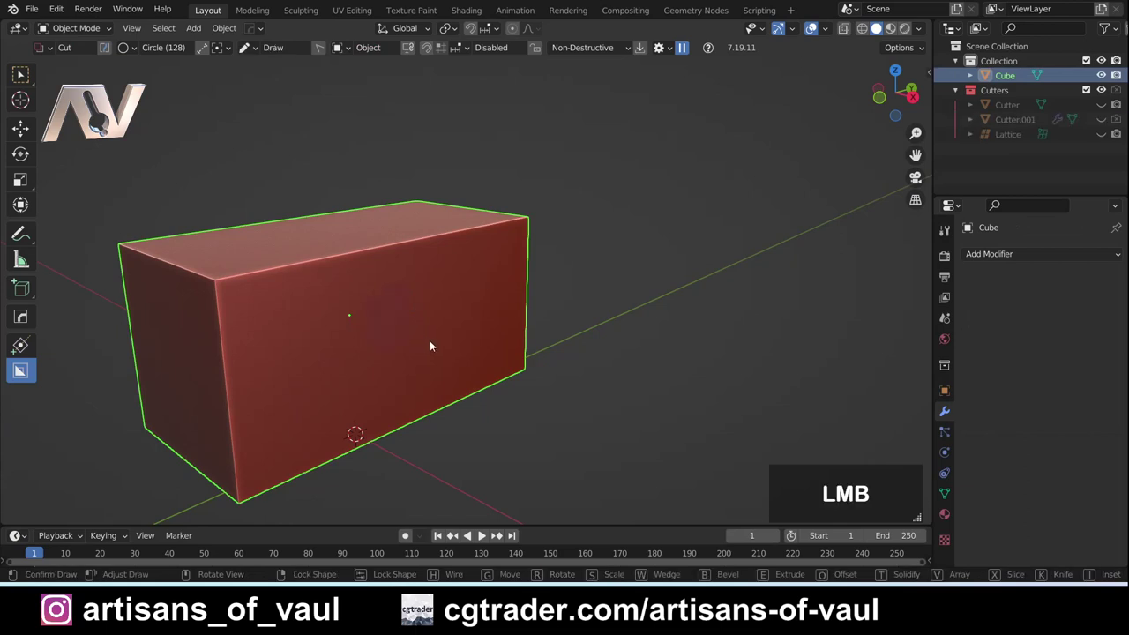
{"action": "double_click", "coordinate": [434, 344]}
{"action": "middle_click", "coordinate": [426, 340]}
{"action": "middle_click", "coordinate": [381, 350]}
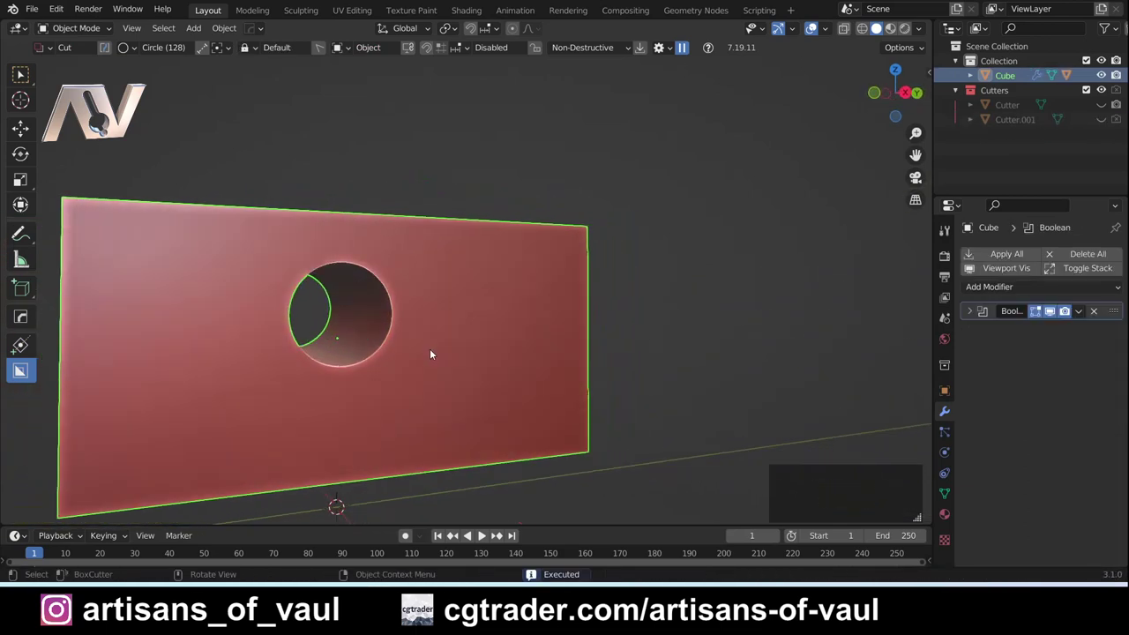
{"action": "key", "text": "ctrl+z"}
{"action": "key", "text": "ctrl+z"}
Step: Use Line Circle to punch a slanted elliptical hole through the block, inspect it and undo
{"action": "middle_click", "coordinate": [284, 221]}
{"action": "middle_click", "coordinate": [259, 251]}
{"action": "left_click", "coordinate": [211, 52]}
{"action": "left_click", "coordinate": [340, 323]}
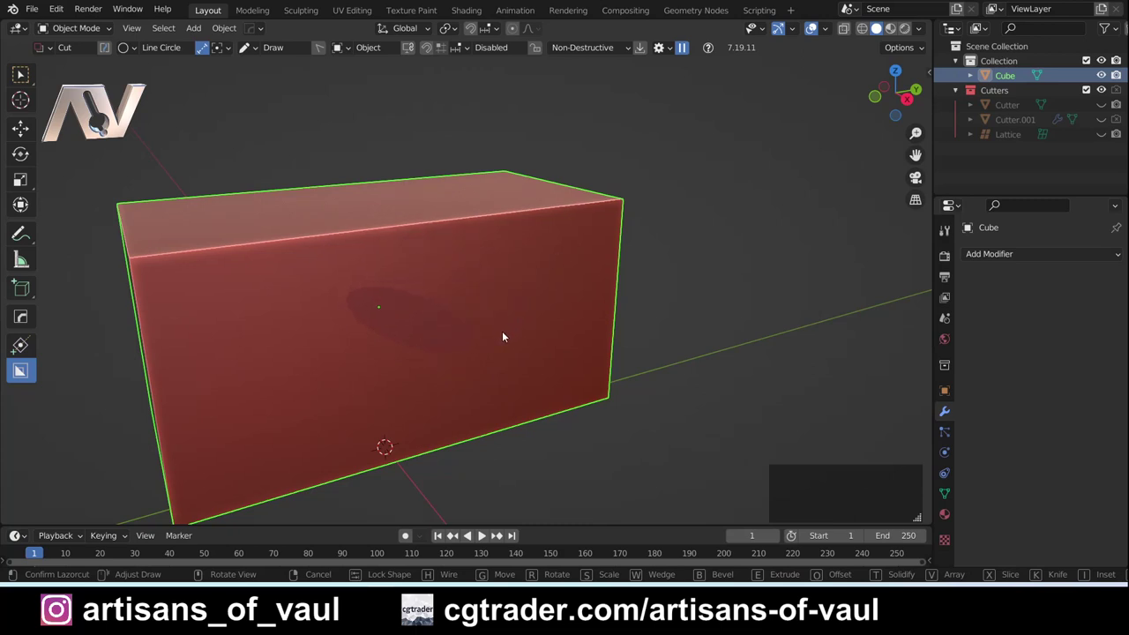
{"action": "double_click", "coordinate": [505, 337]}
{"action": "middle_click", "coordinate": [449, 350]}
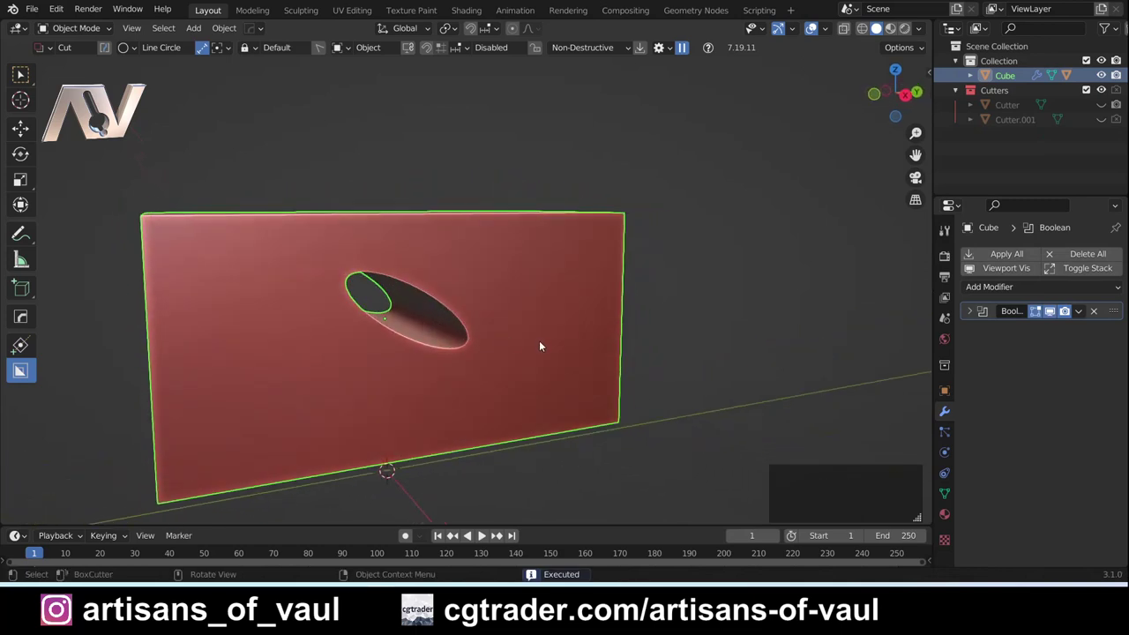
{"action": "middle_click", "coordinate": [496, 295]}
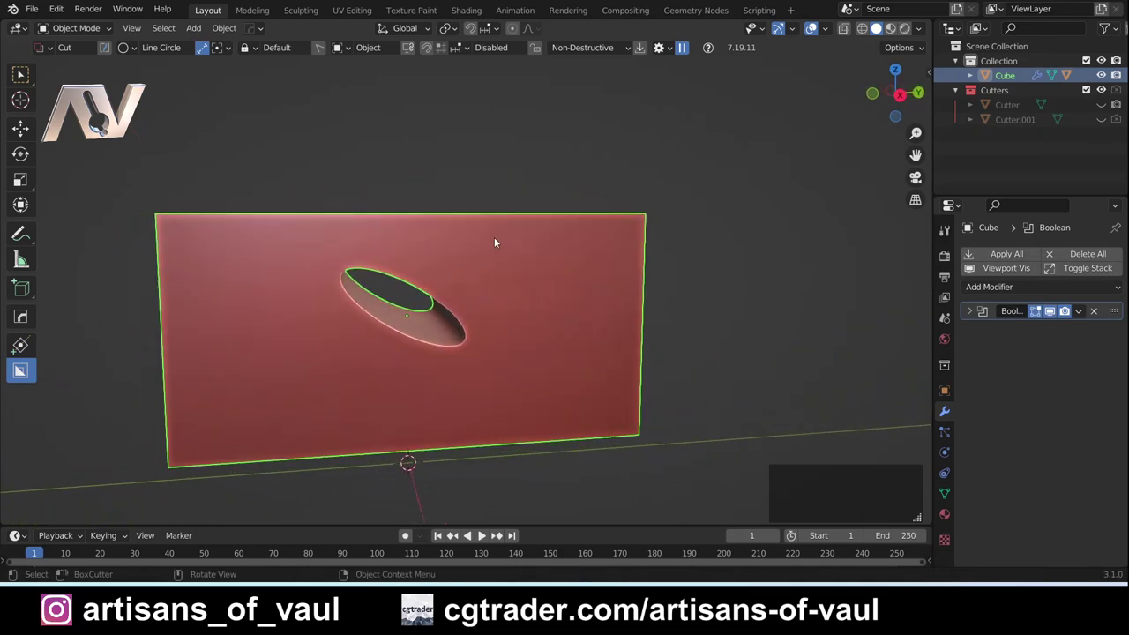
{"action": "key", "text": "ctrl+z"}
Step: Switch the BoxCutter shape from Circle to Ngon for a freeform polygon cut
{"action": "left_click", "coordinate": [137, 52]}
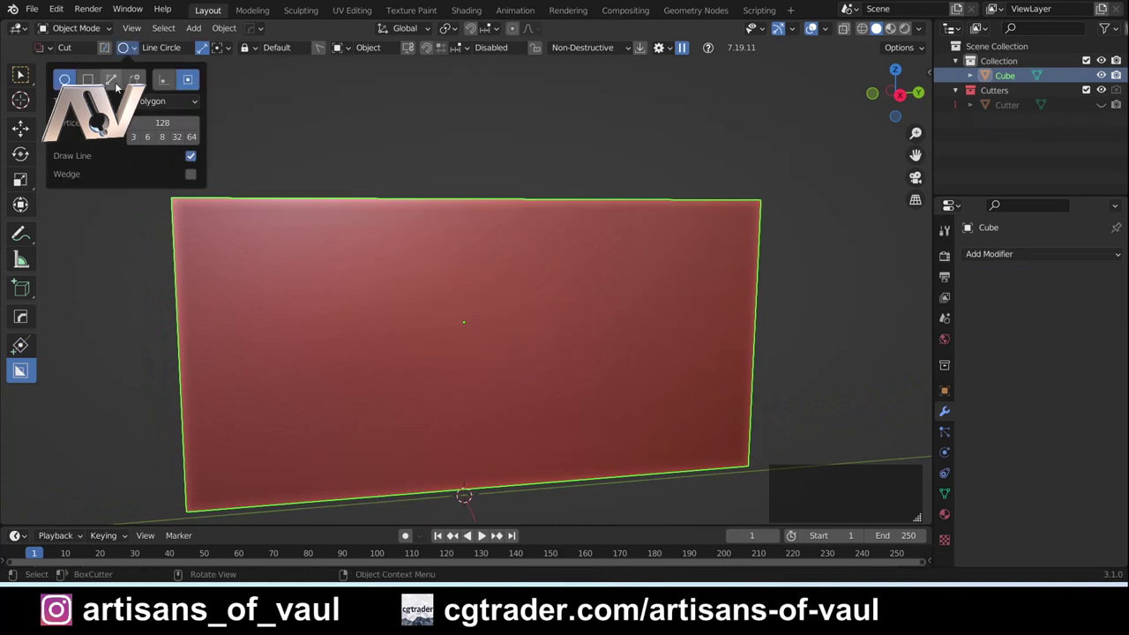
{"action": "left_click", "coordinate": [114, 81]}
{"action": "middle_click", "coordinate": [510, 239]}
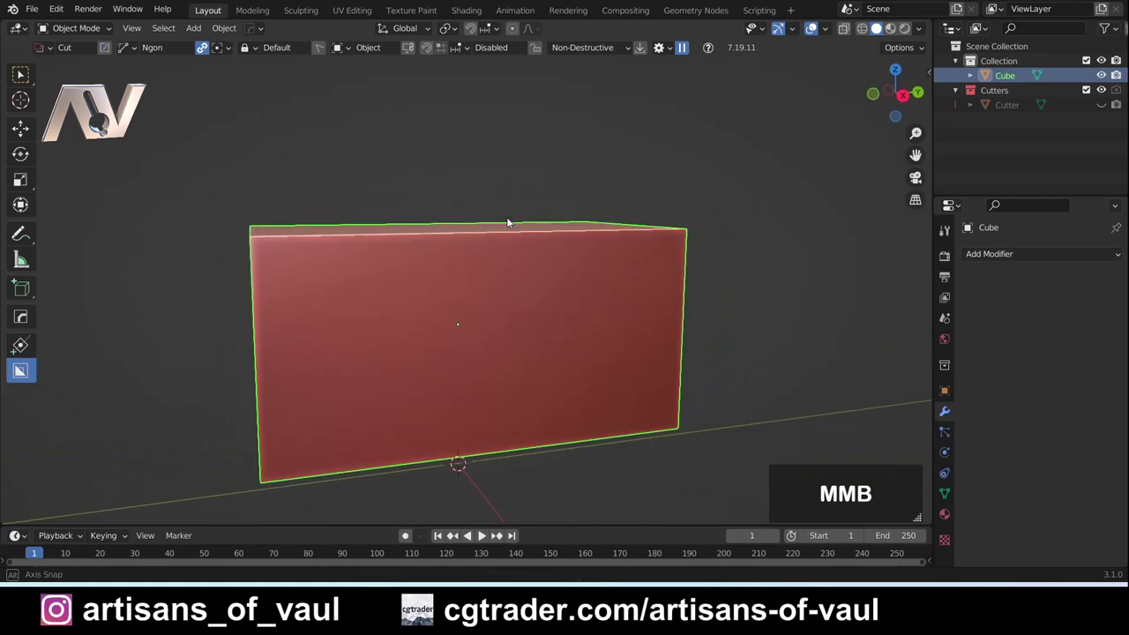
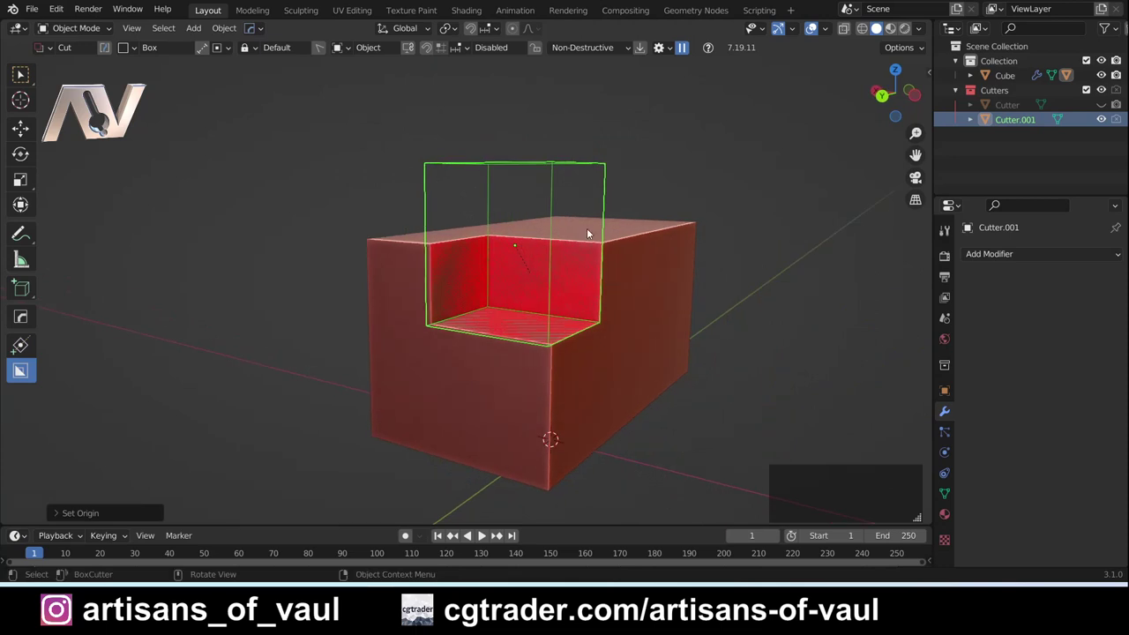
Step: Undo the top-corner notch cut and earlier attempts so the red block is whole again
{"action": "key", "text": "ctrl+z"}
{"action": "key", "text": "ctrl+z"}
{"action": "key", "text": "ctrl+z"}
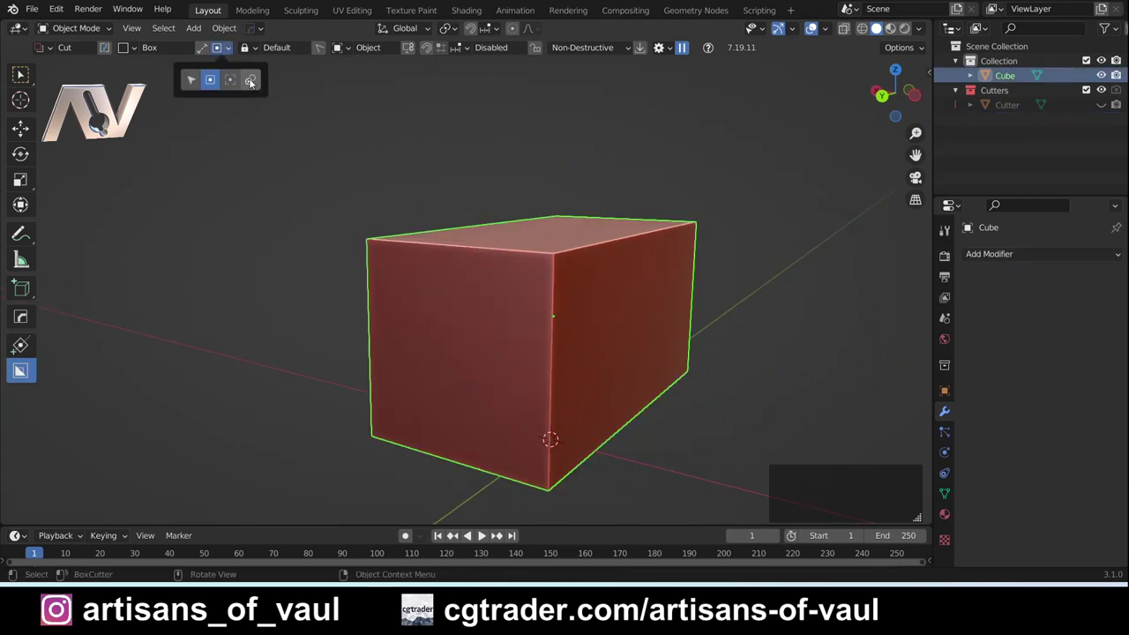
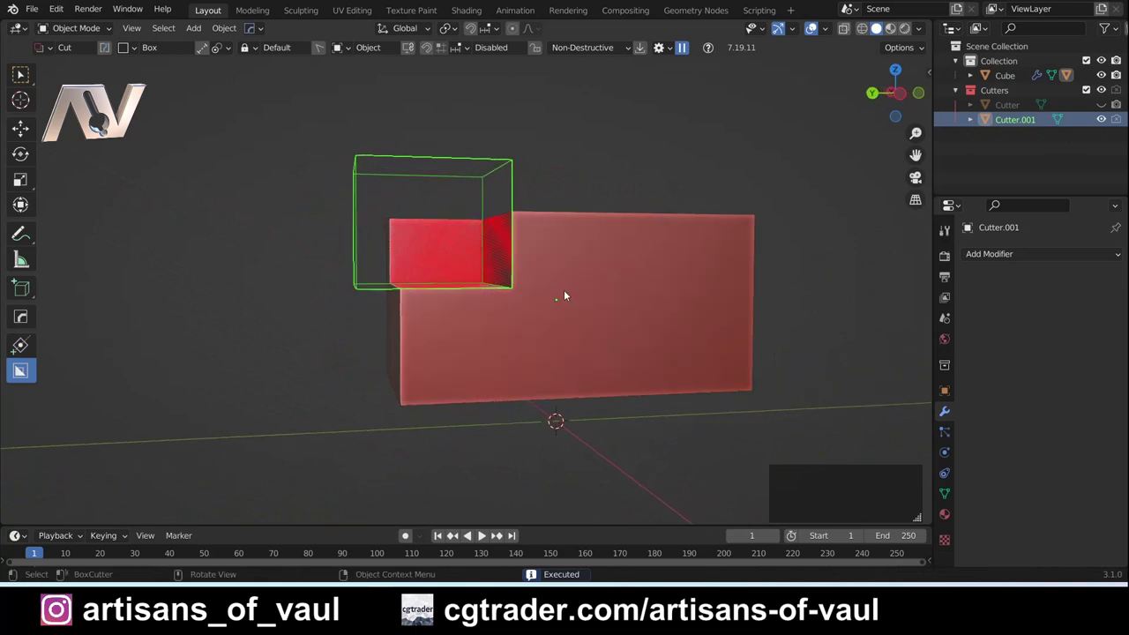
{"action": "key", "text": "ctrl+z"}
{"action": "key", "text": "ctrl+z"}
{"action": "key", "text": "ctrl+z"}
Step: Pick a different BoxCutter snap mode and begin dragging a new box over the top edge
{"action": "left_click", "coordinate": [225, 53]}
{"action": "left_click", "coordinate": [194, 87]}
{"action": "middle_click", "coordinate": [439, 303]}
{"action": "middle_click", "coordinate": [445, 305]}
{"action": "middle_click", "coordinate": [469, 273]}
{"action": "left_click", "coordinate": [523, 316]}
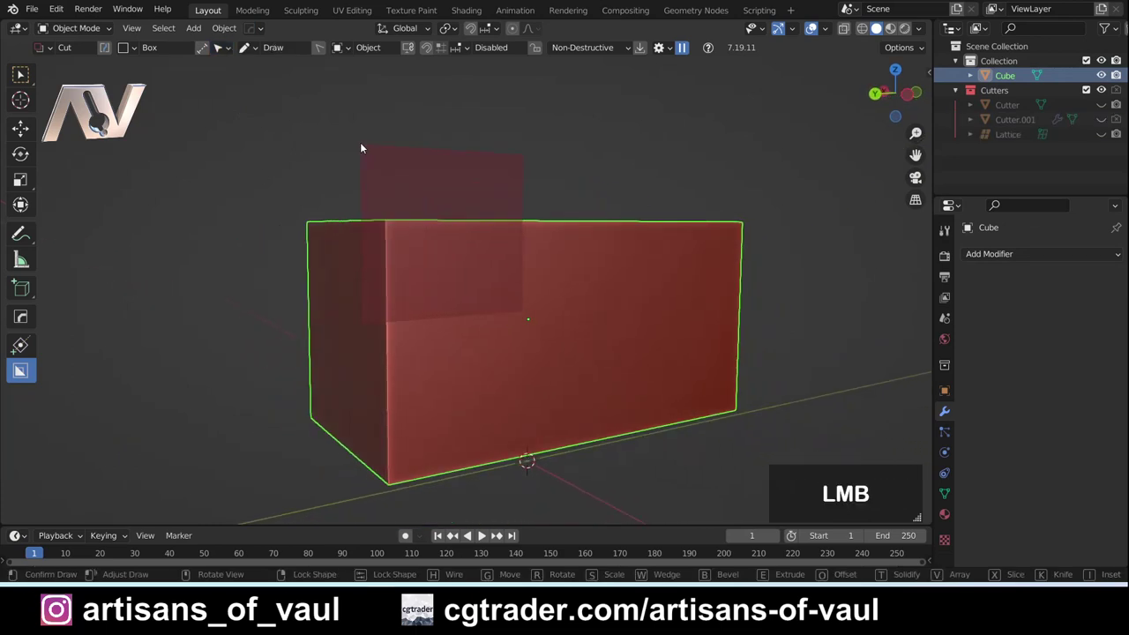
Step: Confirm the top-edge notch cut and select Cutter.001 in the Outliner to show its cutter
{"action": "left_click", "coordinate": [324, 145]}
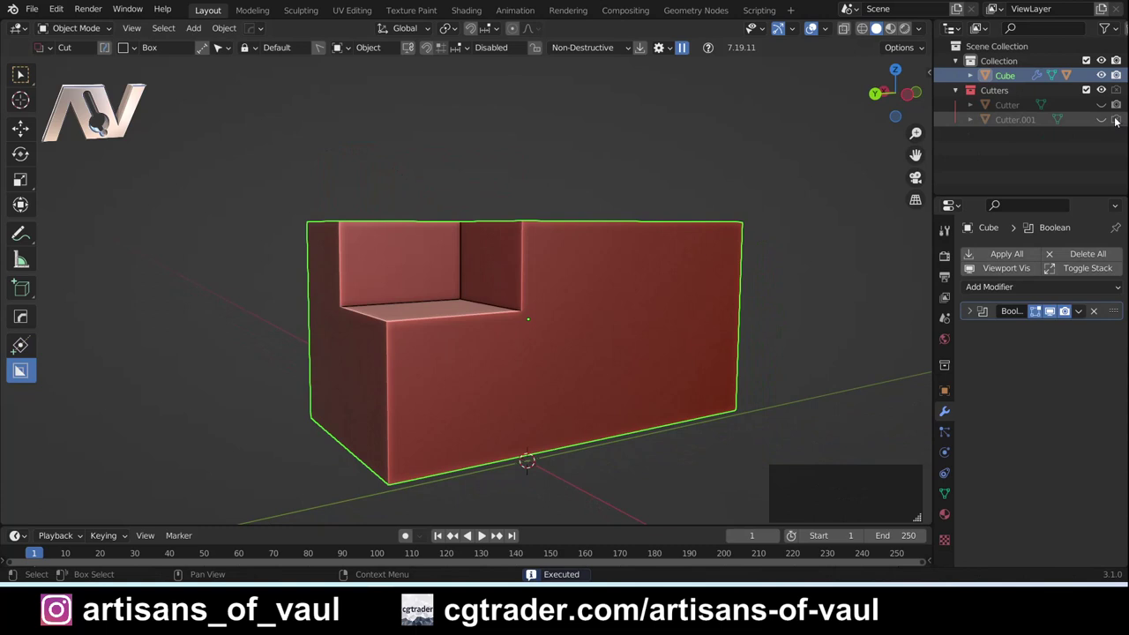
{"action": "left_click", "coordinate": [1101, 127]}
{"action": "left_click", "coordinate": [503, 156]}
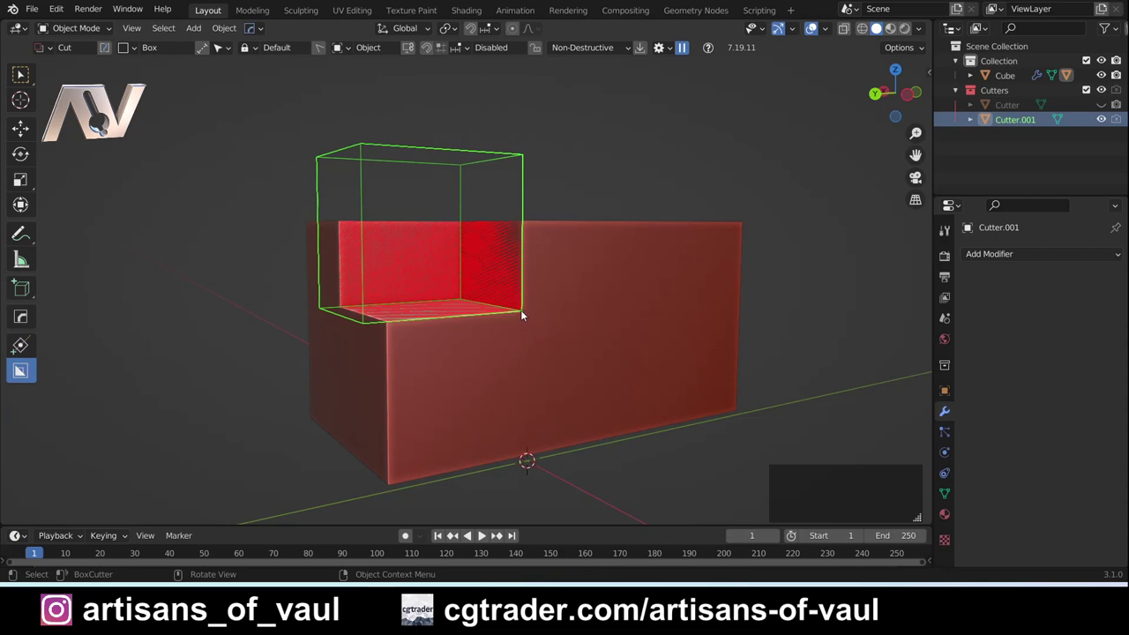
Step: Orbit around the block to inspect the notch and switch to an axis view
{"action": "middle_click", "coordinate": [517, 313]}
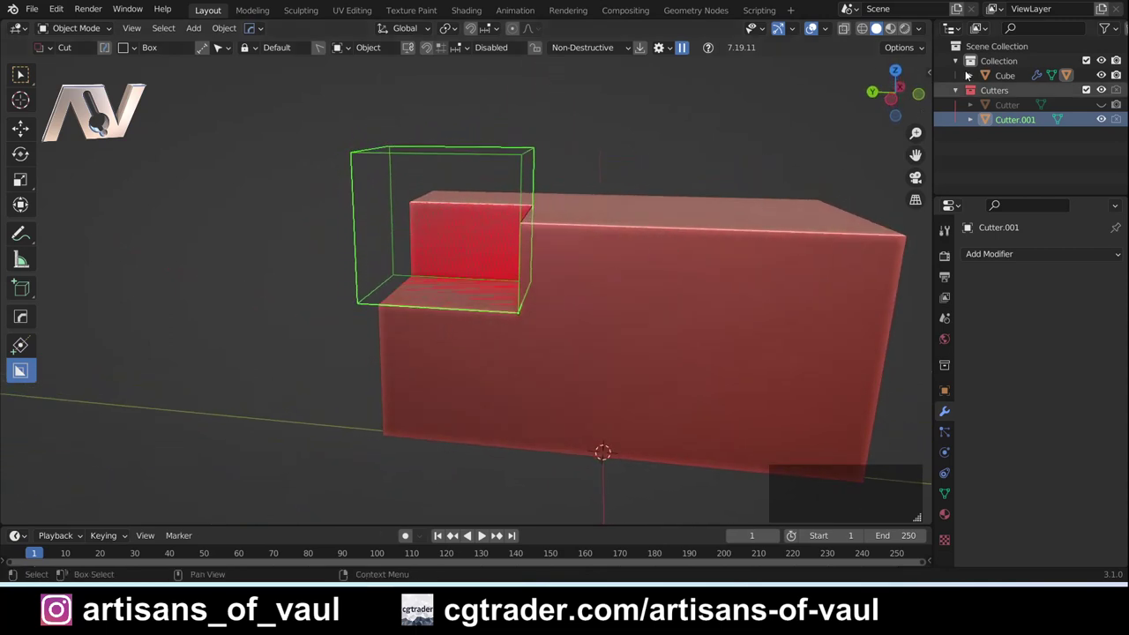
{"action": "middle_click", "coordinate": [307, 142]}
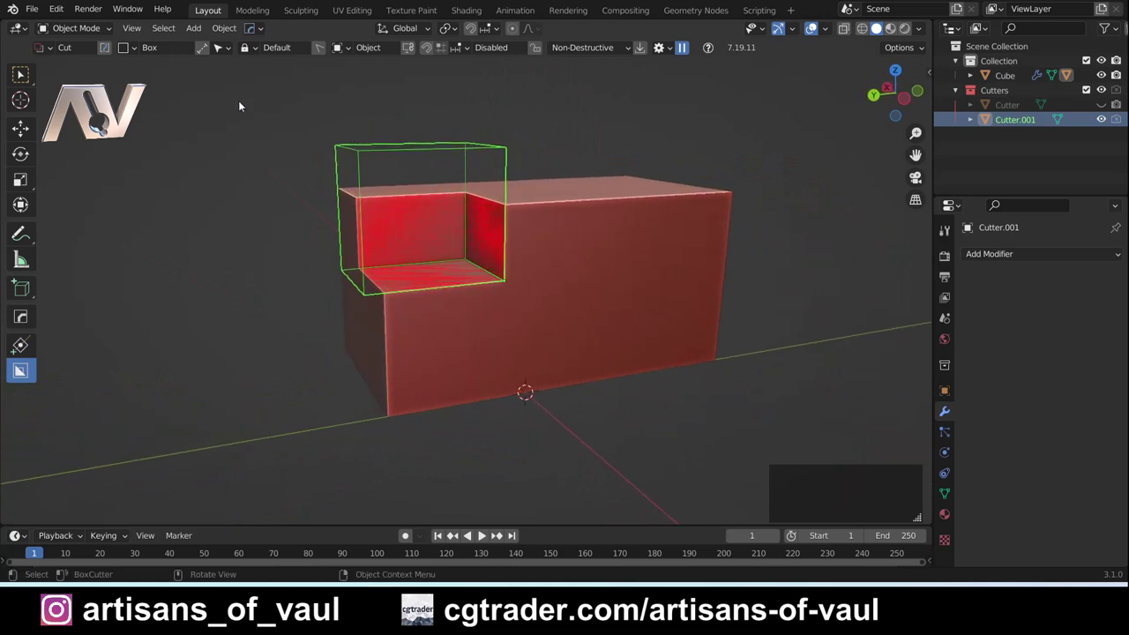
{"action": "middle_click", "coordinate": [334, 144]}
{"action": "left_click", "coordinate": [920, 104]}
{"action": "middle_click", "coordinate": [674, 286]}
Step: Rotate the notch cutter into a tilted diamond, then undo to restore it and reselect the block
{"action": "key", "text": "r"}
{"action": "left_click", "coordinate": [534, 253]}
{"action": "key", "text": "ctrl+z"}
{"action": "key", "text": "ctrl+z"}
{"action": "key", "text": "ctrl+z"}
Step: Choose another BoxCutter snapping option from the header dropdown and return to perspective view
{"action": "left_click", "coordinate": [230, 42]}
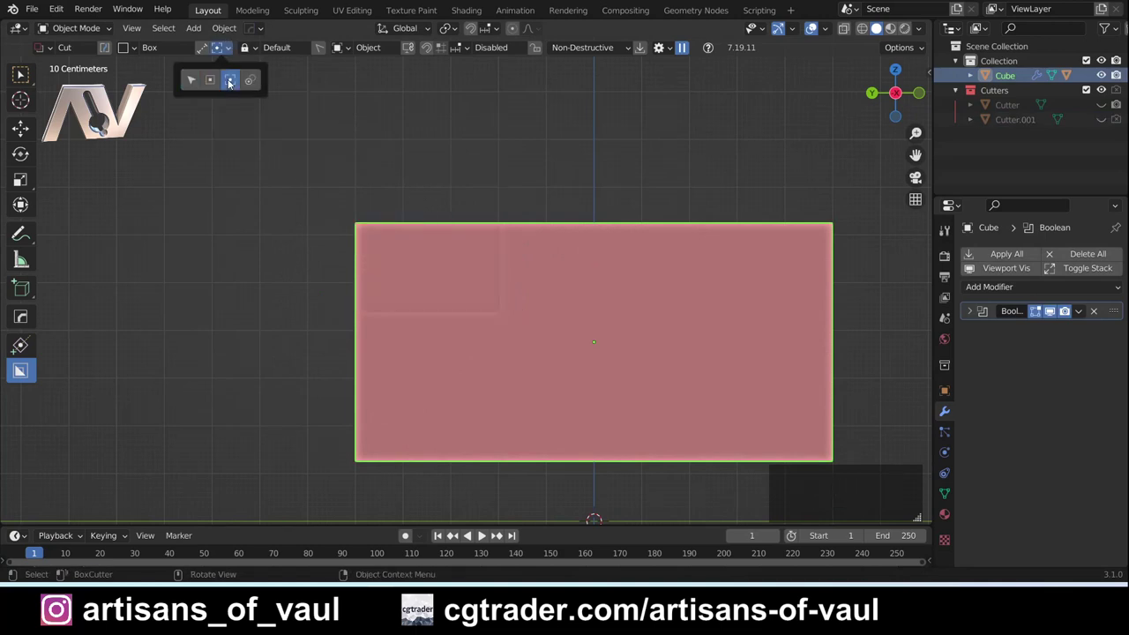
{"action": "middle_click", "coordinate": [299, 130]}
{"action": "key", "text": "ctrl+z"}
{"action": "left_click", "coordinate": [224, 46]}
{"action": "key", "text": "Escape"}
{"action": "left_click", "coordinate": [454, 277]}
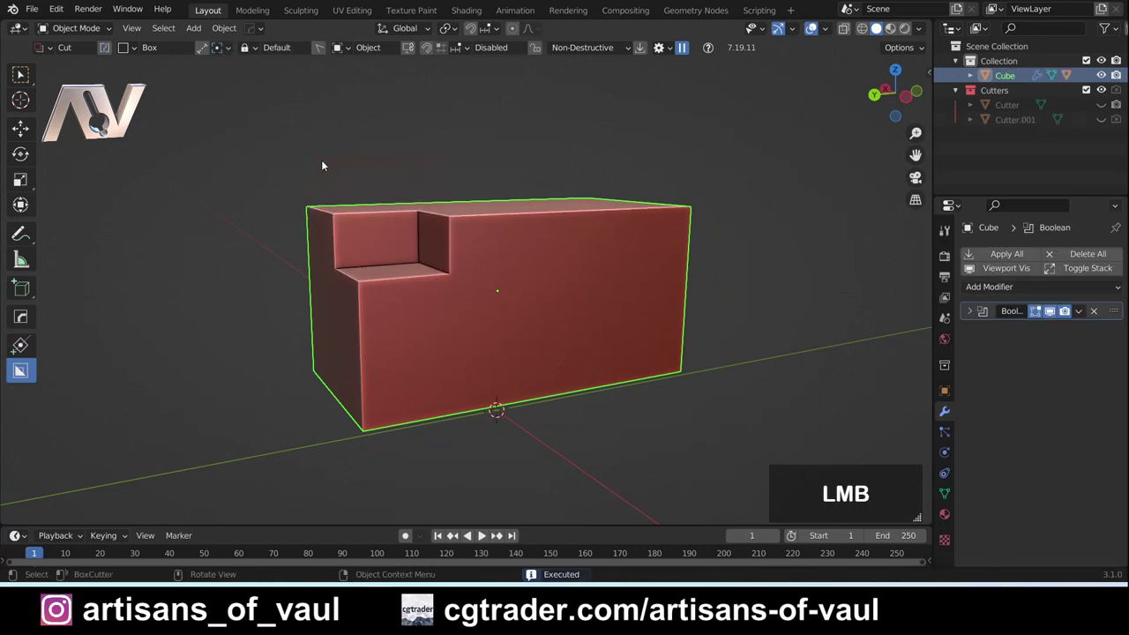
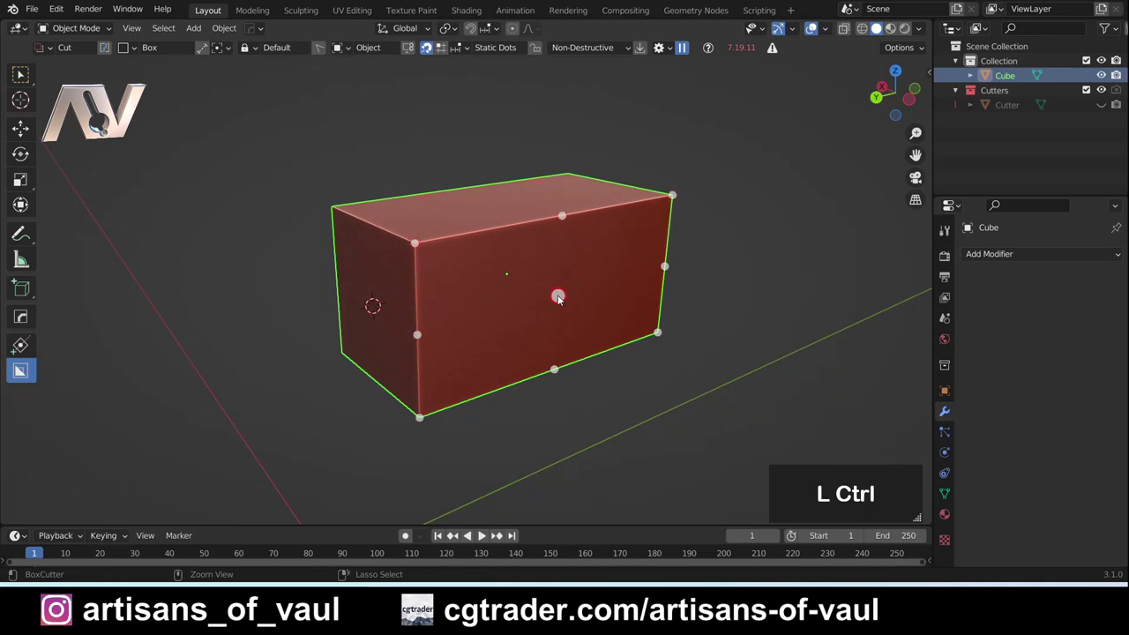
Step: Draw a snapped box on the top edge and cut a rectangular slot down through the block's middle
{"action": "left_click", "coordinate": [560, 300]}
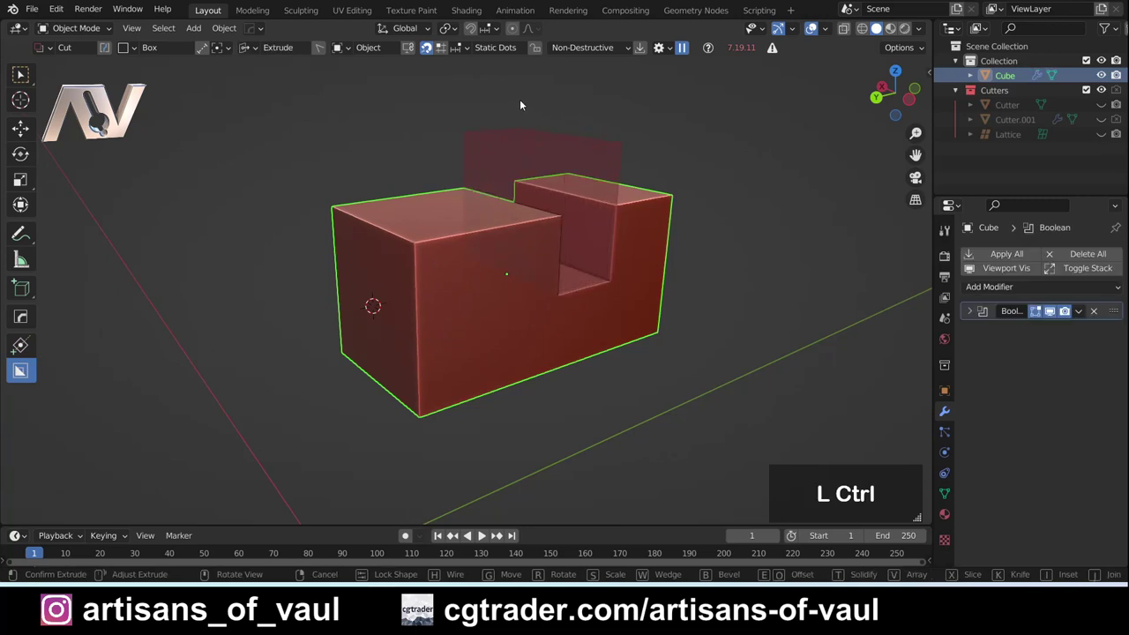
{"action": "left_click", "coordinate": [521, 99]}
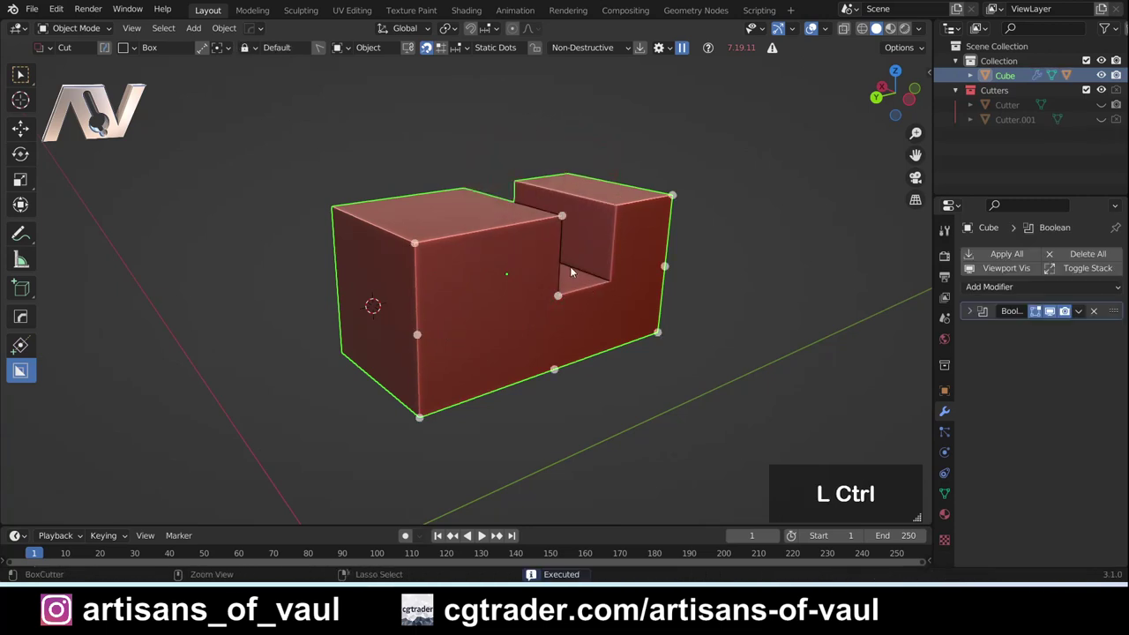
{"action": "middle_click", "coordinate": [557, 289]}
{"action": "middle_click", "coordinate": [665, 345]}
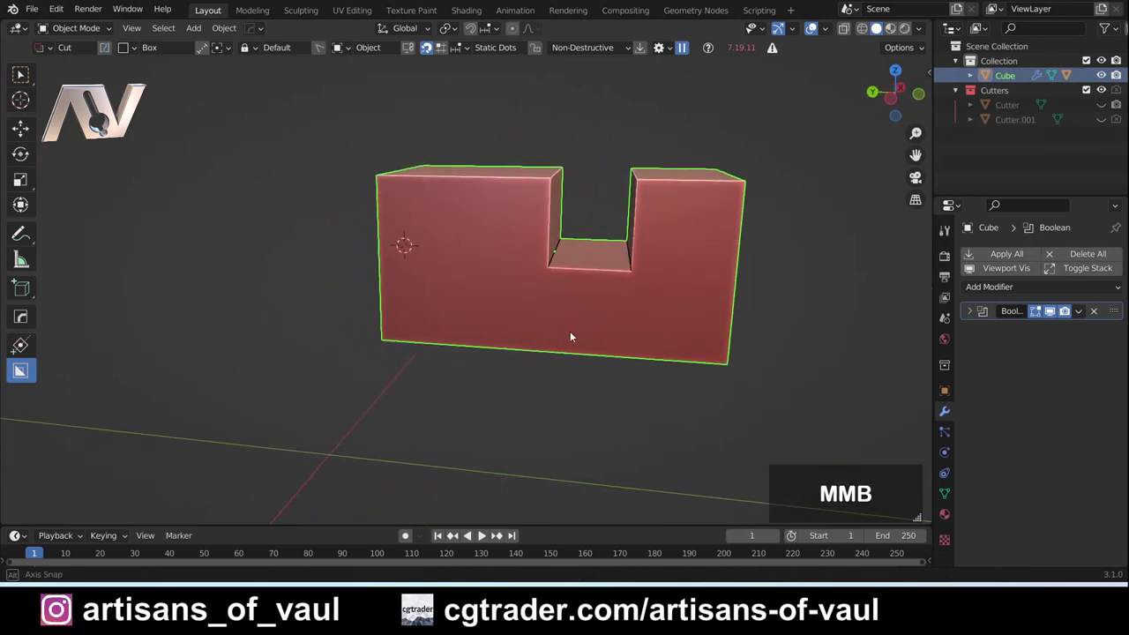
Step: Undo the slot cut and orbit to face the cube's top corner edge
{"action": "key", "text": "ctrl+z"}
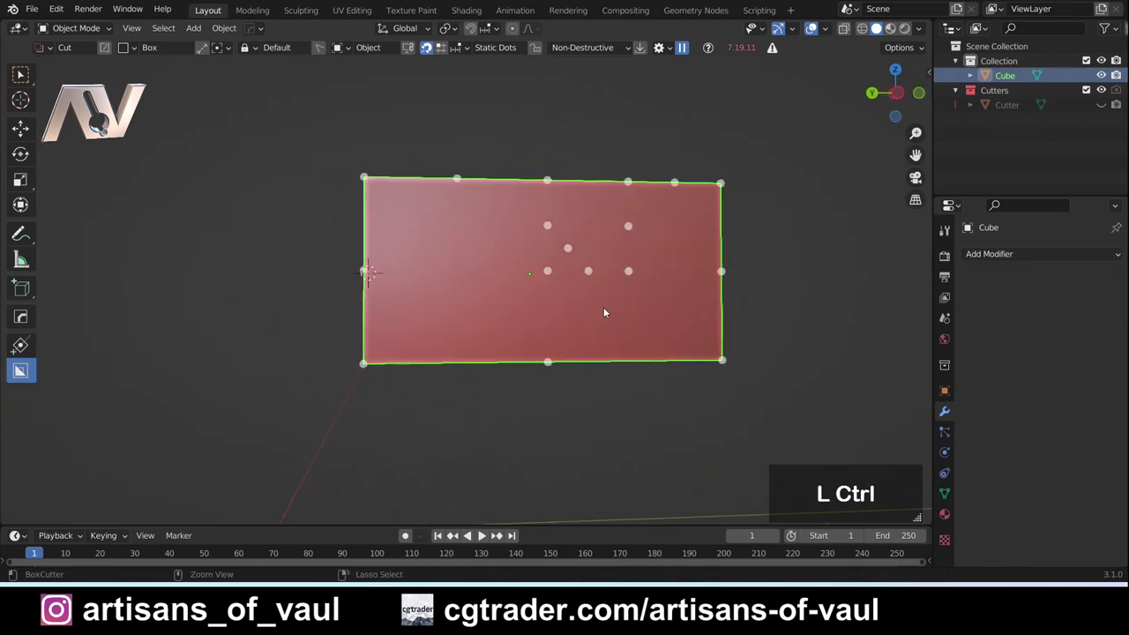
{"action": "key", "text": "ctrl+z"}
{"action": "middle_click", "coordinate": [457, 254]}
{"action": "middle_click", "coordinate": [464, 271]}
{"action": "middle_click", "coordinate": [533, 308]}
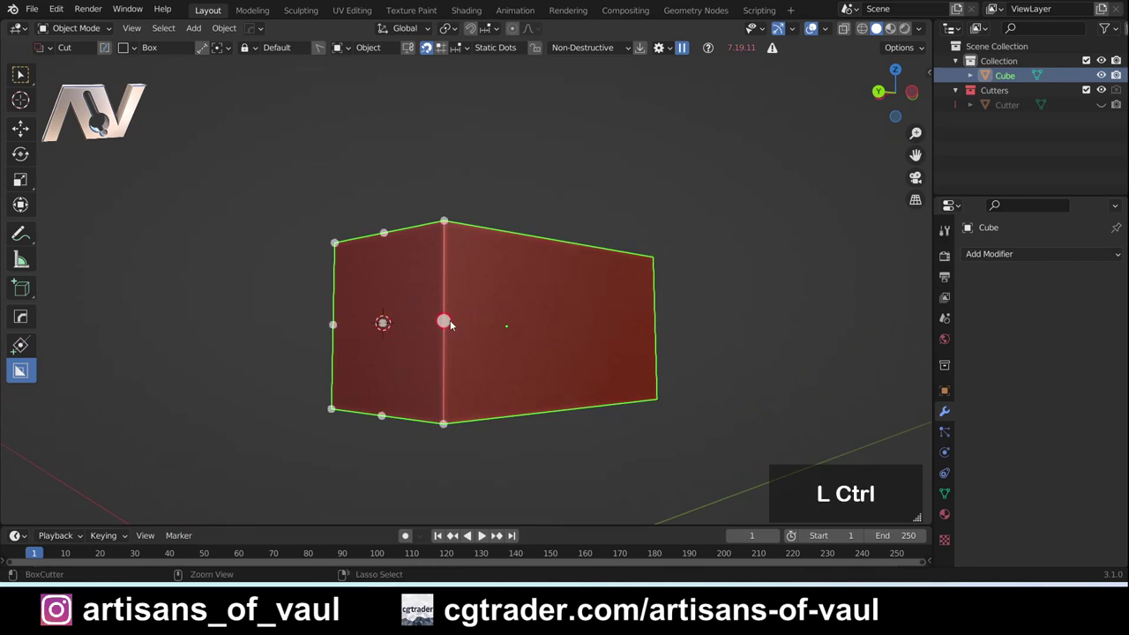
Step: Cut a rectangular block out of the top corner with a snapped BoxCutter box and inspect it
{"action": "left_click", "coordinate": [454, 325]}
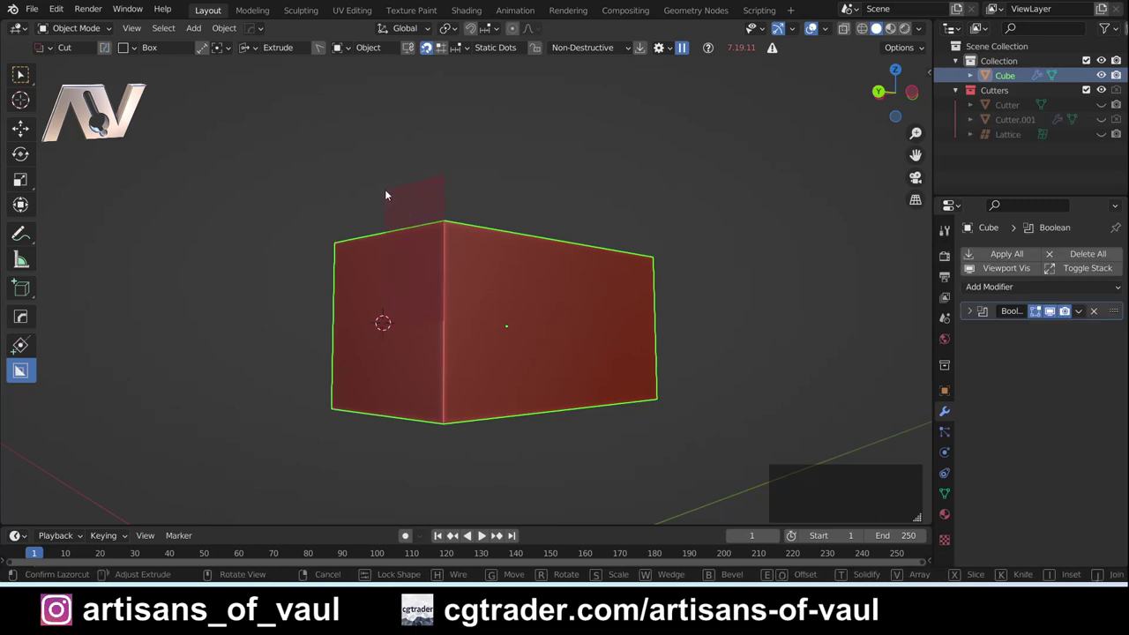
{"action": "left_click", "coordinate": [539, 182]}
{"action": "middle_click", "coordinate": [539, 182]}
{"action": "middle_click", "coordinate": [442, 269]}
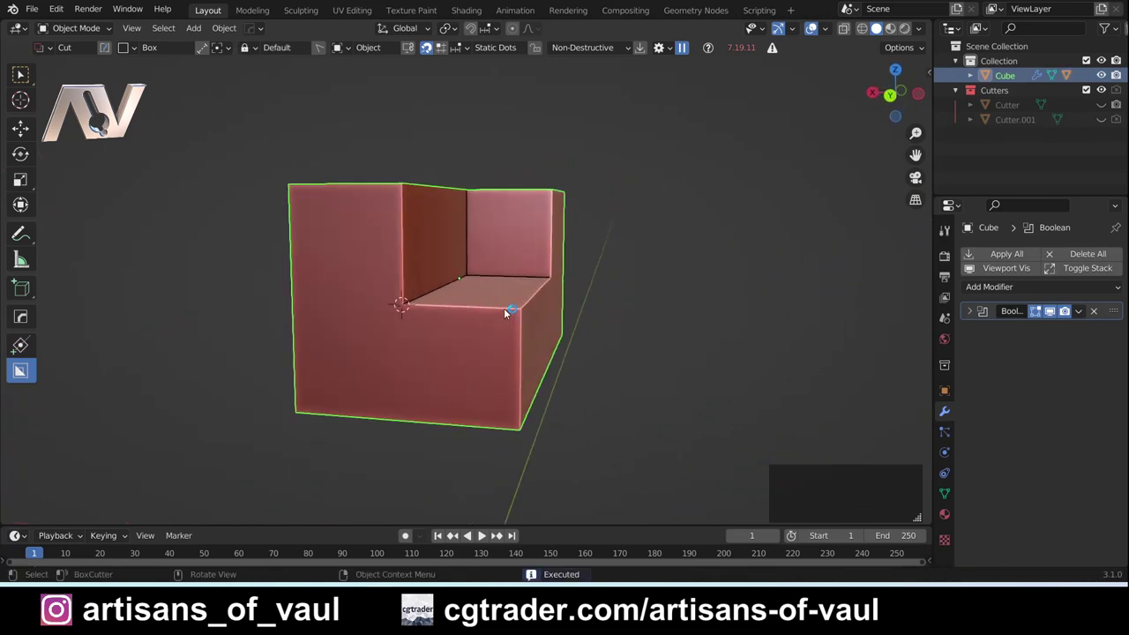
{"action": "middle_click", "coordinate": [500, 320]}
Step: View the cube straight along an axis via the gizmo, then orbit back to an angled view
{"action": "left_click", "coordinate": [898, 91]}
{"action": "left_click", "coordinate": [897, 96]}
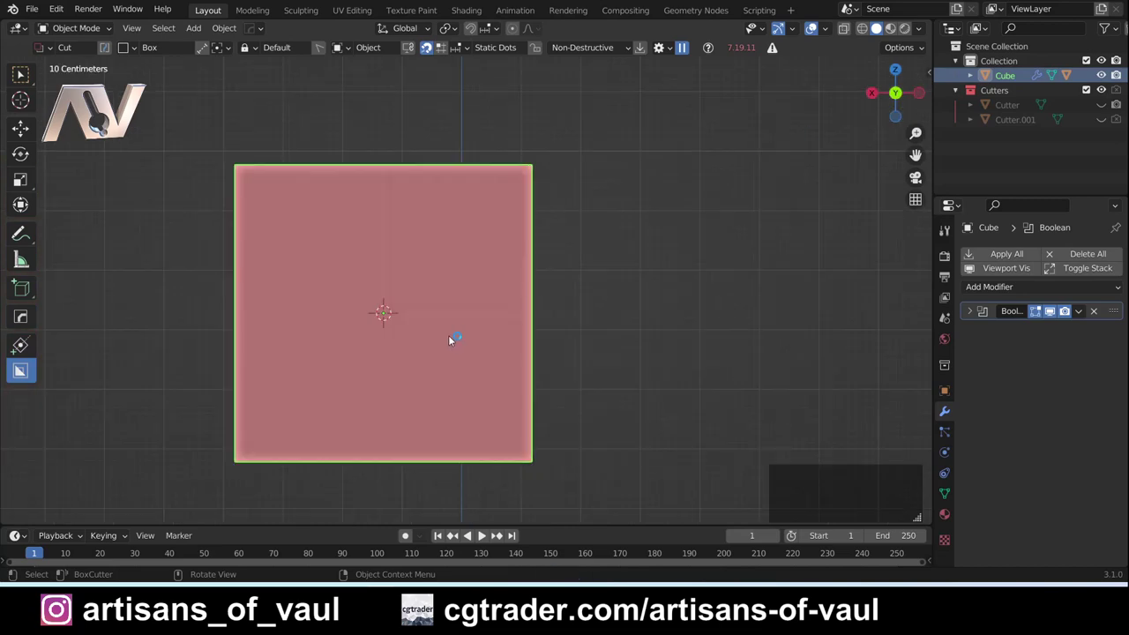
{"action": "middle_click", "coordinate": [540, 269]}
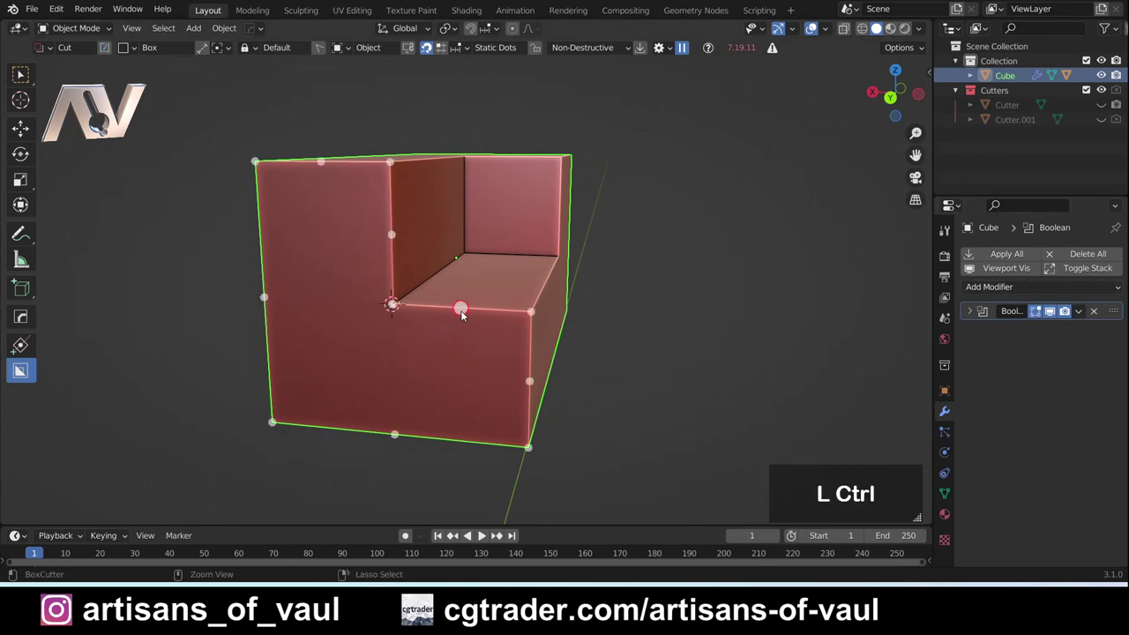
Step: Cut a lower step on the corner notch's edge, making a two-step staircase, and inspect it
{"action": "left_click", "coordinate": [463, 315]}
{"action": "left_click", "coordinate": [572, 375]}
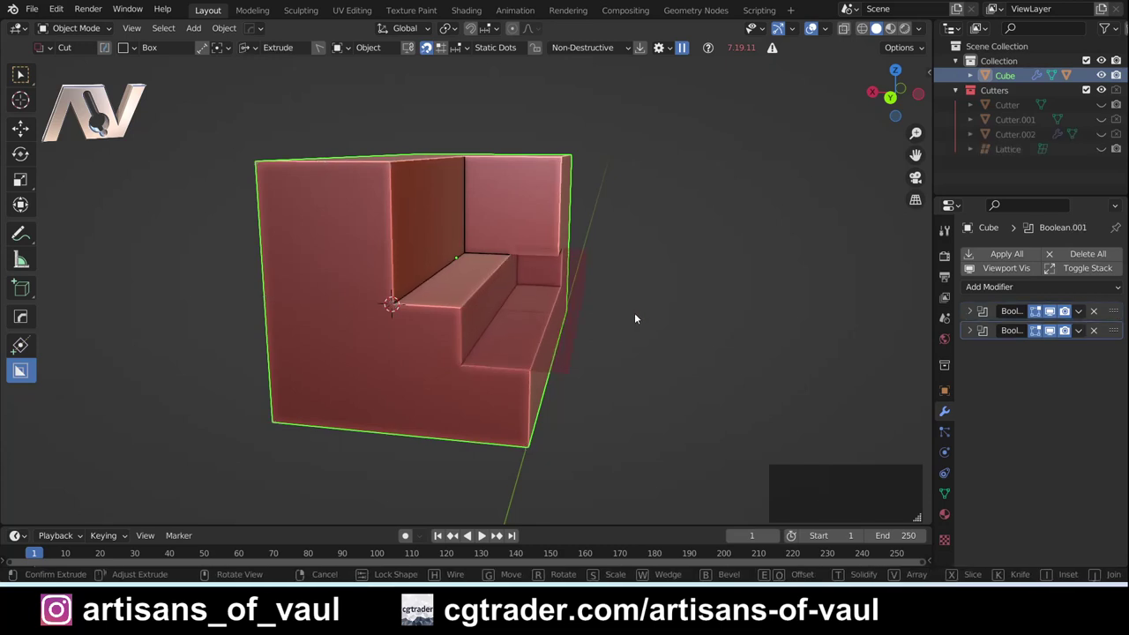
{"action": "left_click", "coordinate": [599, 342]}
{"action": "middle_click", "coordinate": [426, 347]}
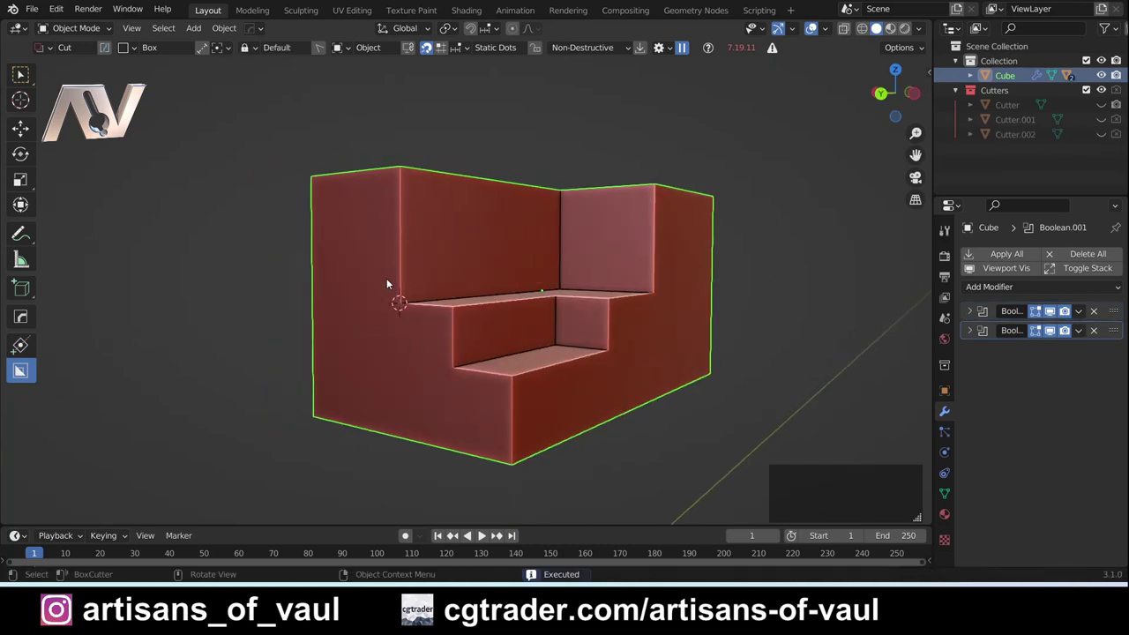
{"action": "middle_click", "coordinate": [394, 282]}
{"action": "middle_click", "coordinate": [414, 285]}
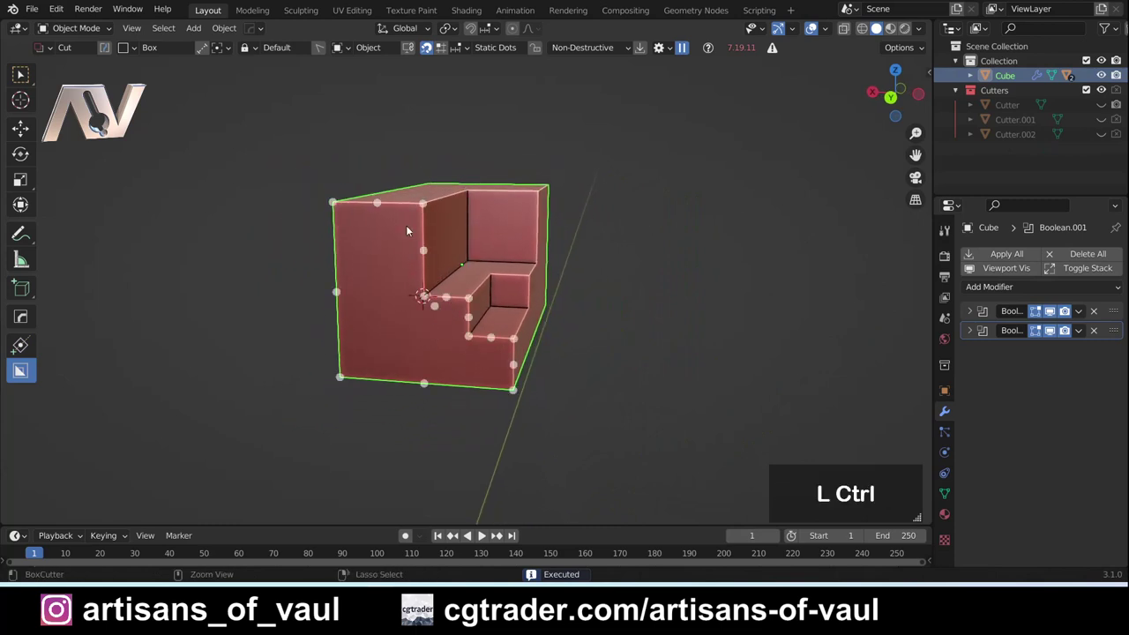
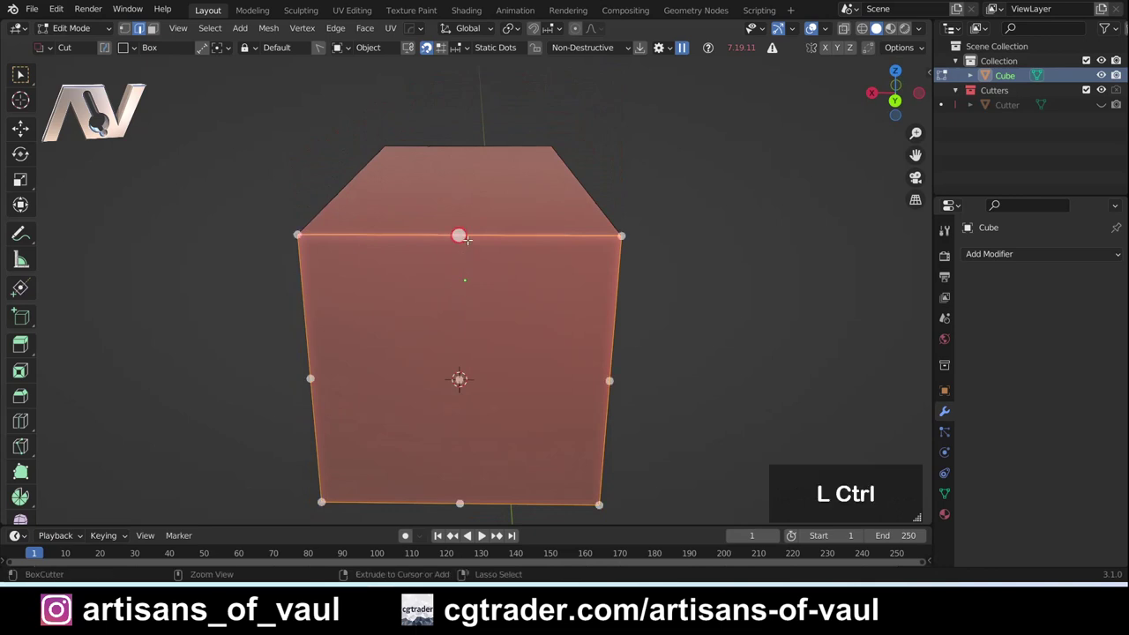
Step: Start an edge loop with Ctrl+R, then leave Edit Mode back to Object Mode on the Cube
{"action": "key", "text": "ctrl+r"}
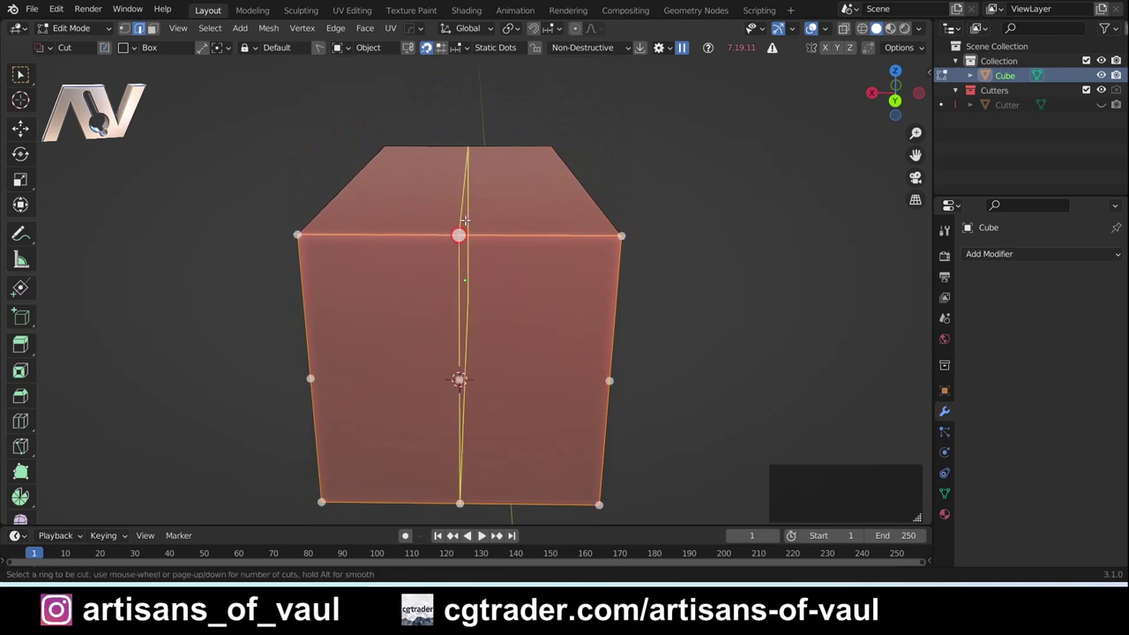
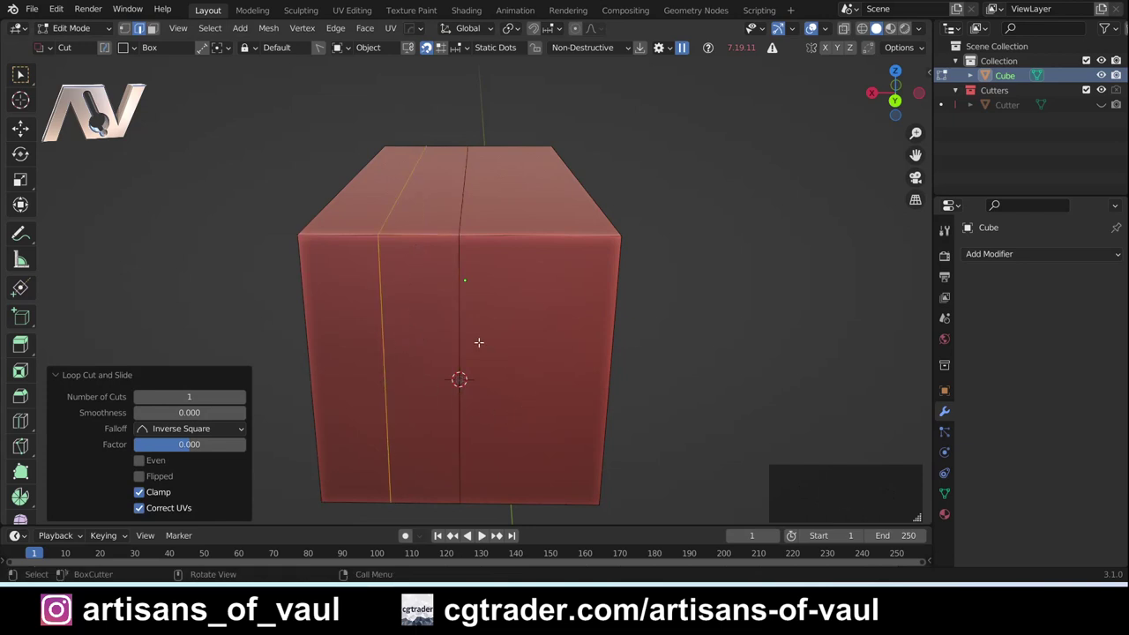
{"action": "key", "text": "Tab"}
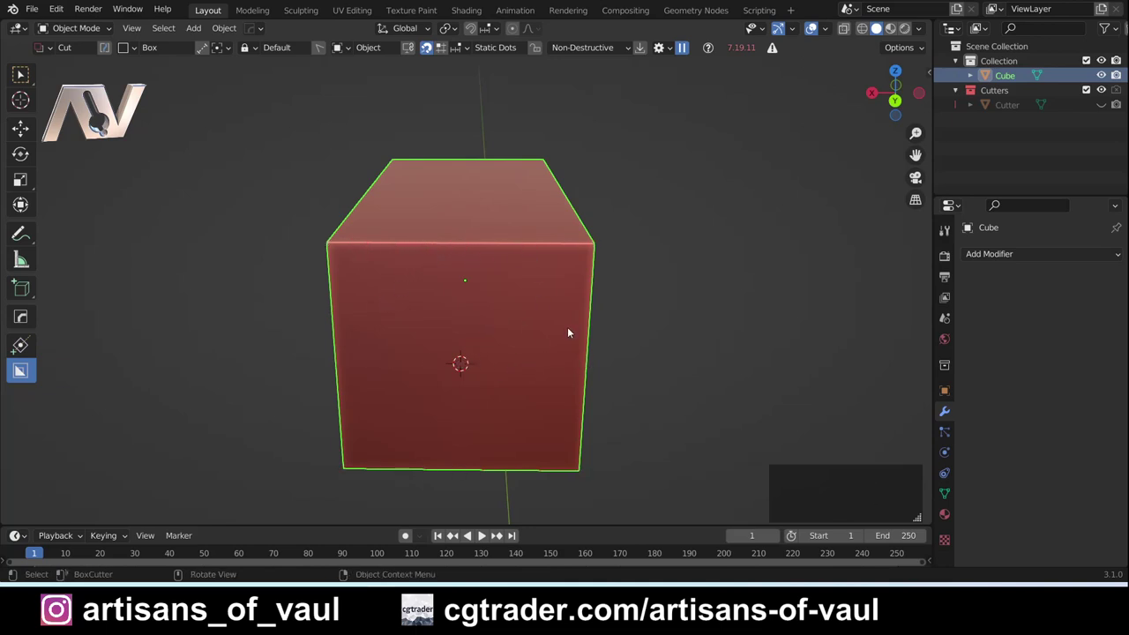
Step: Undo the staircase notch and set BoxCutter snapping to Static Grid from the header popover
{"action": "middle_click", "coordinate": [559, 324]}
{"action": "key", "text": "ctrl+z"}
{"action": "key", "text": "Tab"}
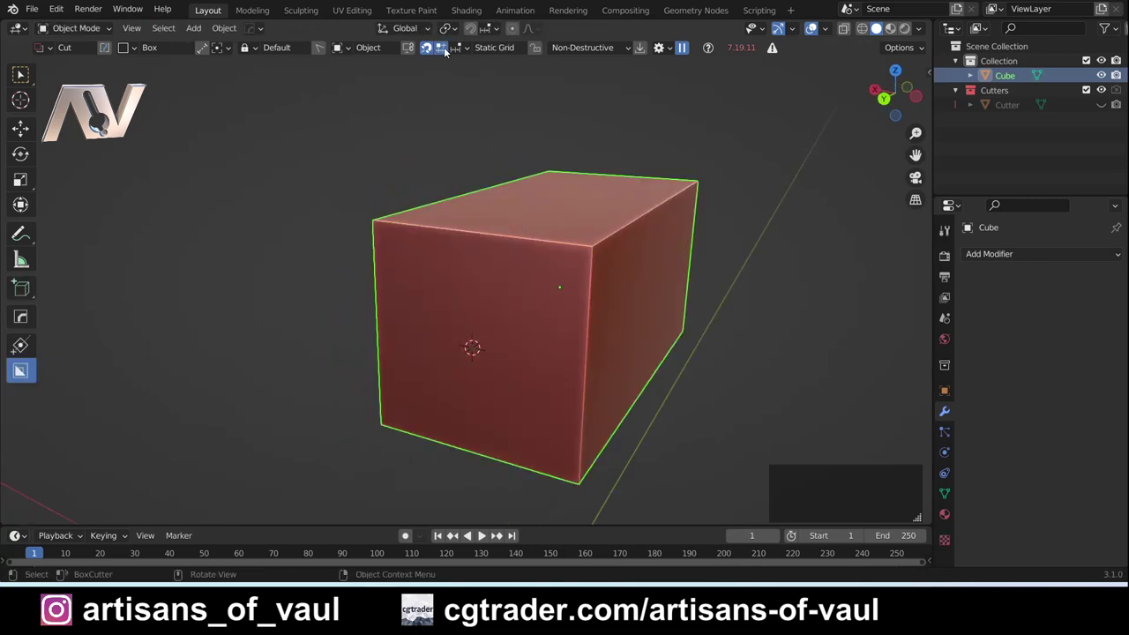
{"action": "left_click", "coordinate": [472, 53]}
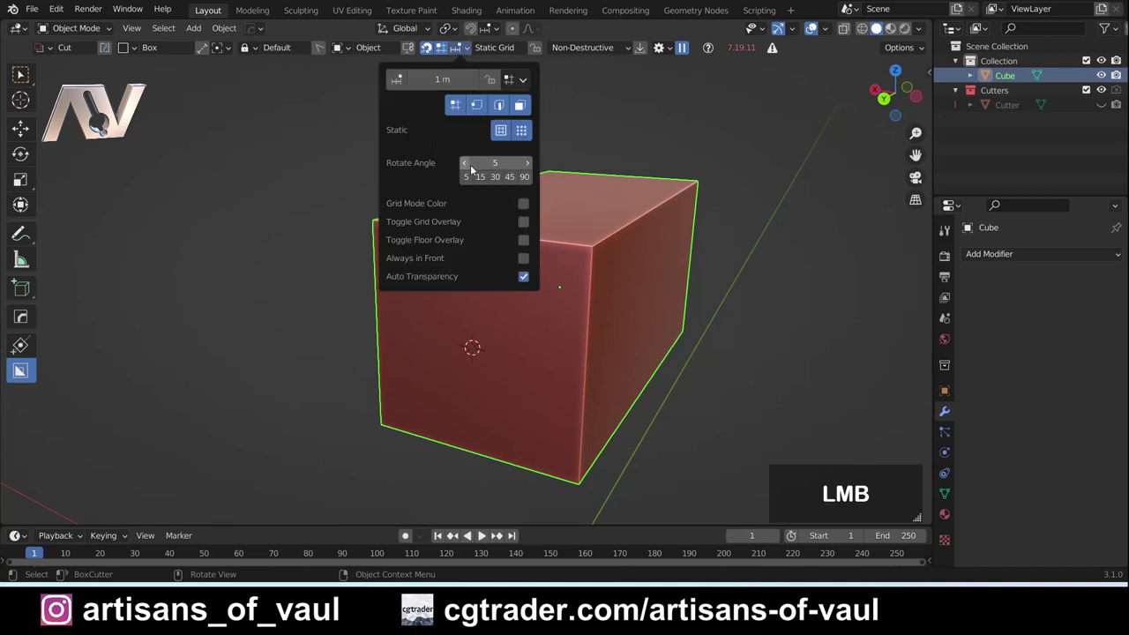
{"action": "key", "text": "Escape"}
Step: Check the Box Helper settings with D and preview the snapping grid across several faces of the block
{"action": "key", "text": "d"}
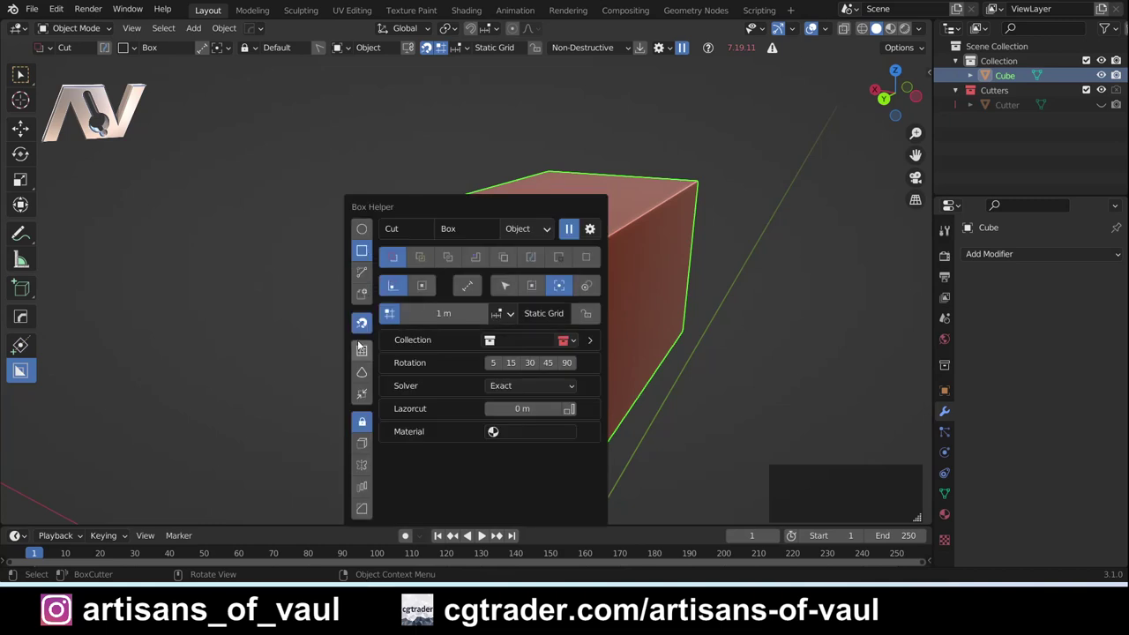
{"action": "left_click", "coordinate": [361, 333]}
{"action": "left_click", "coordinate": [363, 333]}
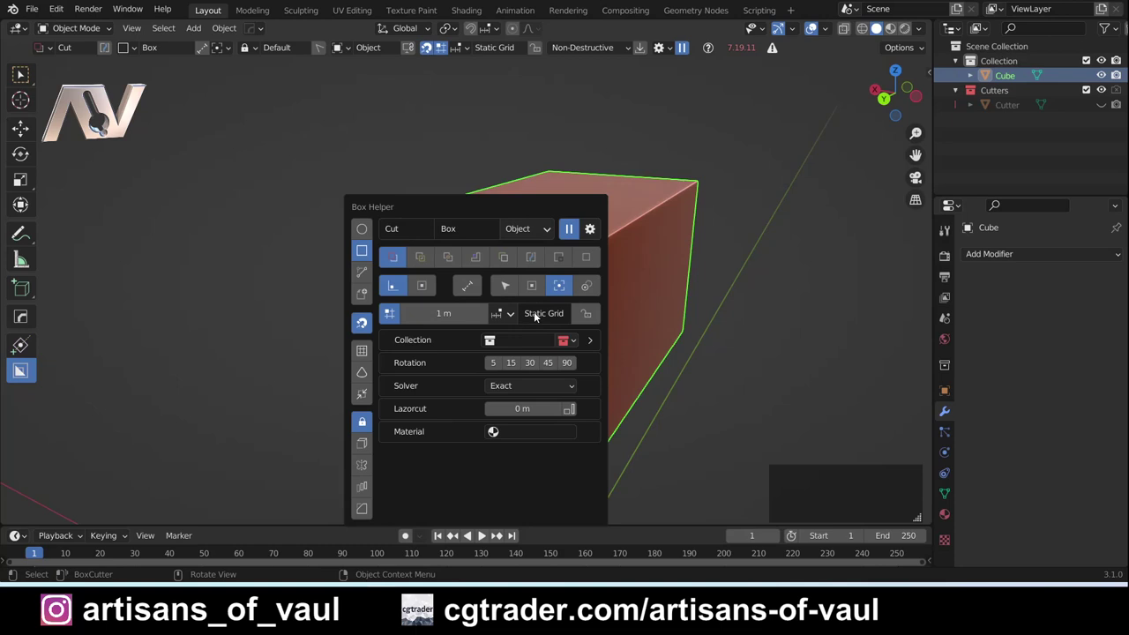
{"action": "key", "text": "Escape"}
{"action": "middle_click", "coordinate": [639, 330]}
{"action": "middle_click", "coordinate": [594, 294]}
{"action": "middle_click", "coordinate": [425, 293]}
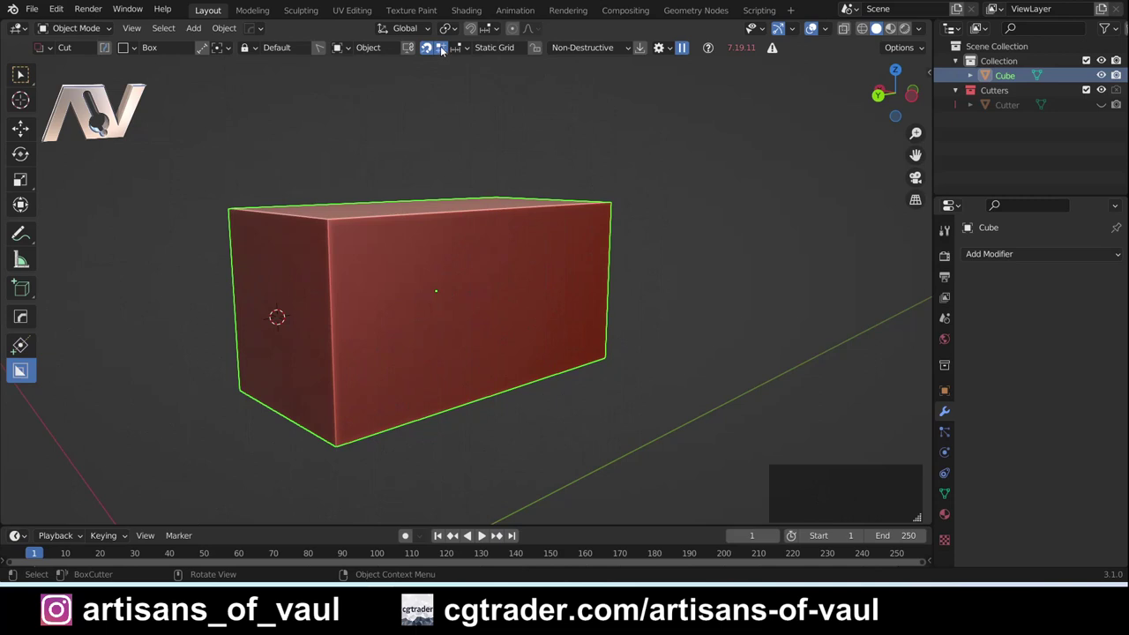
{"action": "left_click", "coordinate": [445, 51]}
{"action": "left_click", "coordinate": [444, 50]}
{"action": "left_click", "coordinate": [463, 48]}
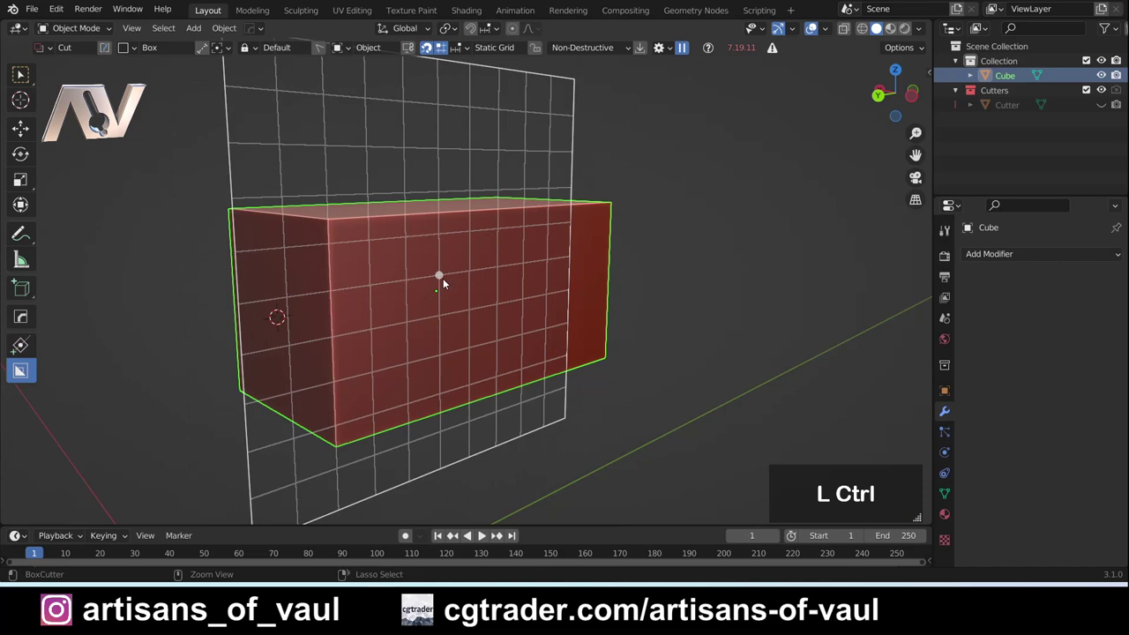
{"action": "left_click", "coordinate": [446, 281]}
{"action": "left_click", "coordinate": [477, 361]}
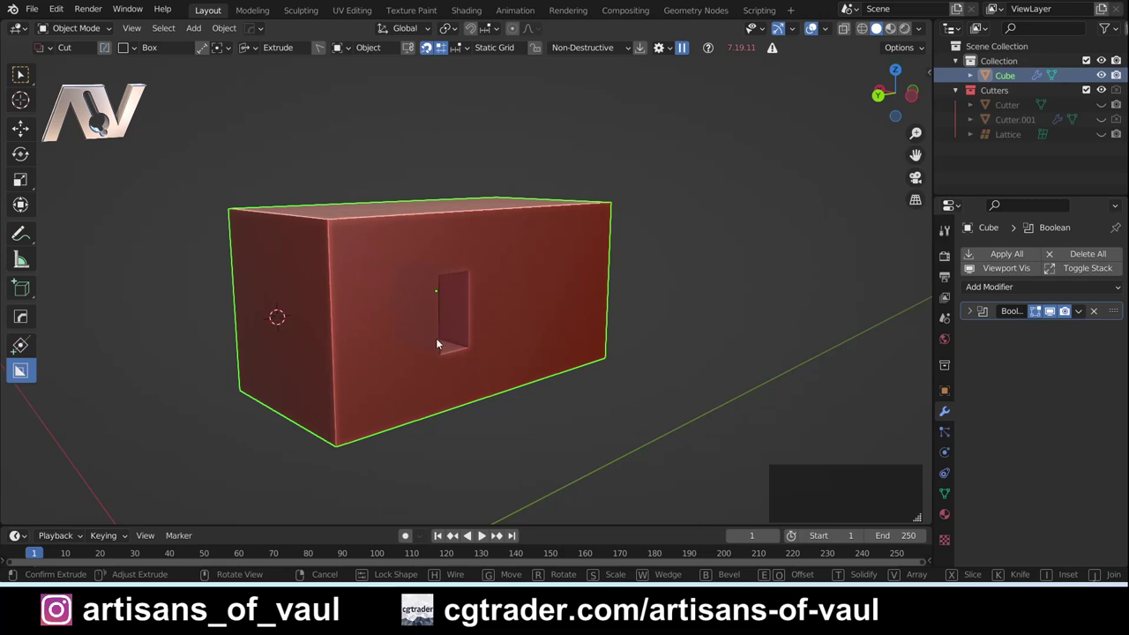
{"action": "left_click", "coordinate": [431, 340]}
{"action": "middle_click", "coordinate": [419, 331]}
{"action": "middle_click", "coordinate": [349, 298]}
{"action": "middle_click", "coordinate": [314, 271]}
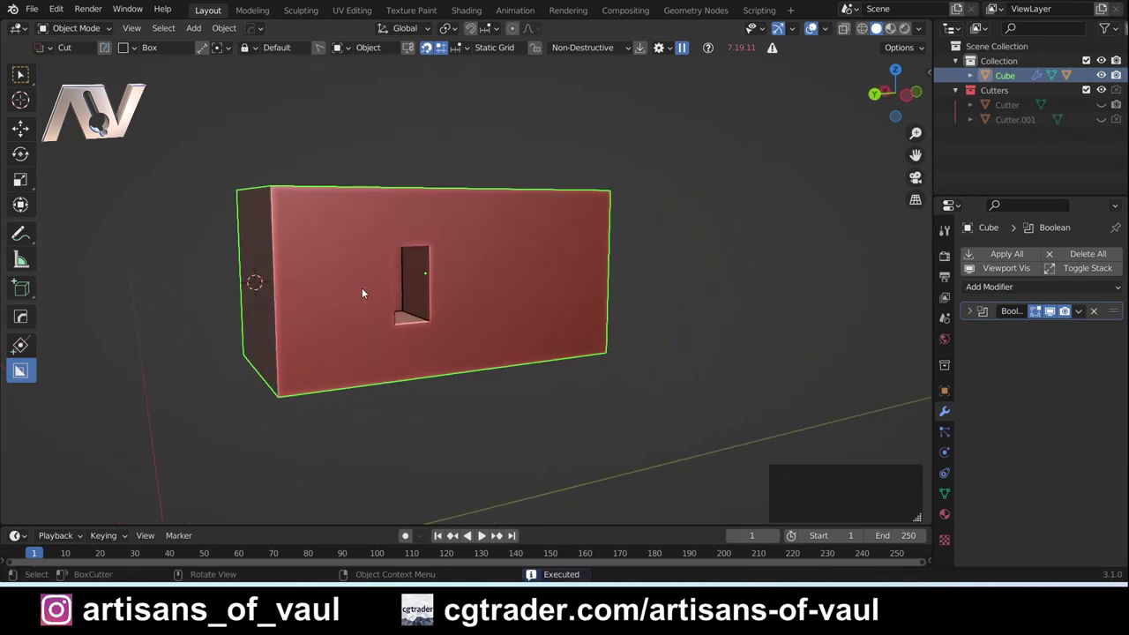
{"action": "key", "text": "ctrl+z"}
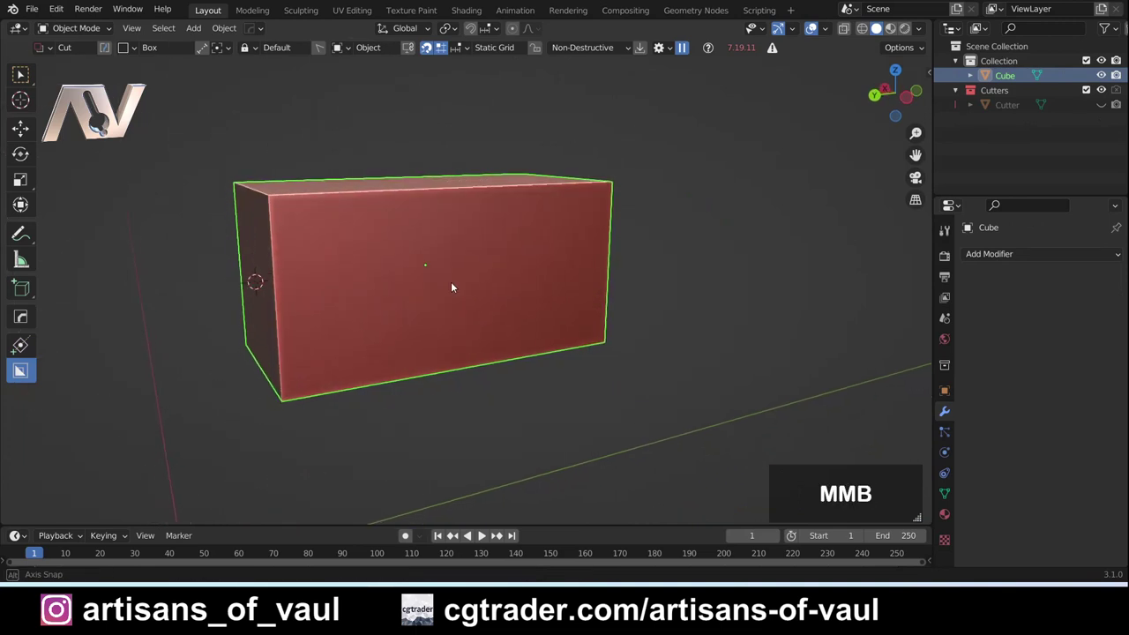
{"action": "middle_click", "coordinate": [418, 275]}
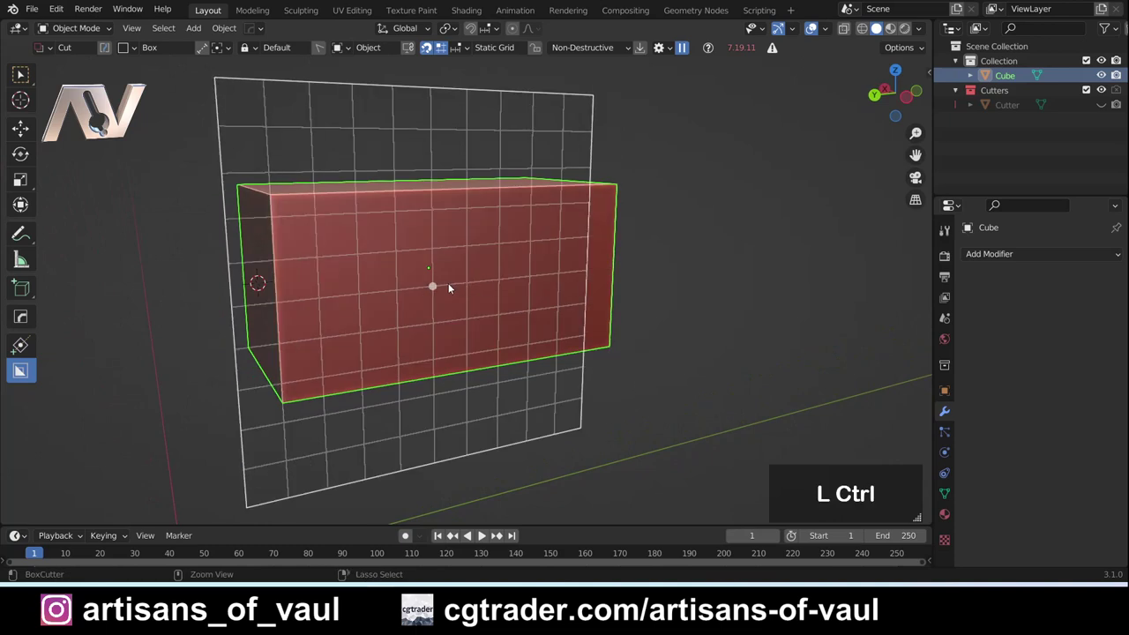
{"action": "left_click", "coordinate": [910, 100]}
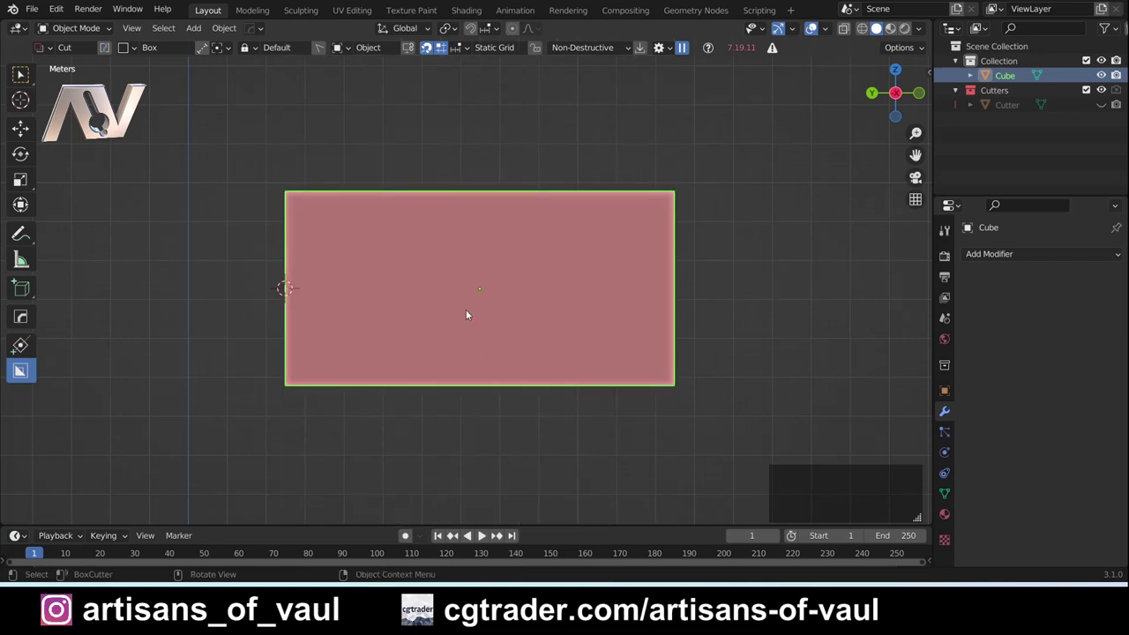
{"action": "middle_click", "coordinate": [350, 265]}
{"action": "key", "text": "Tab"}
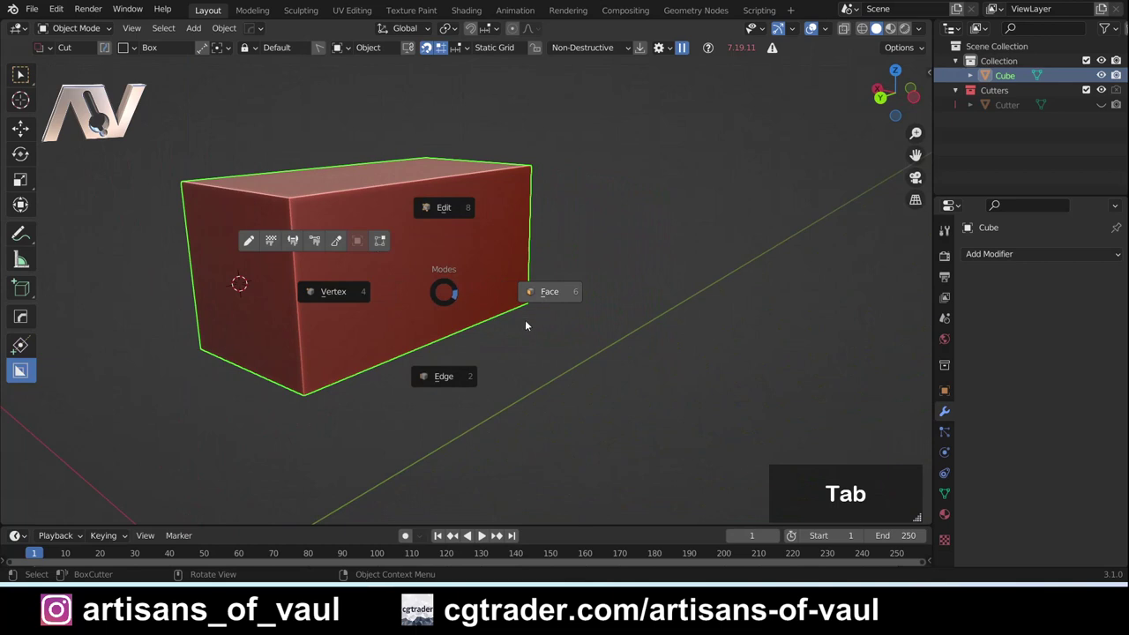
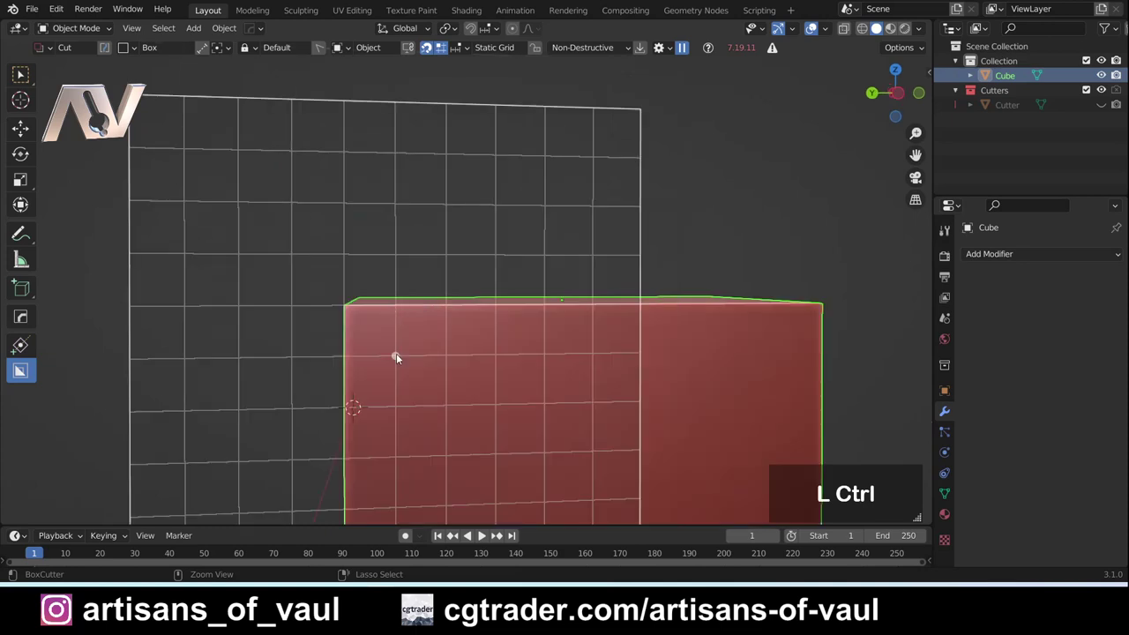
Step: Draw a Static-Grid-snapped box over the top edge and confirm its cut depth
{"action": "left_click", "coordinate": [398, 359]}
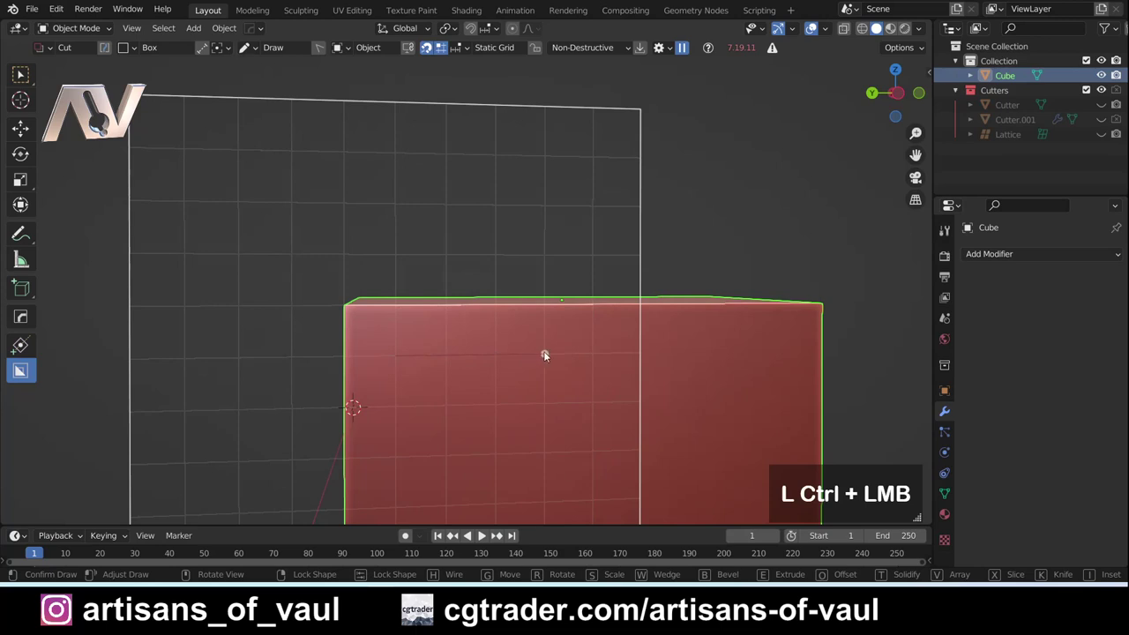
{"action": "middle_click", "coordinate": [555, 261]}
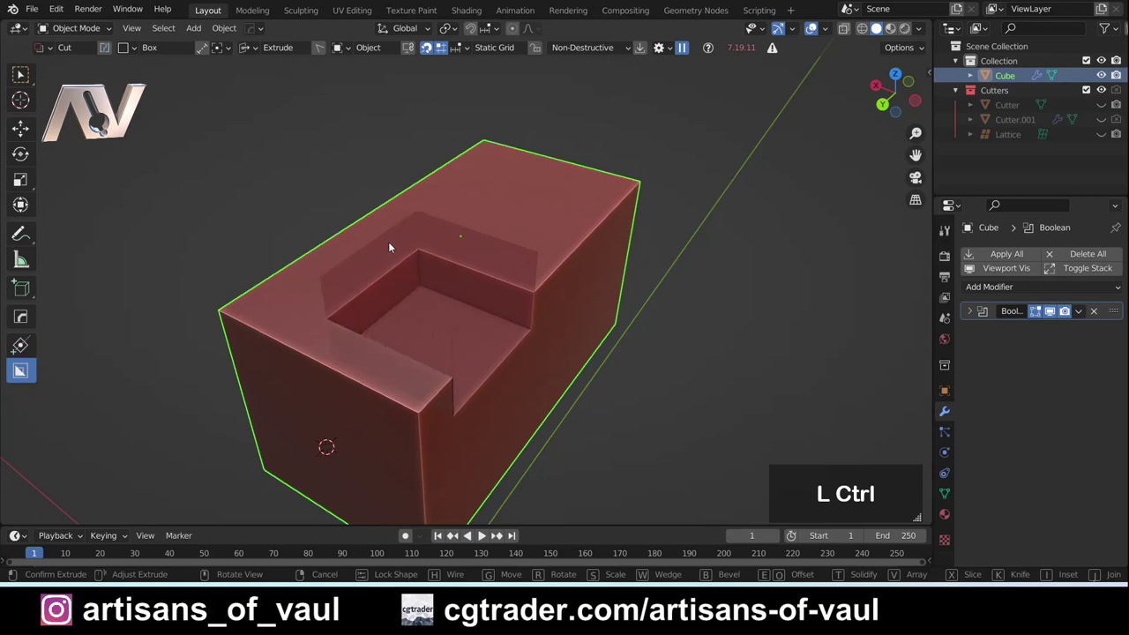
{"action": "left_click", "coordinate": [394, 245]}
Step: Review the snapping options and orbit the block to inspect the new notch
{"action": "middle_click", "coordinate": [490, 357]}
{"action": "left_click", "coordinate": [465, 52]}
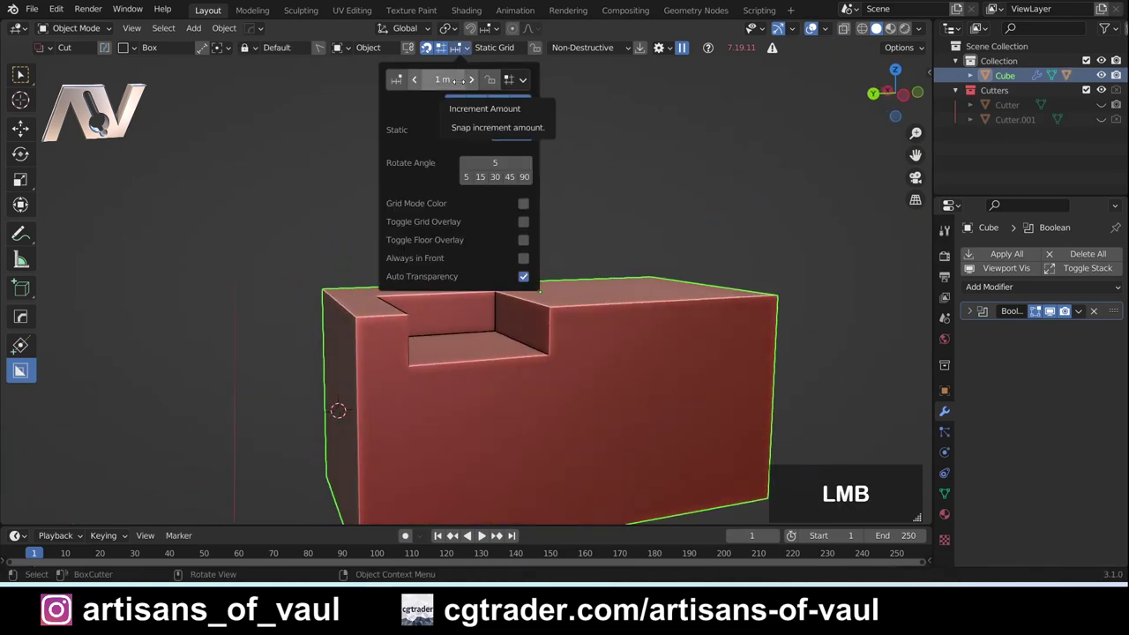
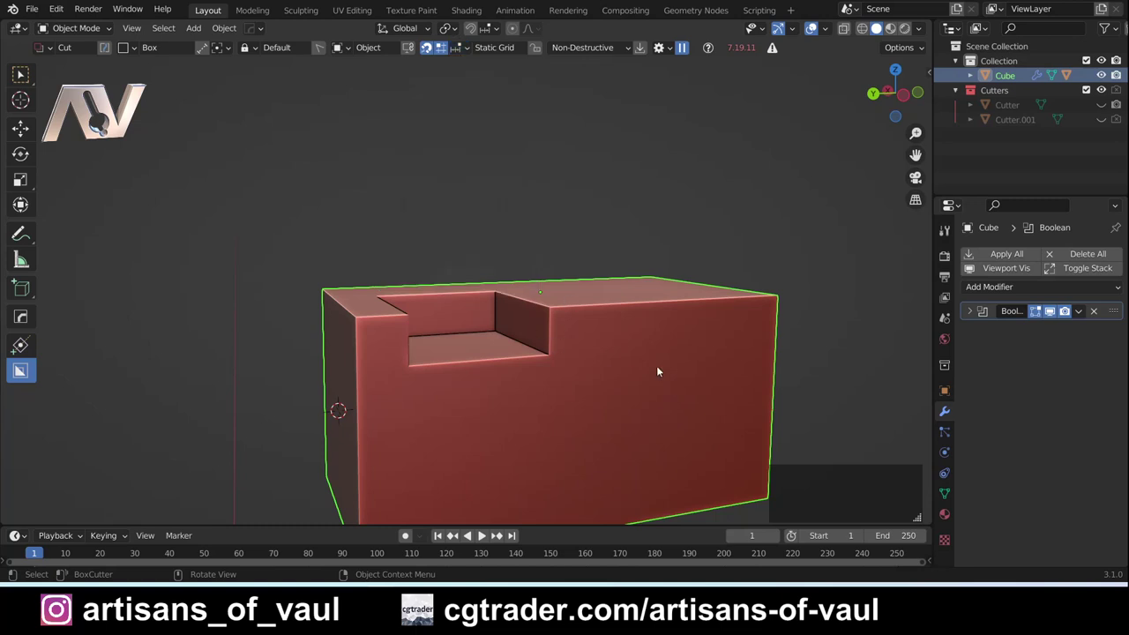
{"action": "middle_click", "coordinate": [627, 335]}
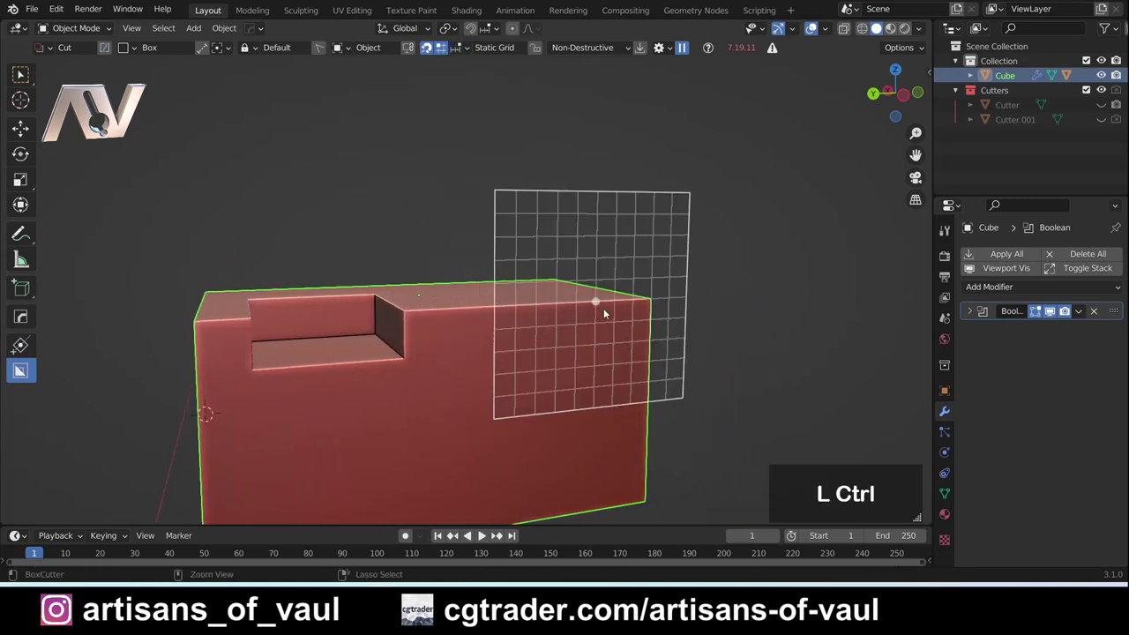